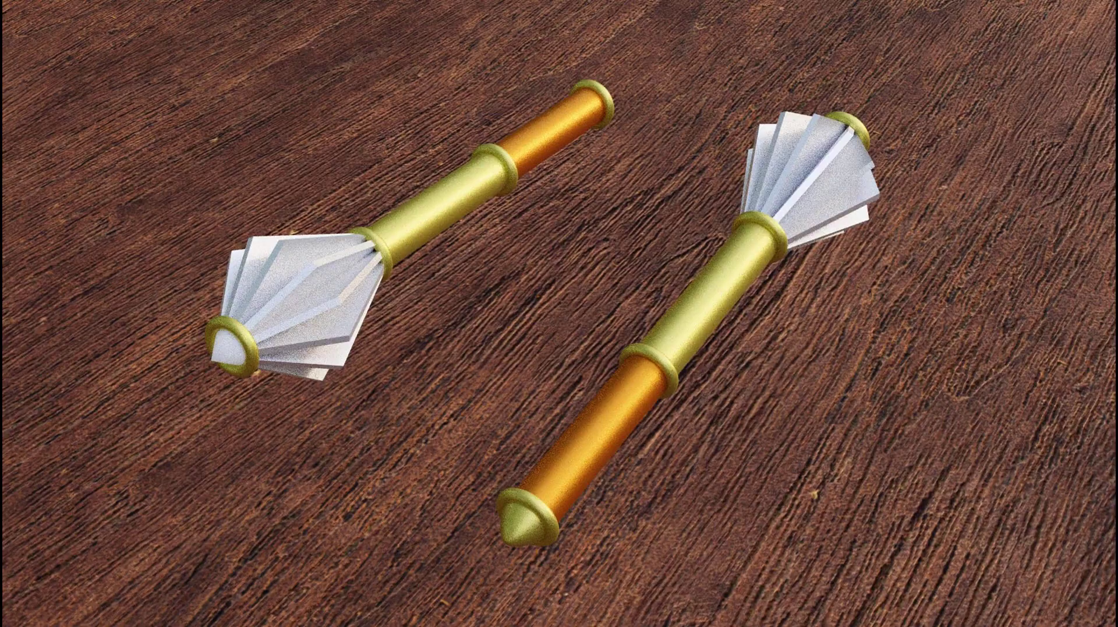
Show the Image add choices (Reference, Background, Images as Planes) in the front view
{"action": "left_click", "coordinate": [490, 228]}
Add Dwarven-Mace.png as a reference image, scaled and centred to fill the front view
{"action": "key", "text": "shift+a"}
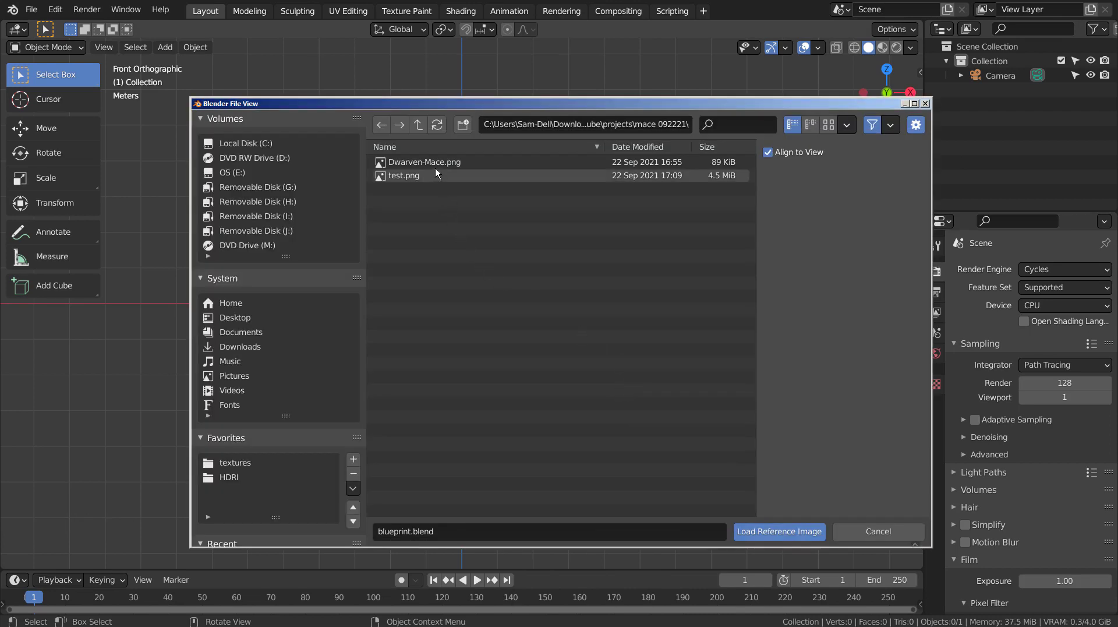
{"action": "scroll", "scroll_direction": "up", "scroll_amount": 3}
{"action": "key", "text": "r"}
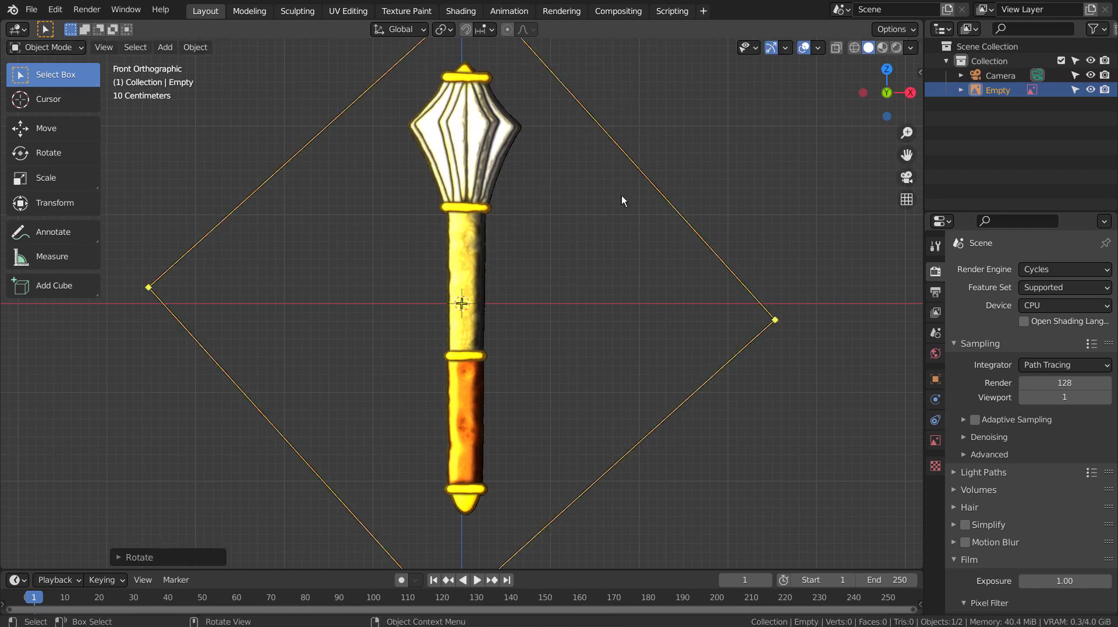
{"action": "key", "text": "g"}
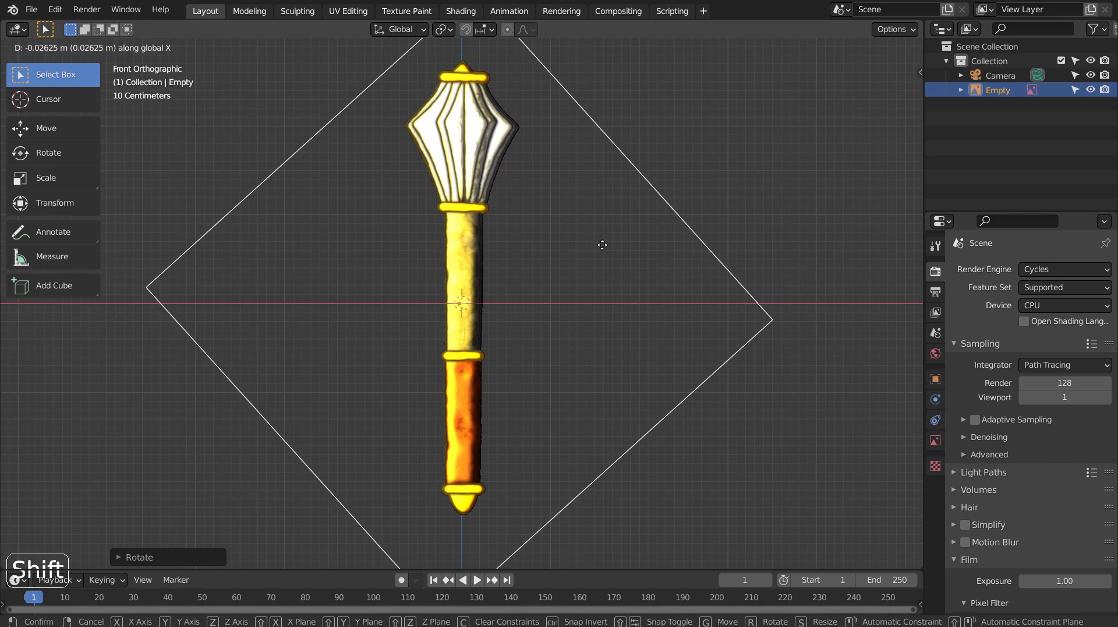
Enable opacity on the reference, make it faint, and turn off its selectability in the Outliner
{"action": "left_click", "coordinate": [937, 451]}
{"action": "left_click", "coordinate": [1014, 442]}
{"action": "left_click", "coordinate": [1025, 442]}
{"action": "left_click", "coordinate": [1053, 442]}
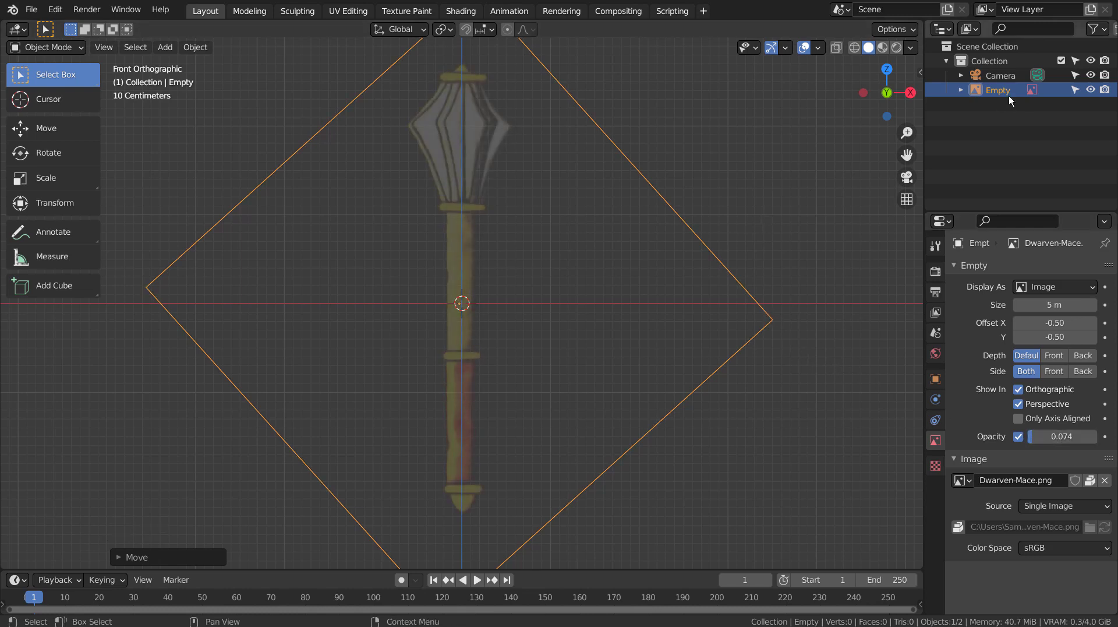
{"action": "left_click", "coordinate": [1078, 97]}
{"action": "left_click", "coordinate": [765, 171]}
Add a cylinder and scale it into a long slim handle over the reference
{"action": "scroll", "scroll_direction": "down", "scroll_amount": 3}
{"action": "middle_click", "coordinate": [702, 221]}
{"action": "key", "text": "shift+a"}
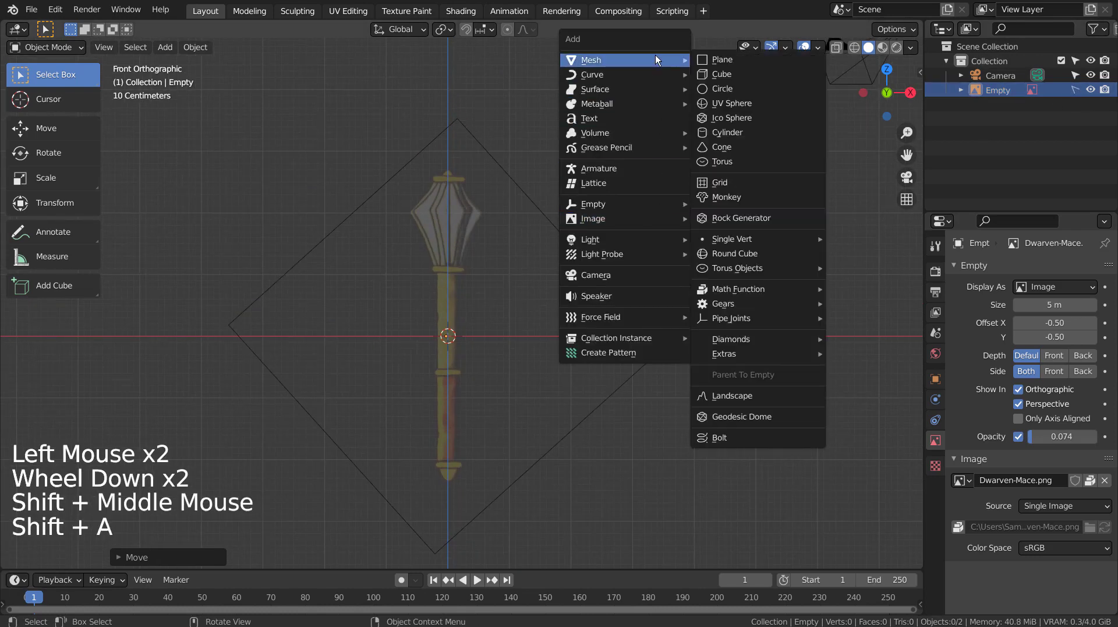
{"action": "key", "text": "s"}
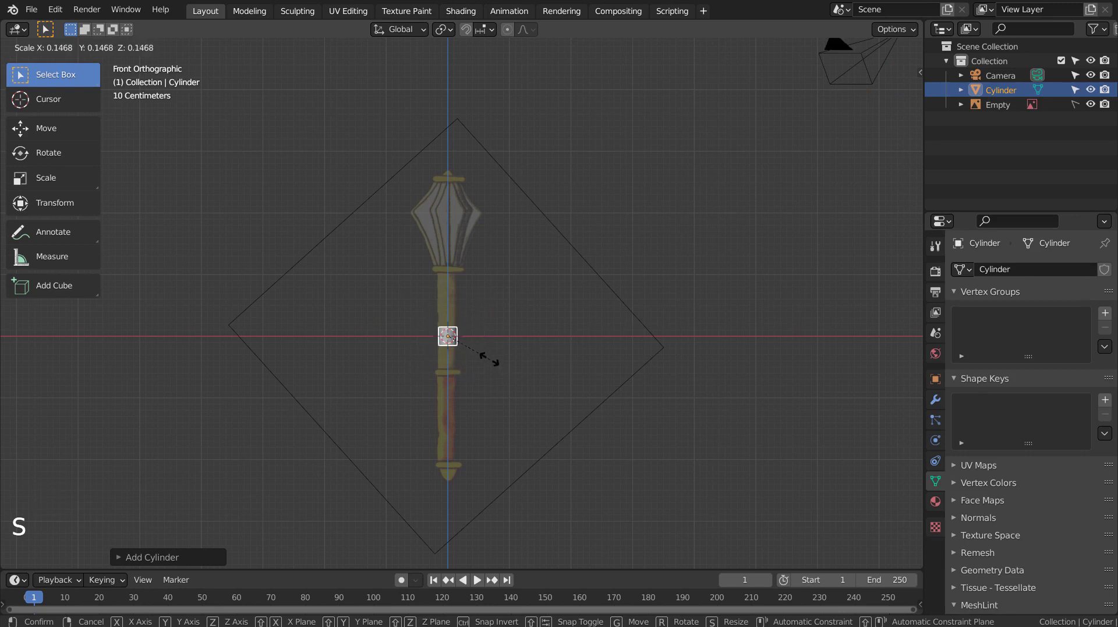
{"action": "key", "text": "s"}
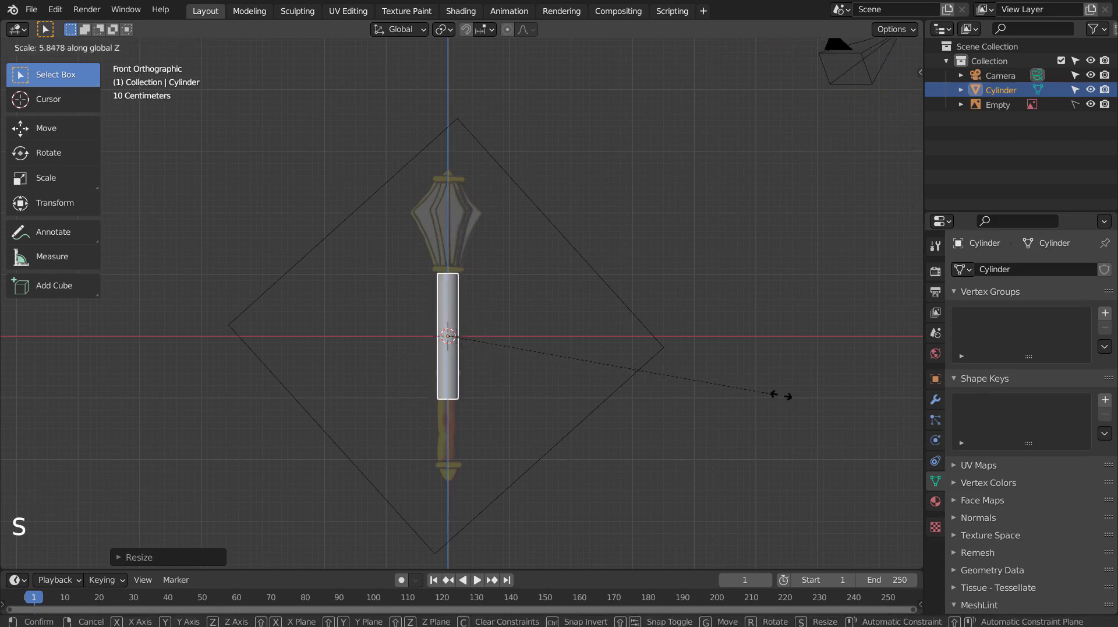
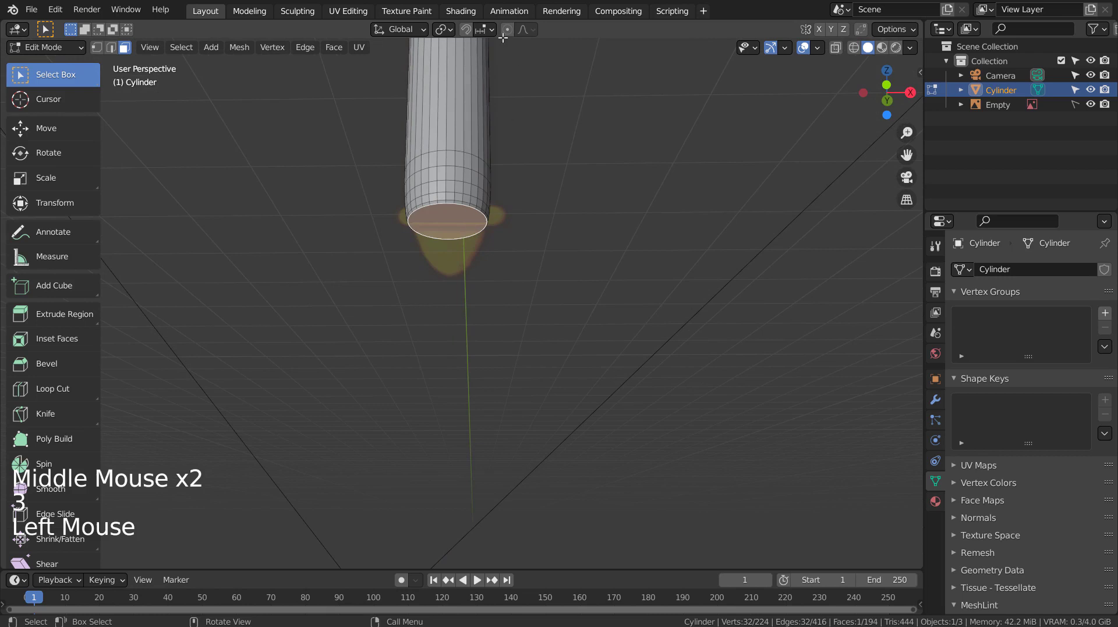
With proportional editing, pull the bottom loop down and taper it into a rounded point
{"action": "left_click", "coordinate": [506, 29]}
{"action": "key", "text": "KP_1"}
{"action": "key", "text": "g"}
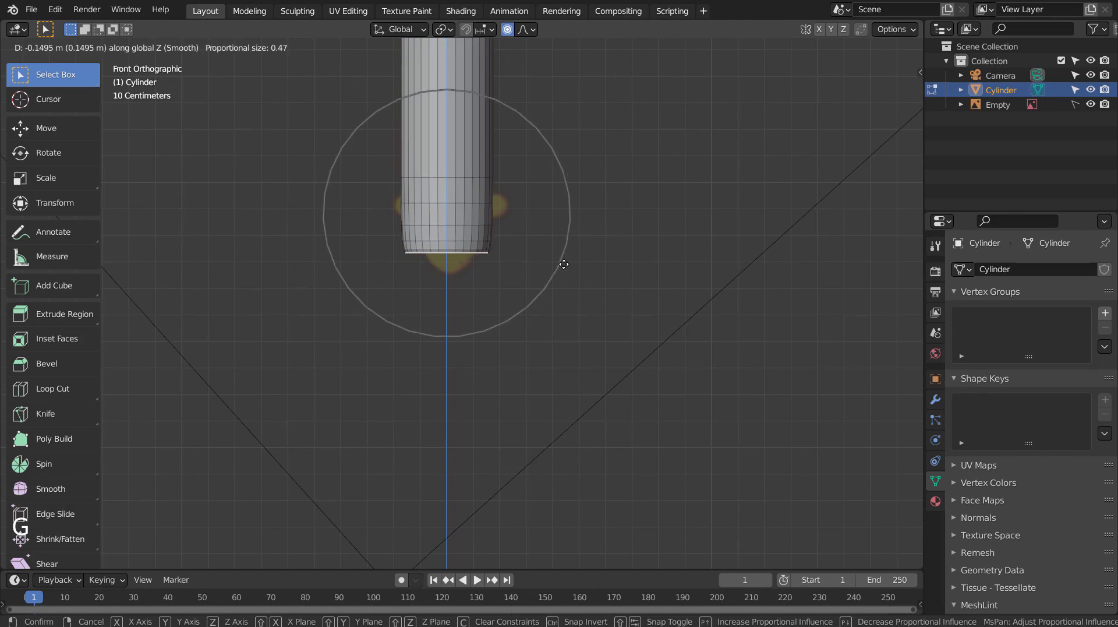
{"action": "key", "text": "s"}
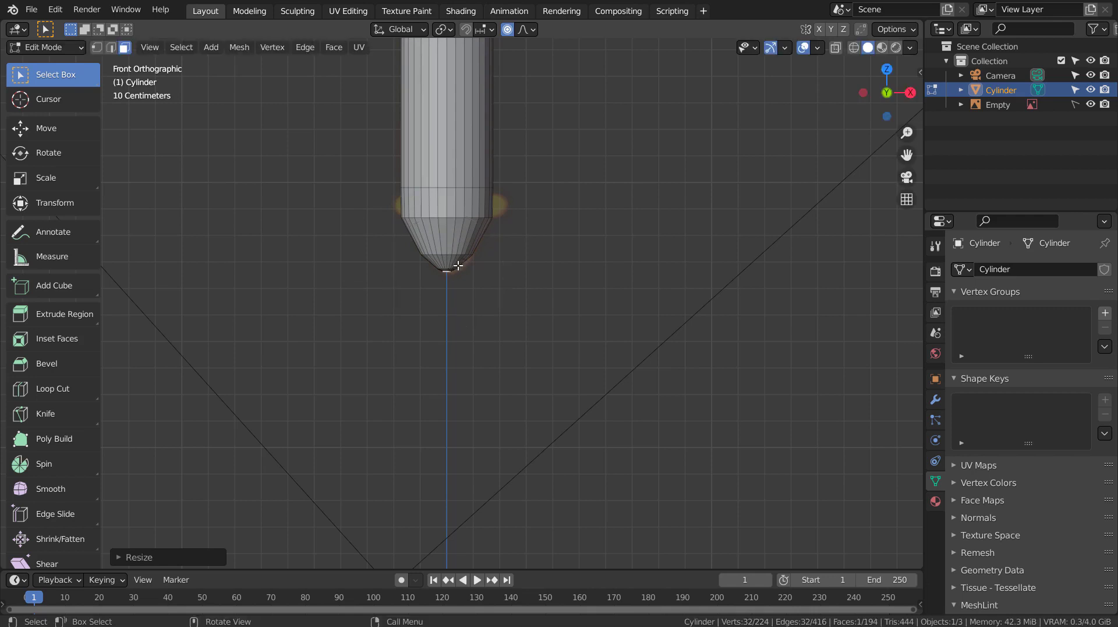
{"action": "key", "text": "Tab"}
{"action": "middle_click", "coordinate": [546, 246]}
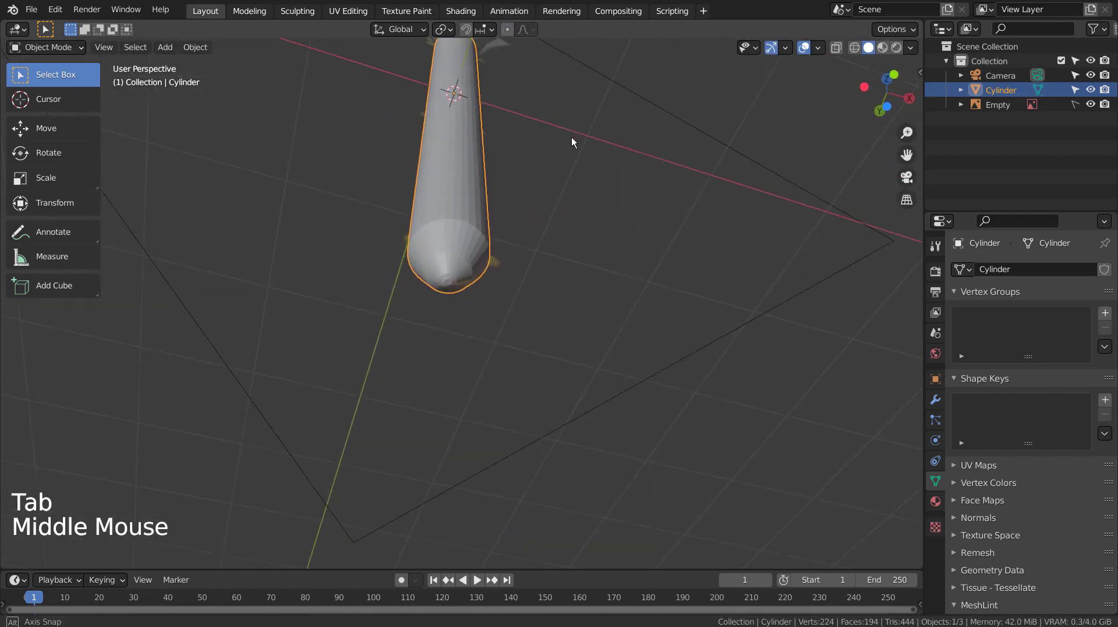
Add a torus, shrink it to handle thickness and place it just under the mace head
{"action": "key", "text": "KP_1"}
{"action": "scroll", "scroll_direction": "down", "scroll_amount": 3}
{"action": "middle_click", "coordinate": [579, 146]}
{"action": "left_click", "coordinate": [556, 253]}
{"action": "key", "text": "shift+a"}
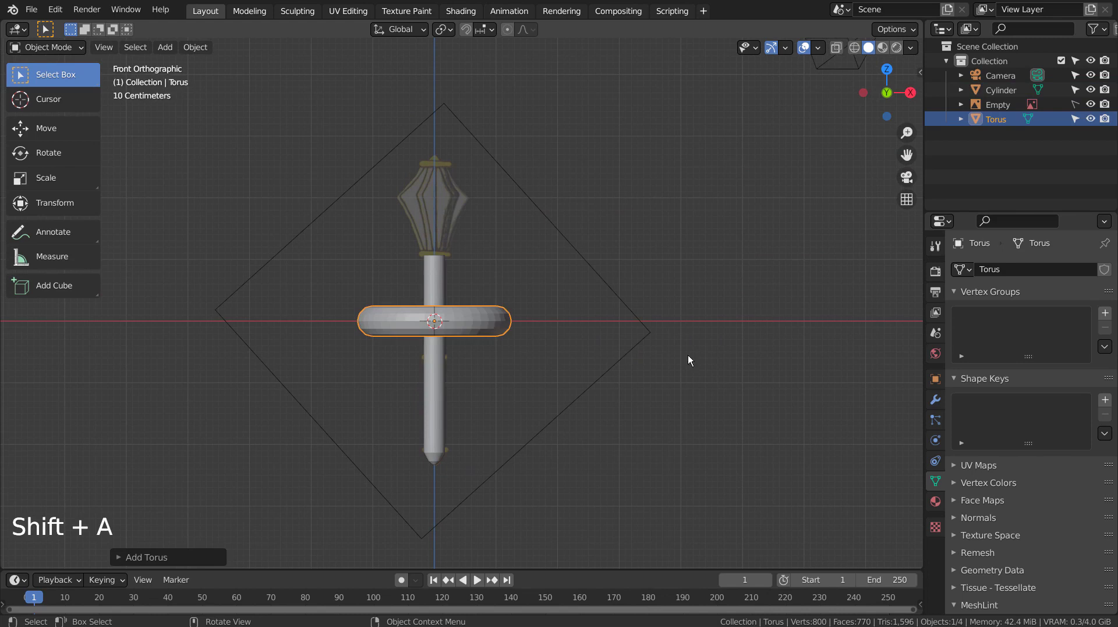
{"action": "key", "text": "s"}
{"action": "key", "text": "g"}
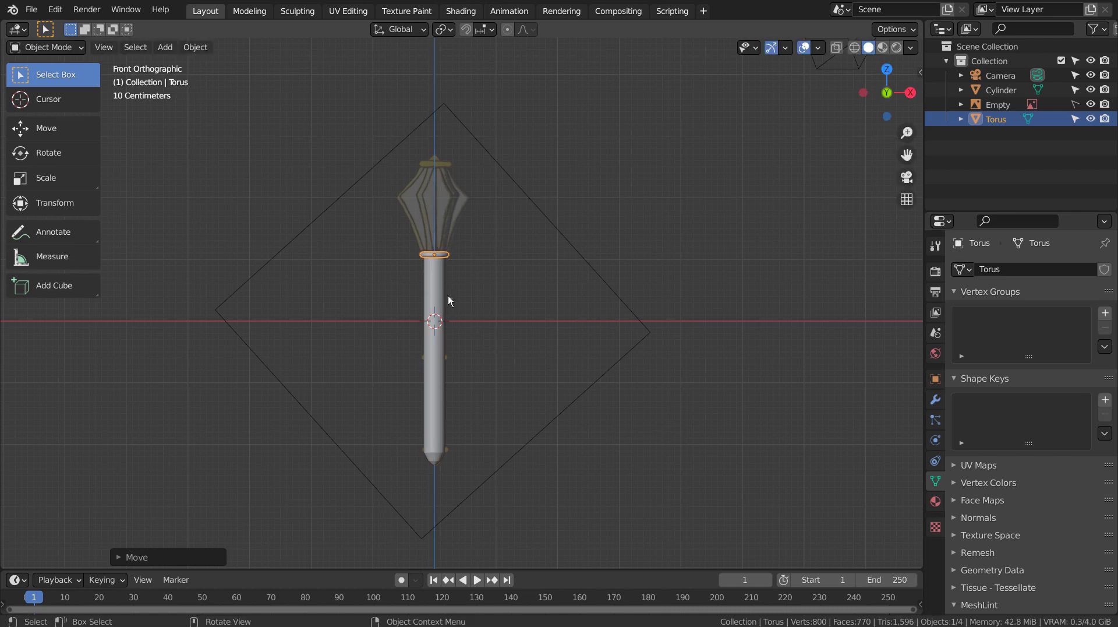
{"action": "scroll", "scroll_direction": "up", "scroll_amount": 3}
{"action": "middle_click", "coordinate": [562, 271]}
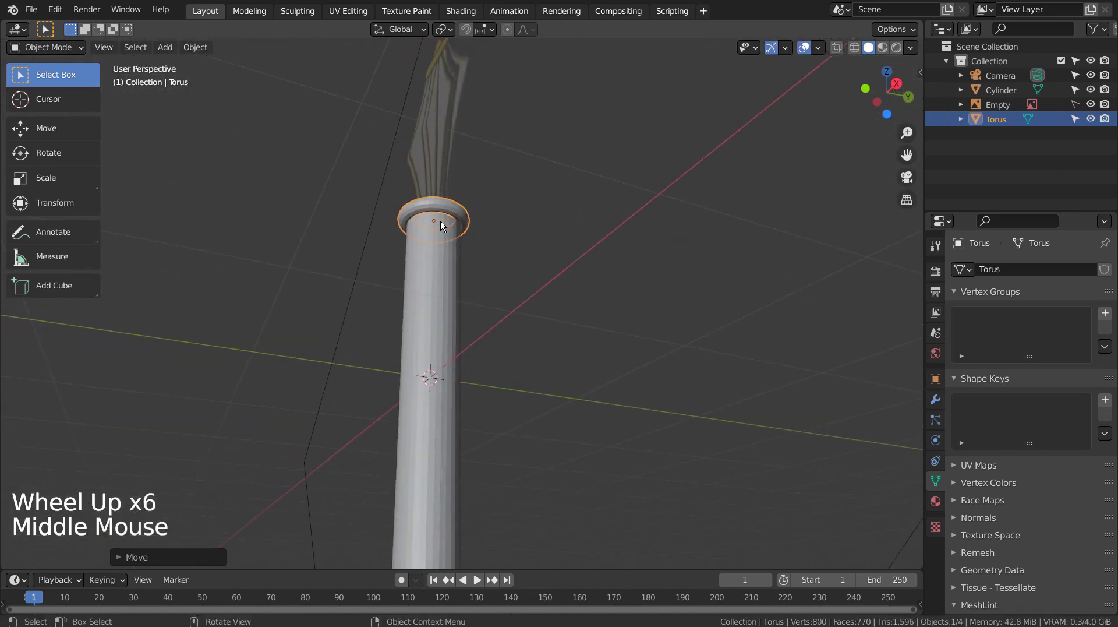
Give the ring and the handle smooth shading
{"action": "left_click", "coordinate": [441, 207]}
{"action": "right_click", "coordinate": [441, 208]}
{"action": "left_click", "coordinate": [451, 283]}
{"action": "right_click", "coordinate": [452, 283]}
{"action": "key", "text": "KP_1"}
{"action": "key", "text": "KP_2"}
{"action": "key", "text": "KP_1"}
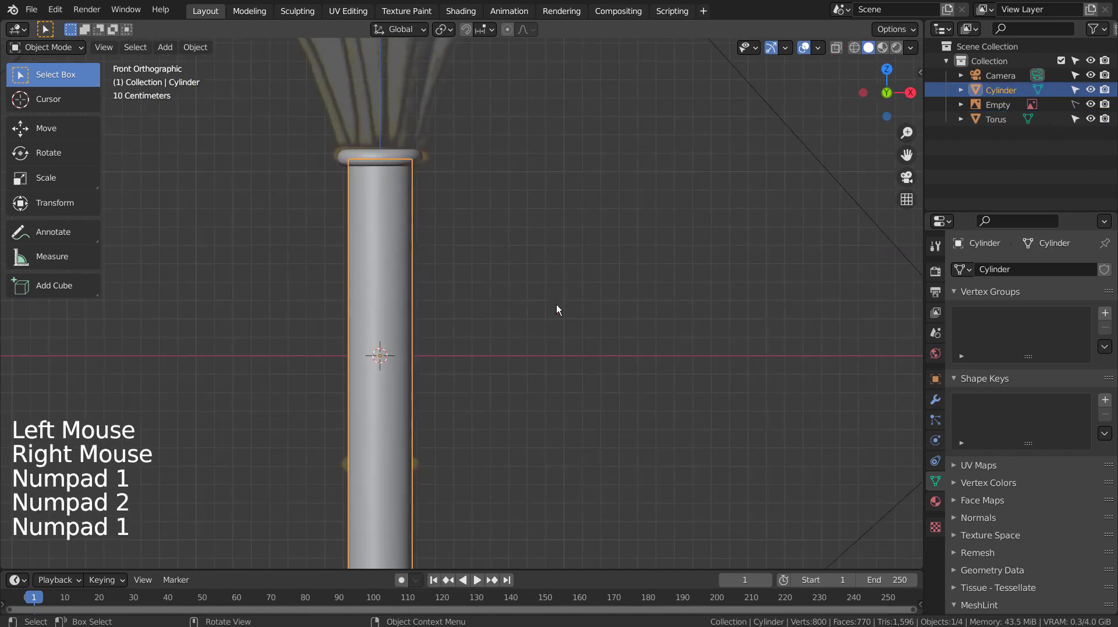
Duplicate the ring twice to place two more rings lower down the handle
{"action": "left_click", "coordinate": [390, 156]}
{"action": "middle_click", "coordinate": [640, 290]}
{"action": "key", "text": "shift+d"}
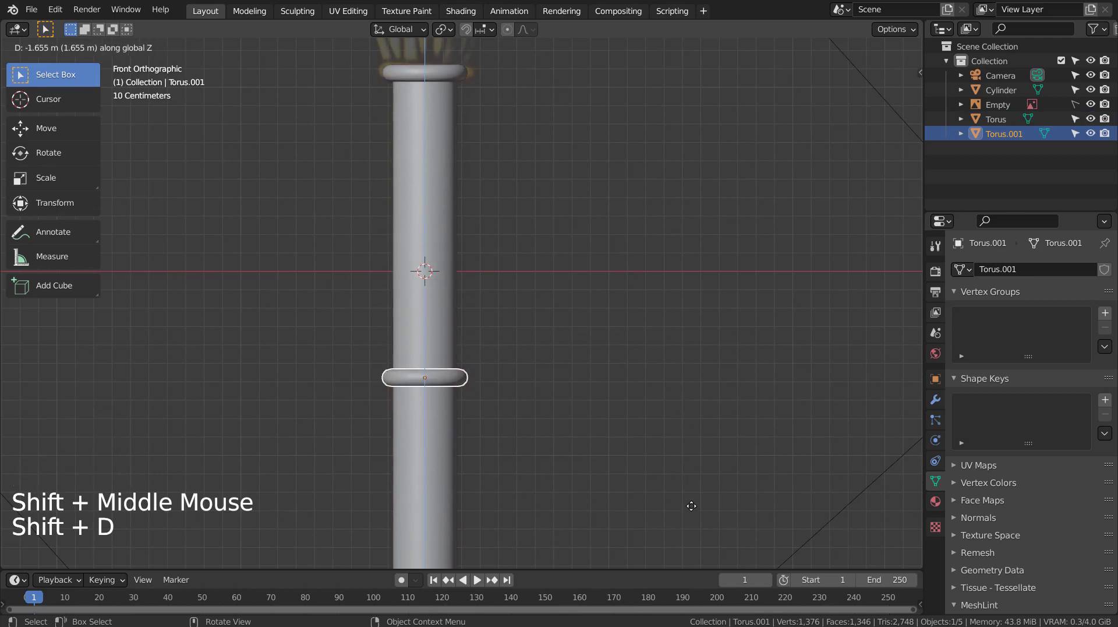
{"action": "middle_click", "coordinate": [682, 444]}
{"action": "key", "text": "shift+d"}
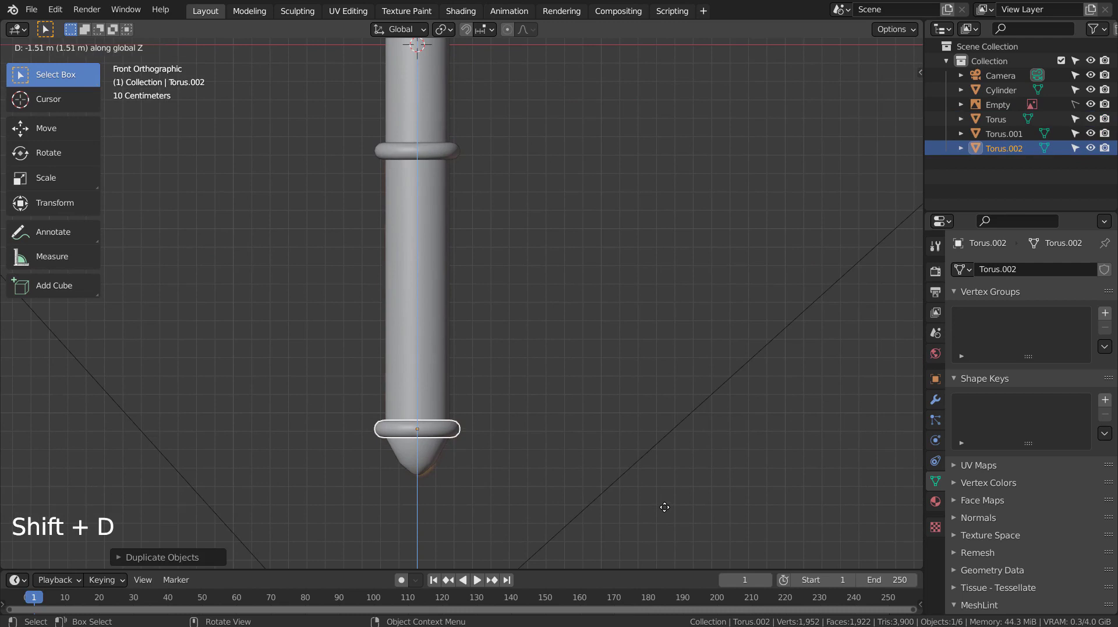
{"action": "left_click", "coordinate": [656, 467]}
{"action": "middle_click", "coordinate": [657, 470]}
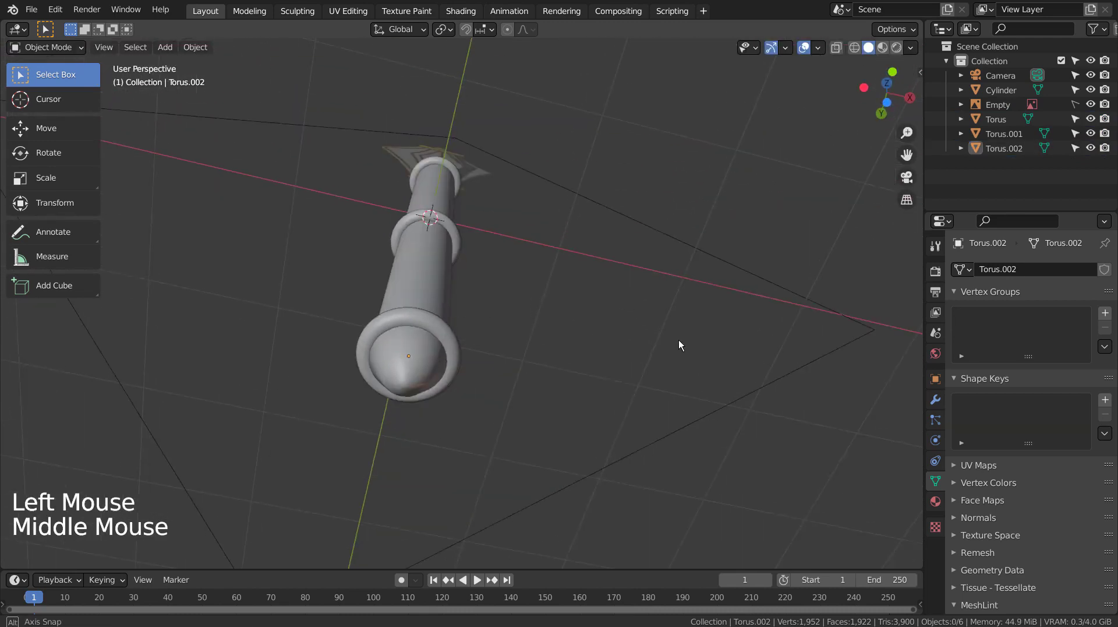
Add a subdivision surface to the handle cylinder for a smooth, dense surface
{"action": "left_click", "coordinate": [403, 337]}
{"action": "key", "text": "ctrl+3"}
{"action": "middle_click", "coordinate": [531, 347]}
{"action": "middle_click", "coordinate": [543, 238]}
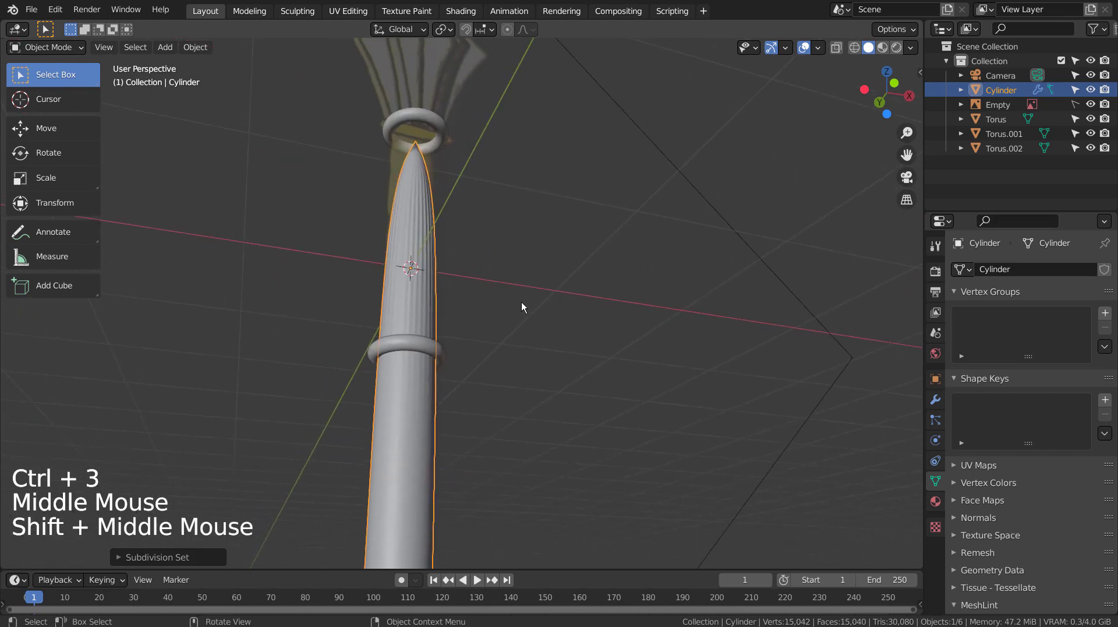
Add loop cuts near both handle ends so the subdivided handle stays straight with crisp ends
{"action": "key", "text": "KP_1"}
{"action": "key", "text": "Tab"}
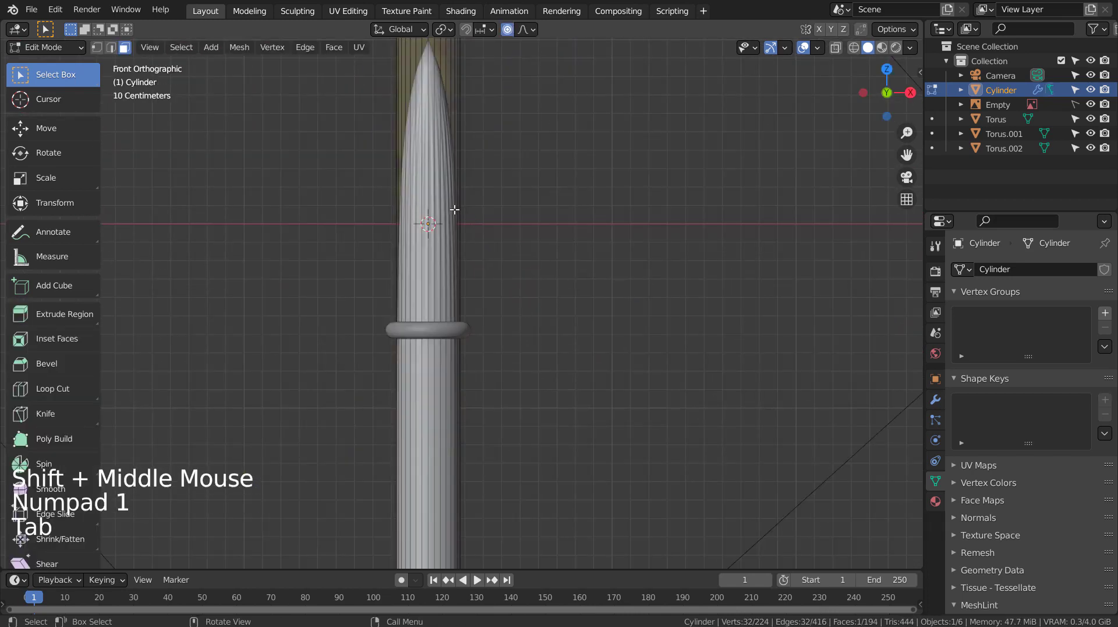
{"action": "key", "text": "ctrl+r"}
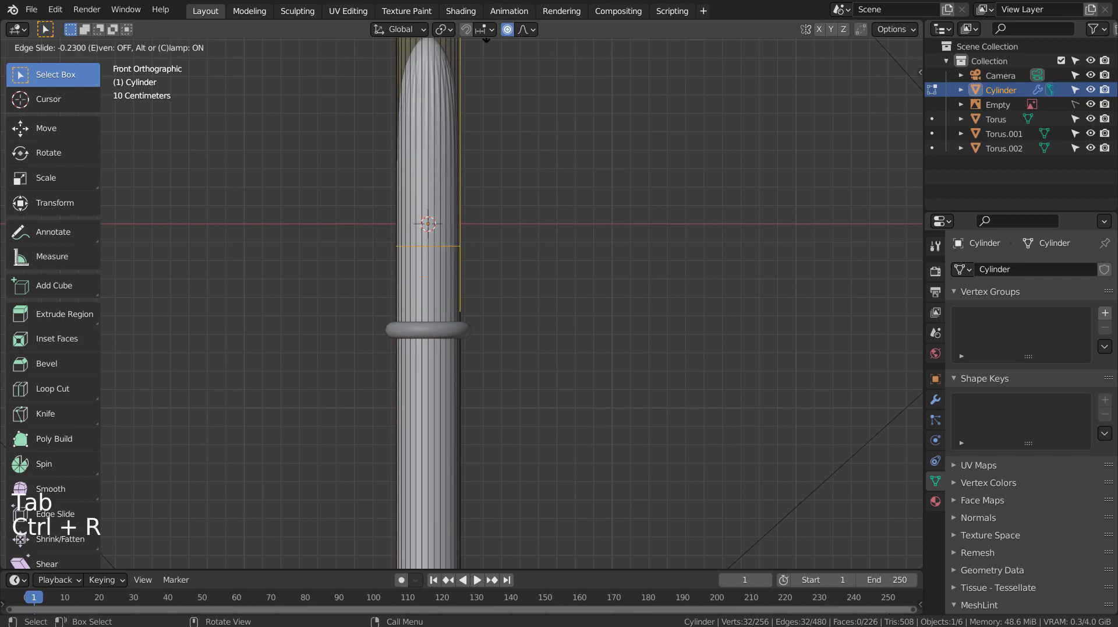
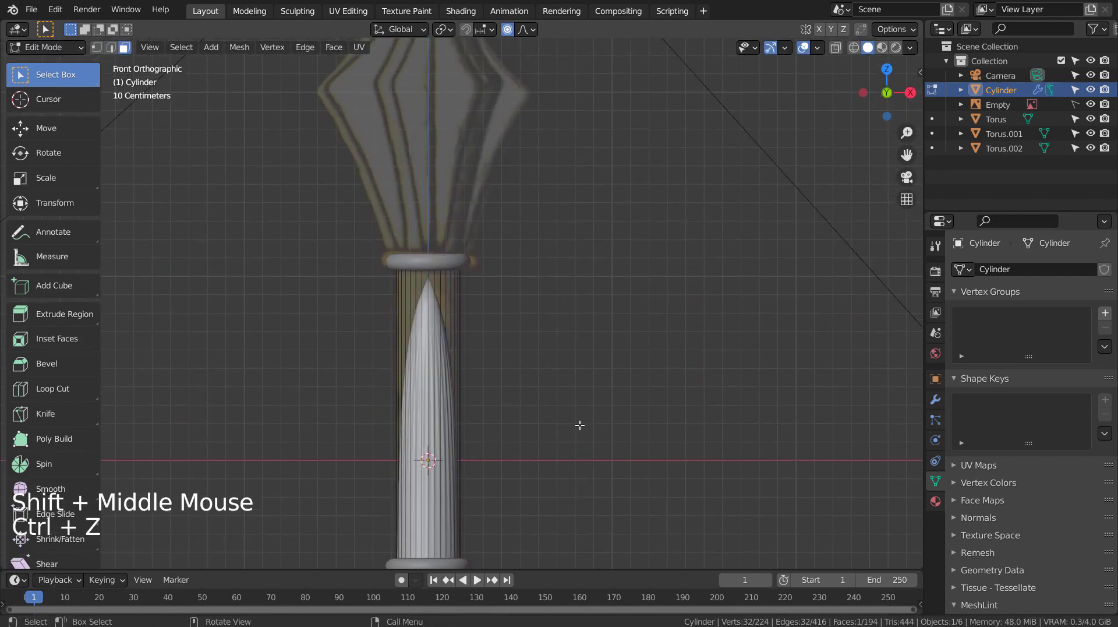
{"action": "key", "text": "ctrl+r"}
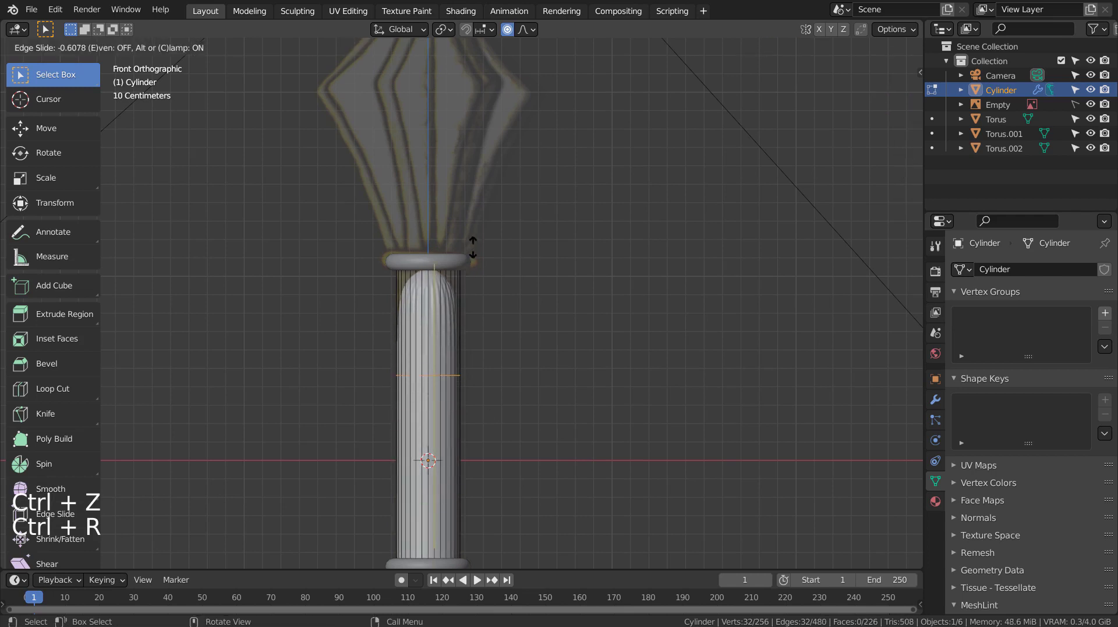
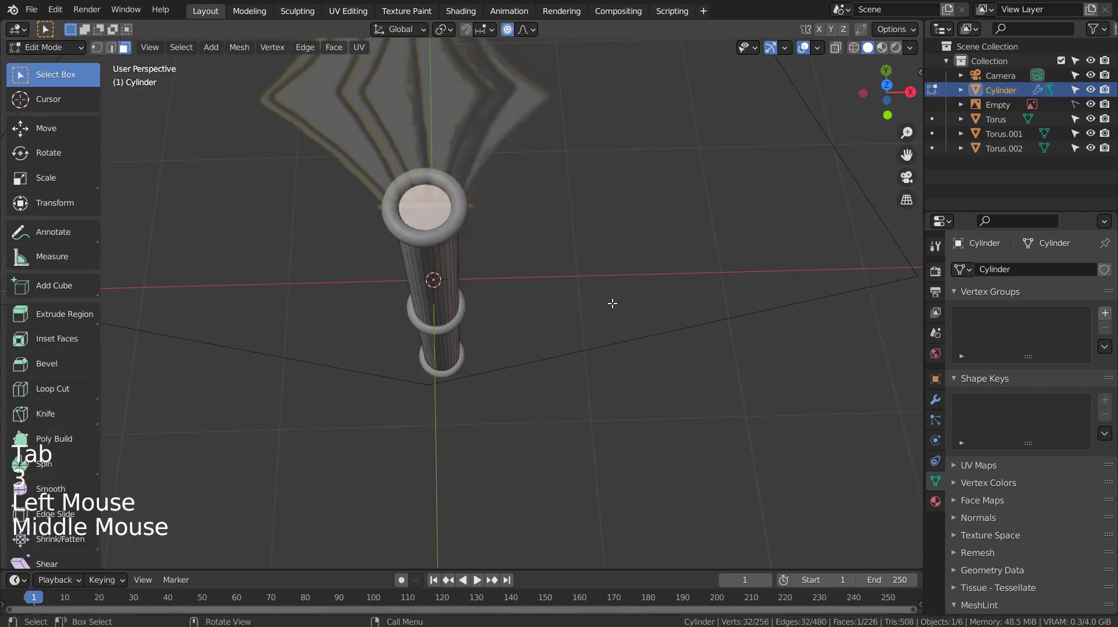
{"action": "key", "text": "i"}
{"action": "key", "text": "i"}
{"action": "key", "text": "Tab"}
{"action": "middle_click", "coordinate": [610, 374]}
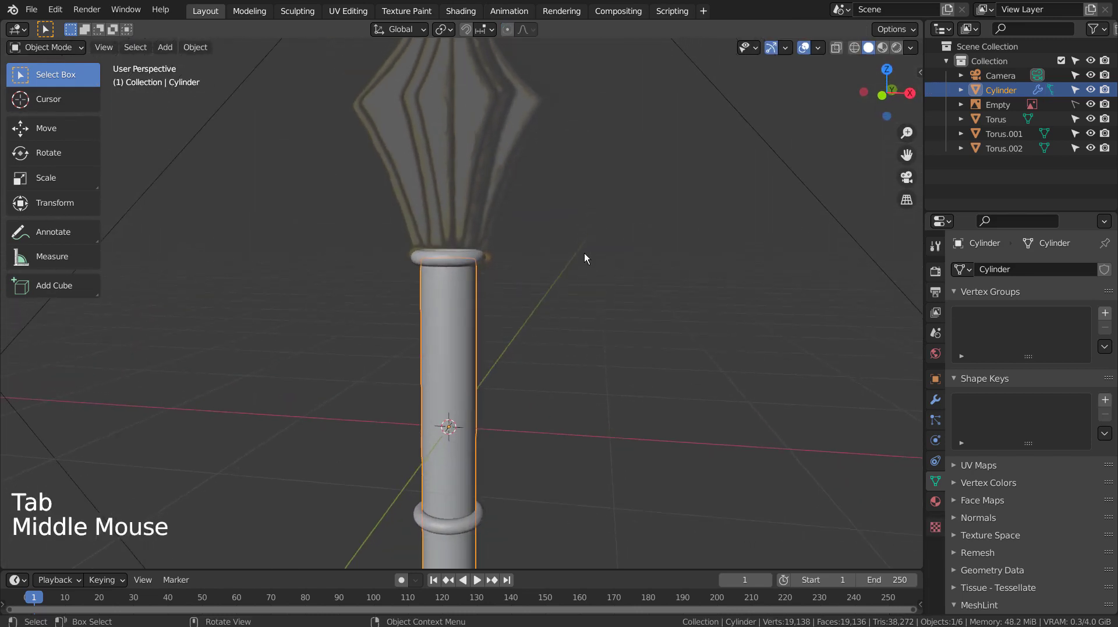
Duplicate the ring under the head and place the copy on top of the mace head
{"action": "key", "text": "KP_1"}
{"action": "scroll", "scroll_direction": "down", "scroll_amount": 3}
{"action": "middle_click", "coordinate": [645, 408]}
{"action": "middle_click", "coordinate": [567, 202]}
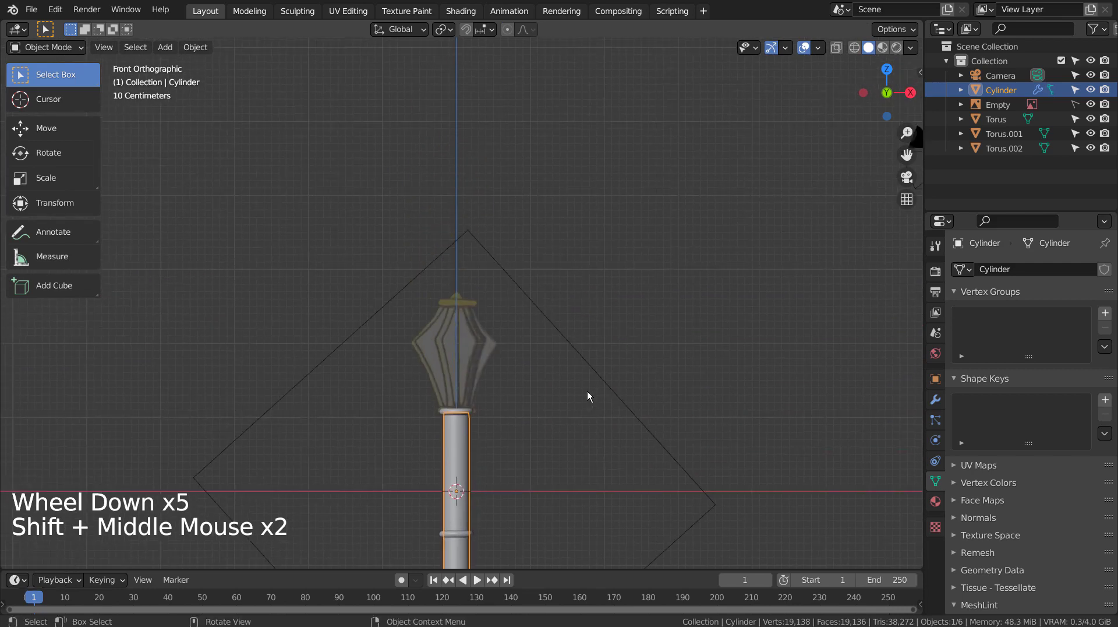
{"action": "left_click", "coordinate": [479, 414]}
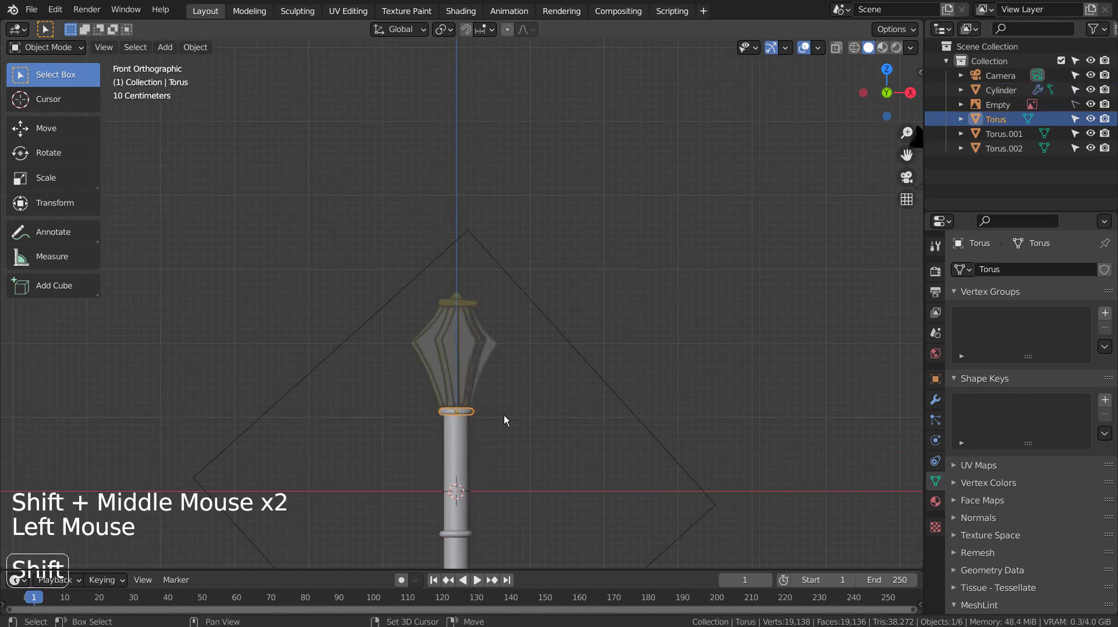
{"action": "key", "text": "shift+d"}
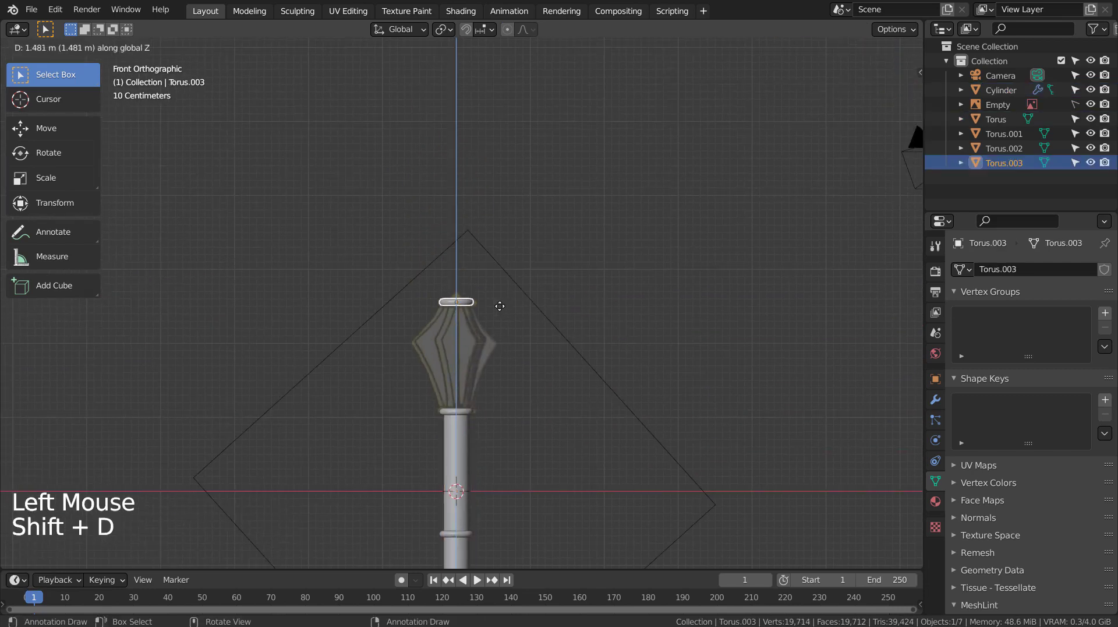
{"action": "left_click", "coordinate": [542, 347]}
Add a cube and raise it to the mace head with see-through display on
{"action": "key", "text": "shift+a"}
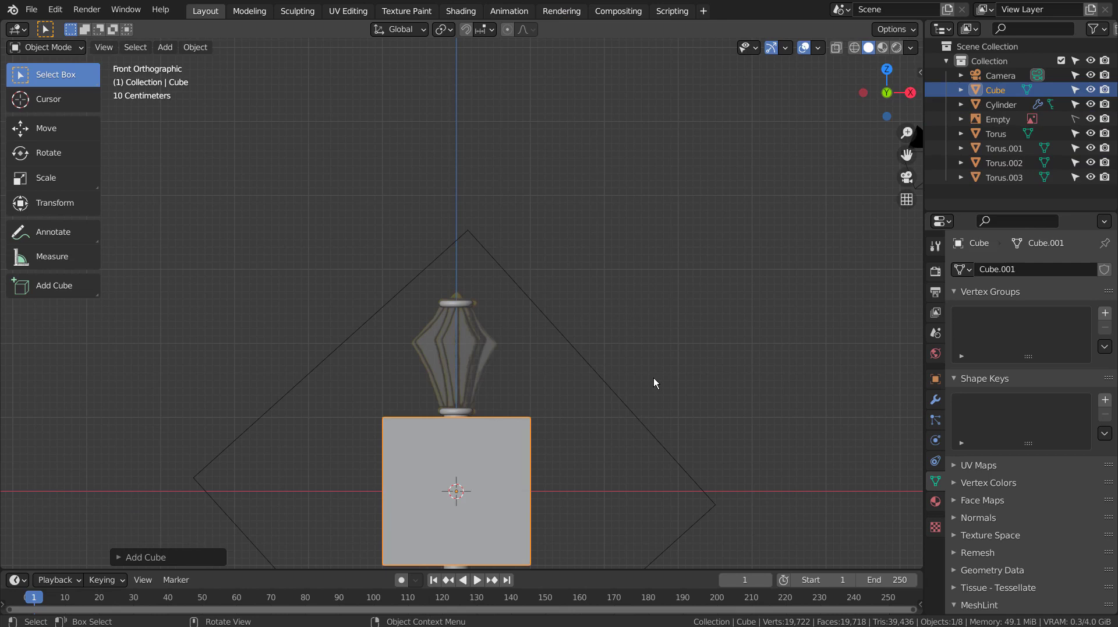
{"action": "key", "text": "g"}
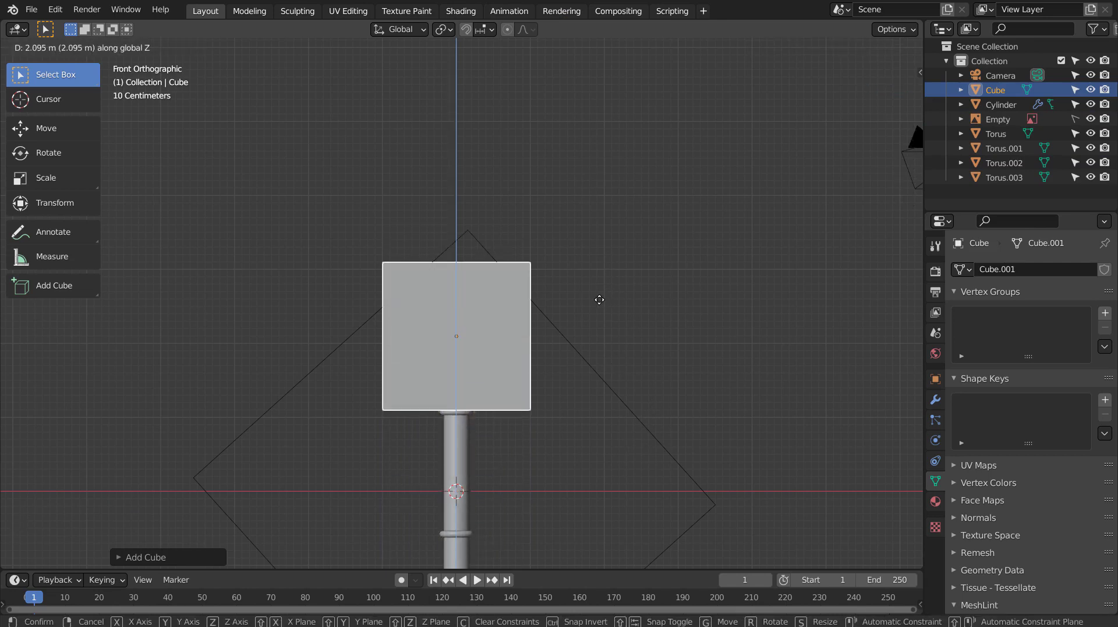
{"action": "key", "text": "shift+z"}
{"action": "scroll", "scroll_direction": "up", "scroll_amount": 3}
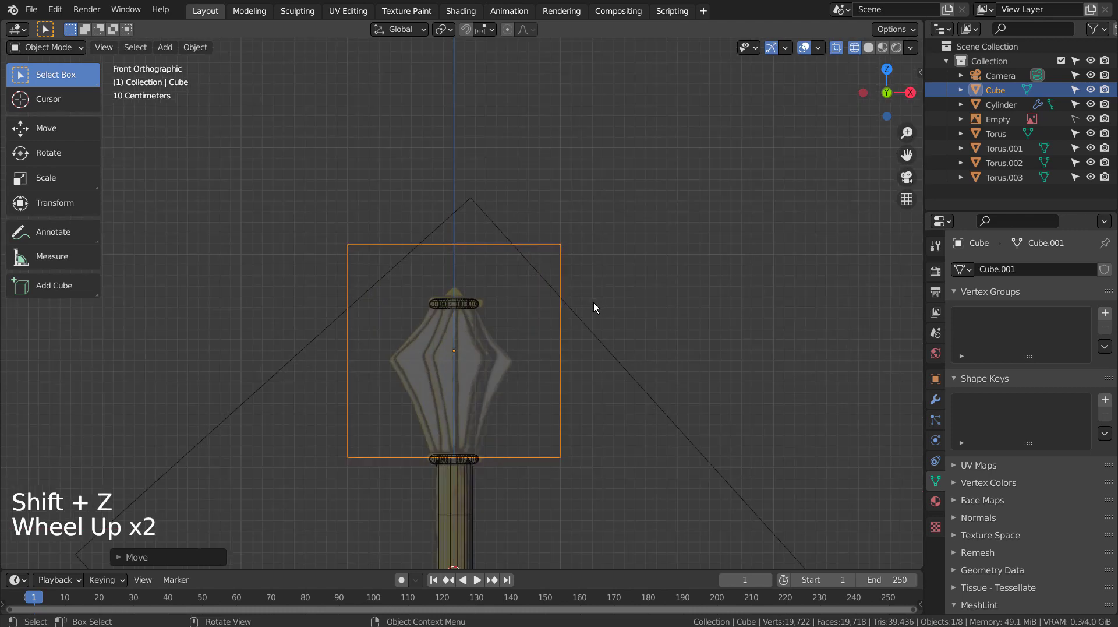
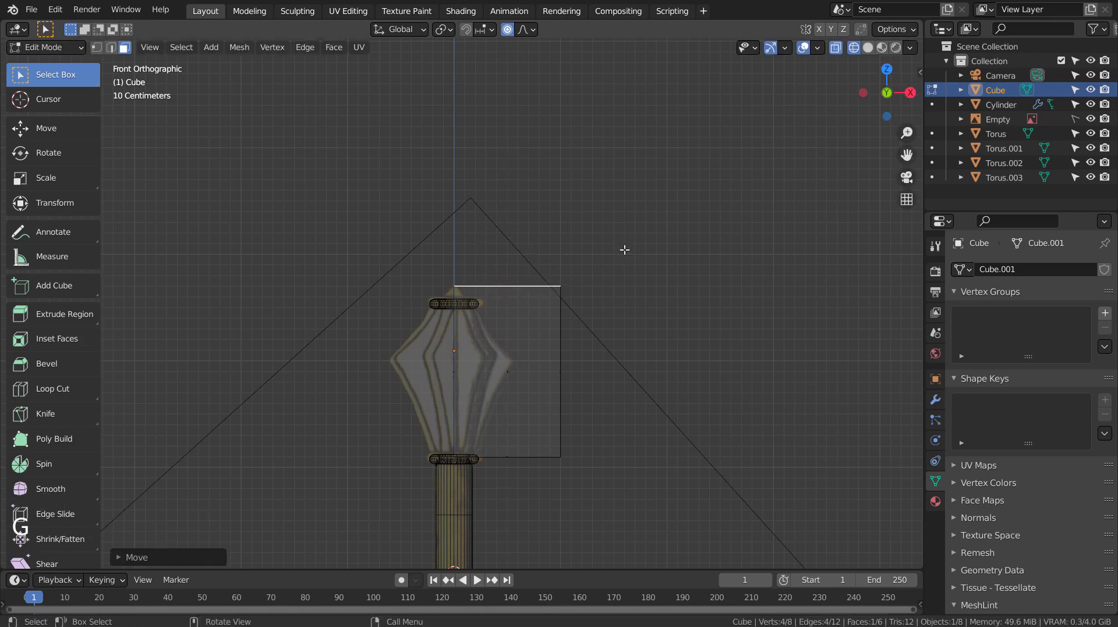
Loop-cut the cube, pull its top corner in toward the ring and flatten it along Y into a blade
{"action": "key", "text": "ctrl+r"}
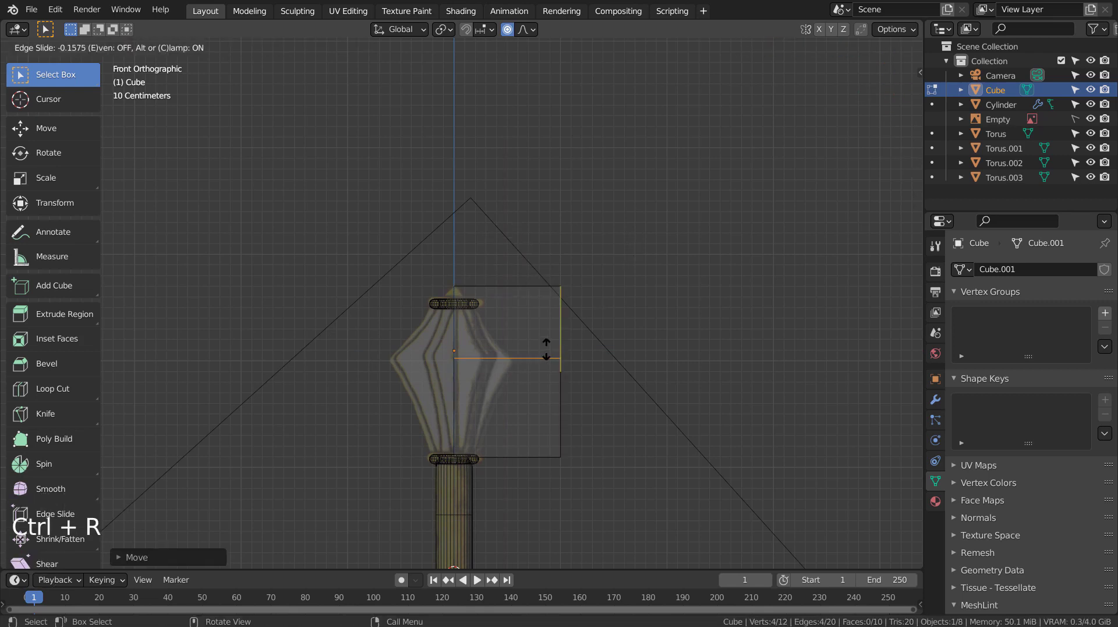
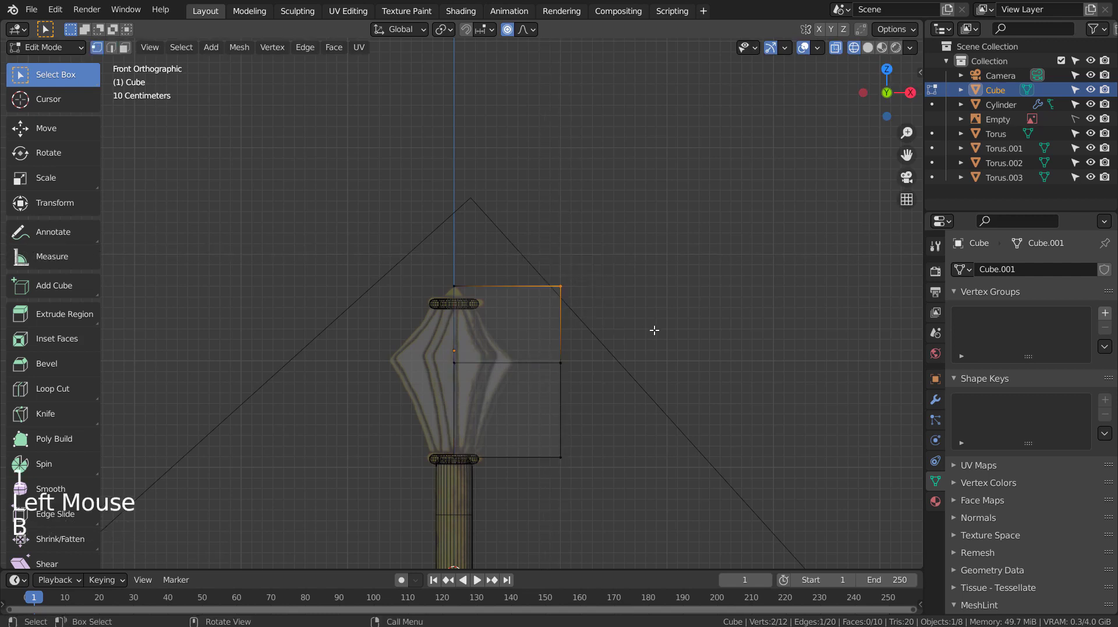
{"action": "key", "text": "g"}
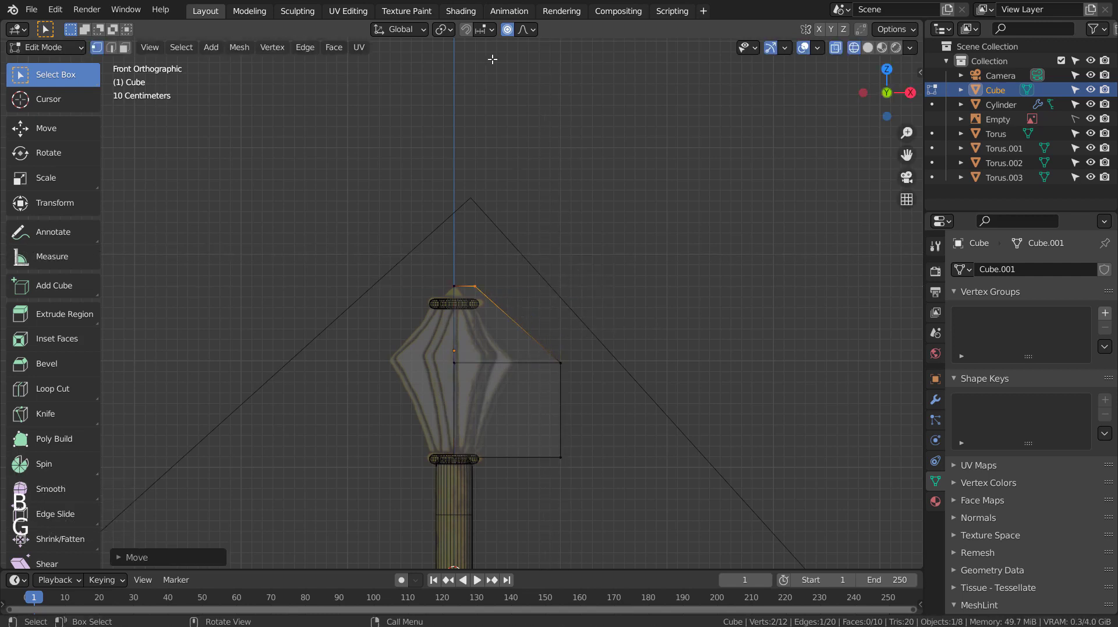
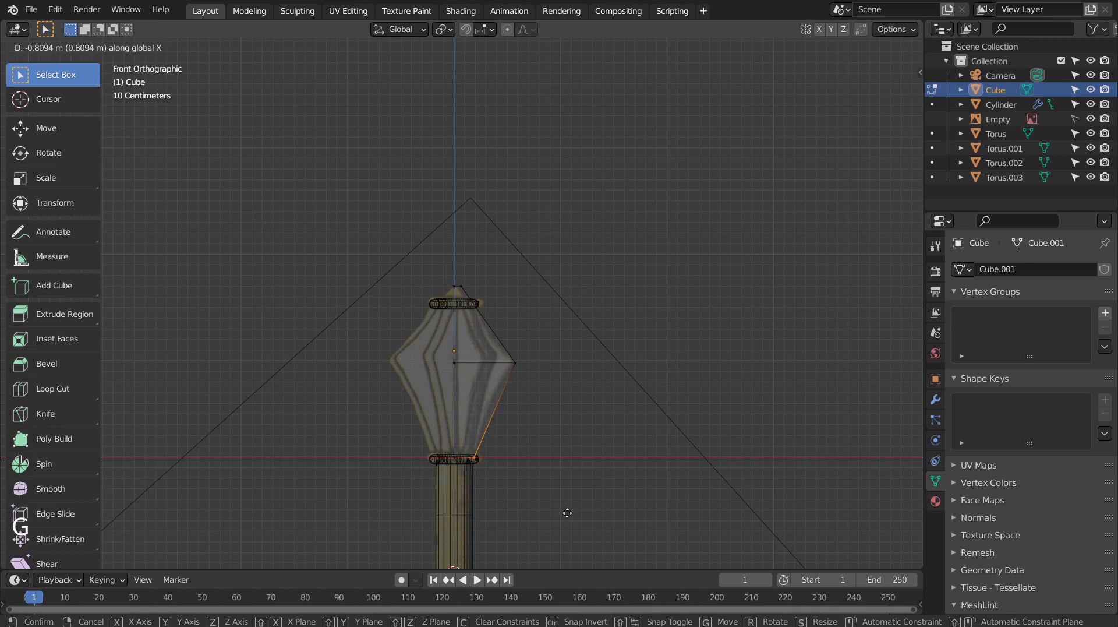
{"action": "key", "text": "Tab"}
{"action": "middle_click", "coordinate": [718, 426]}
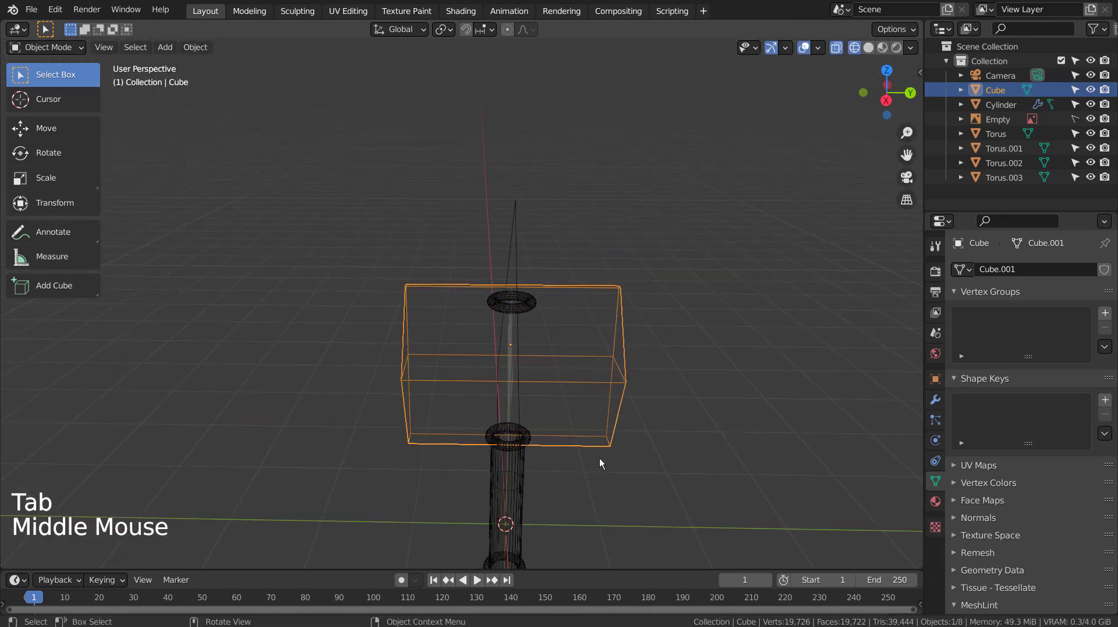
{"action": "key", "text": "s"}
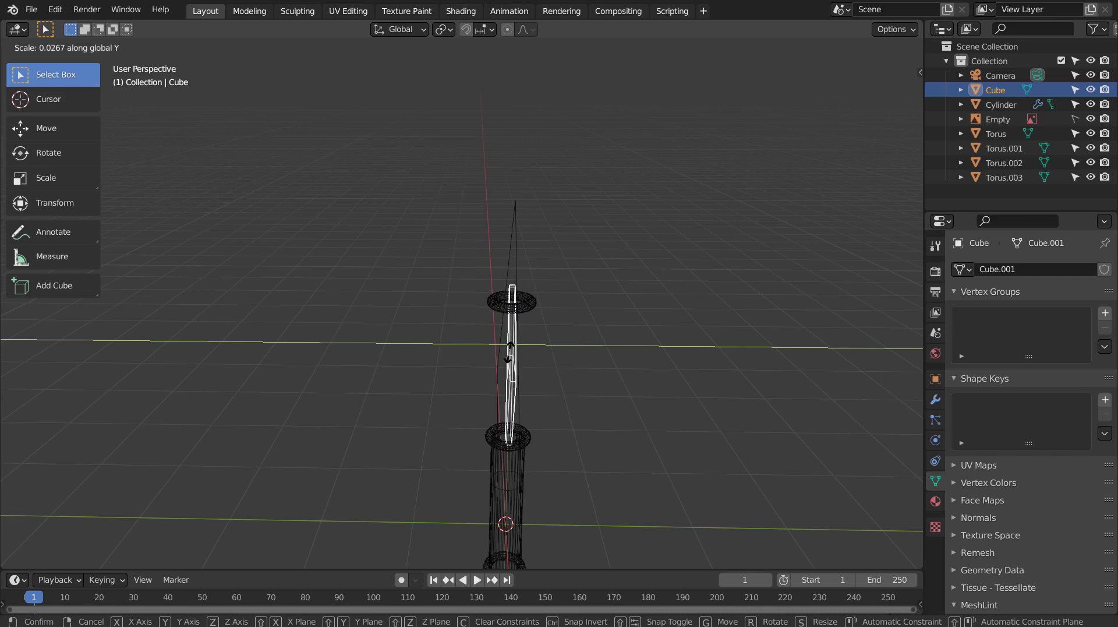
{"action": "middle_click", "coordinate": [625, 418]}
Add a plain-axes empty at the origin and reselect the blade with see-through off
{"action": "key", "text": "KP_1"}
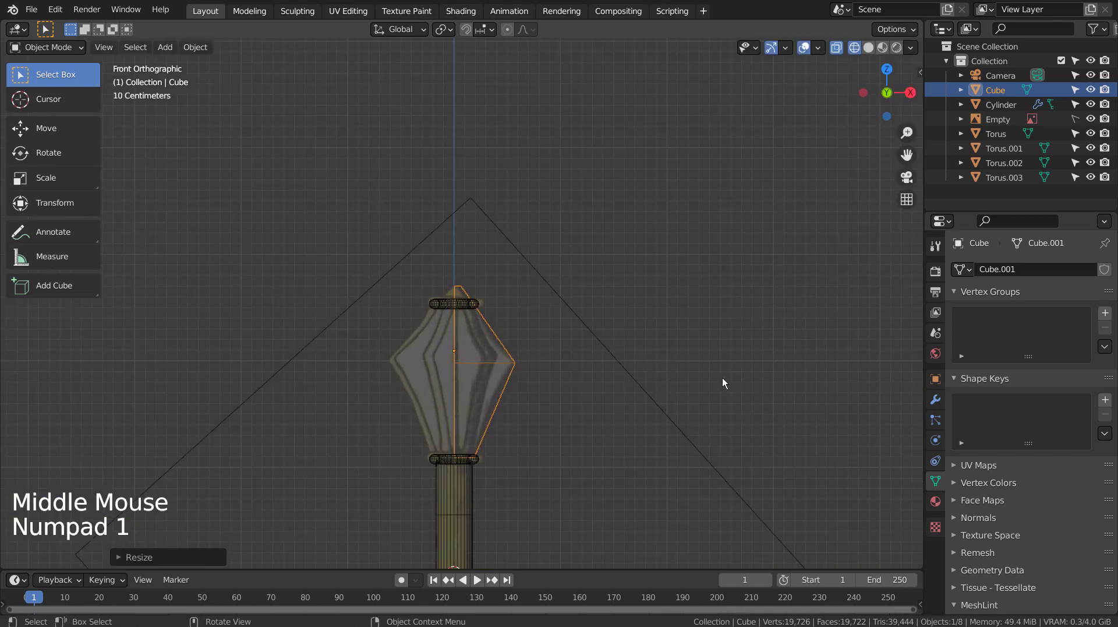
{"action": "key", "text": "shift+a"}
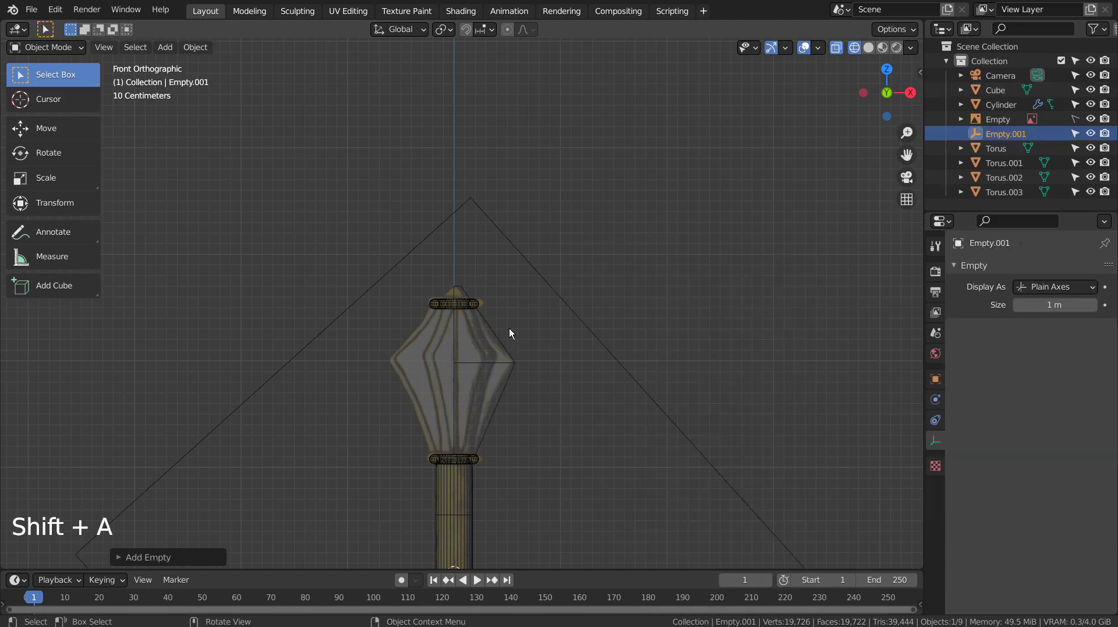
{"action": "left_click", "coordinate": [500, 352]}
{"action": "key", "text": "shift+z"}
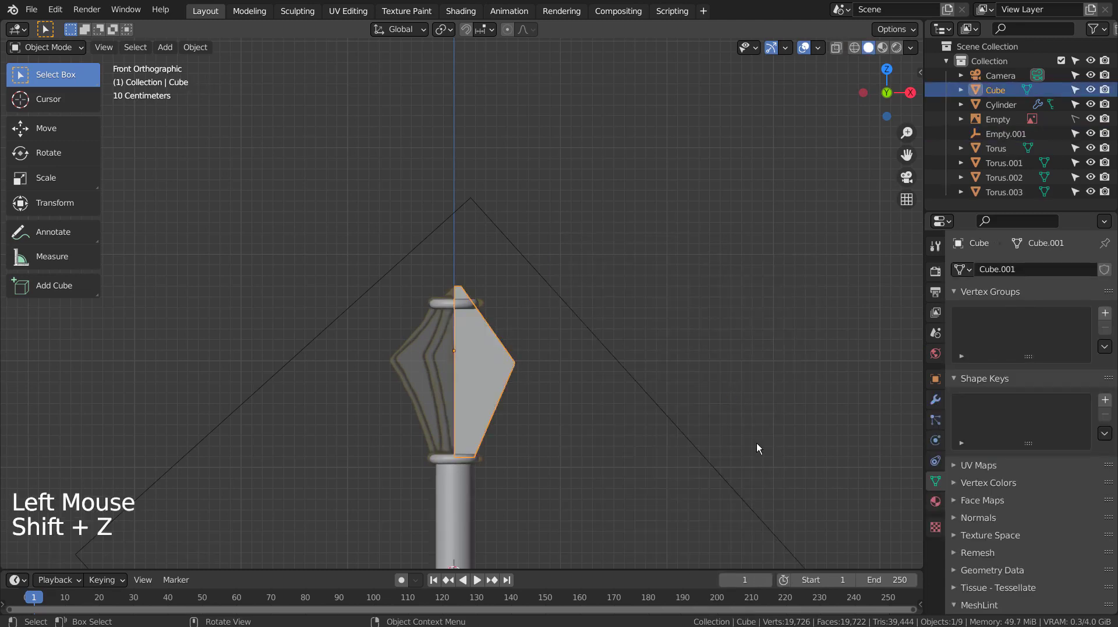
Give the blade an Array modifier using Object Offset with Empty.001 instead of relative offset
{"action": "left_click", "coordinate": [940, 401]}
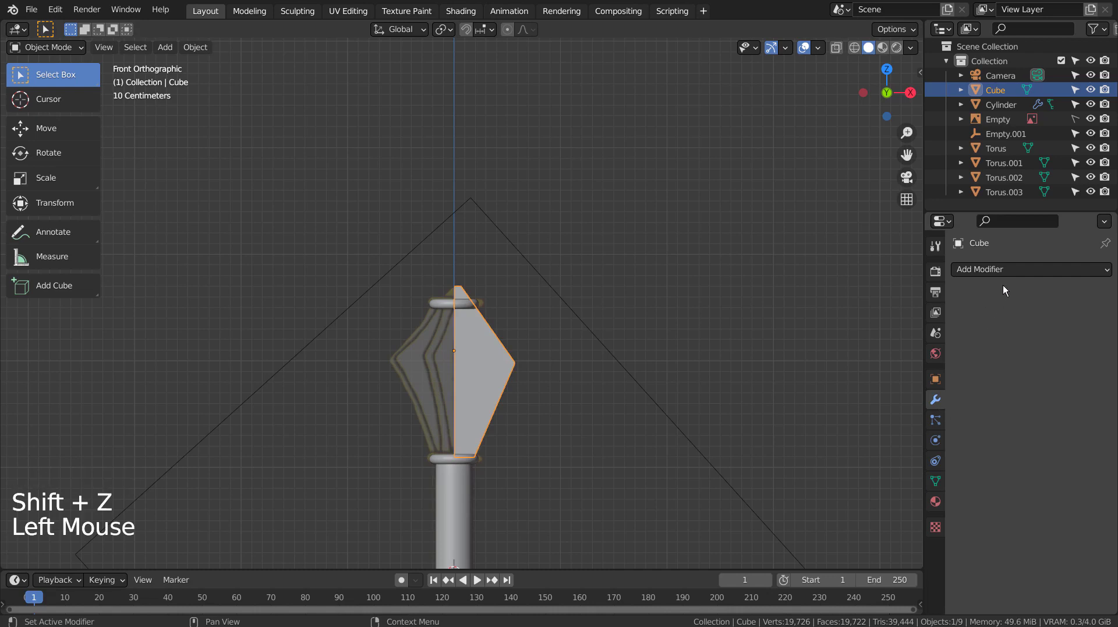
{"action": "left_click", "coordinate": [1014, 283]}
{"action": "left_click", "coordinate": [1021, 275]}
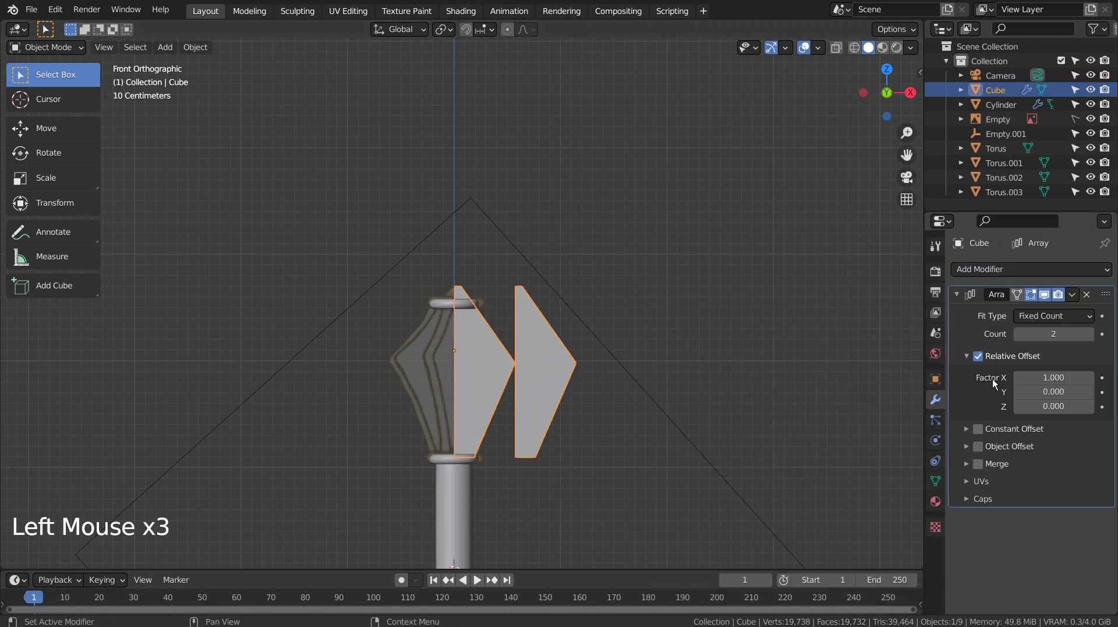
{"action": "left_click", "coordinate": [980, 363]}
{"action": "left_click", "coordinate": [978, 447]}
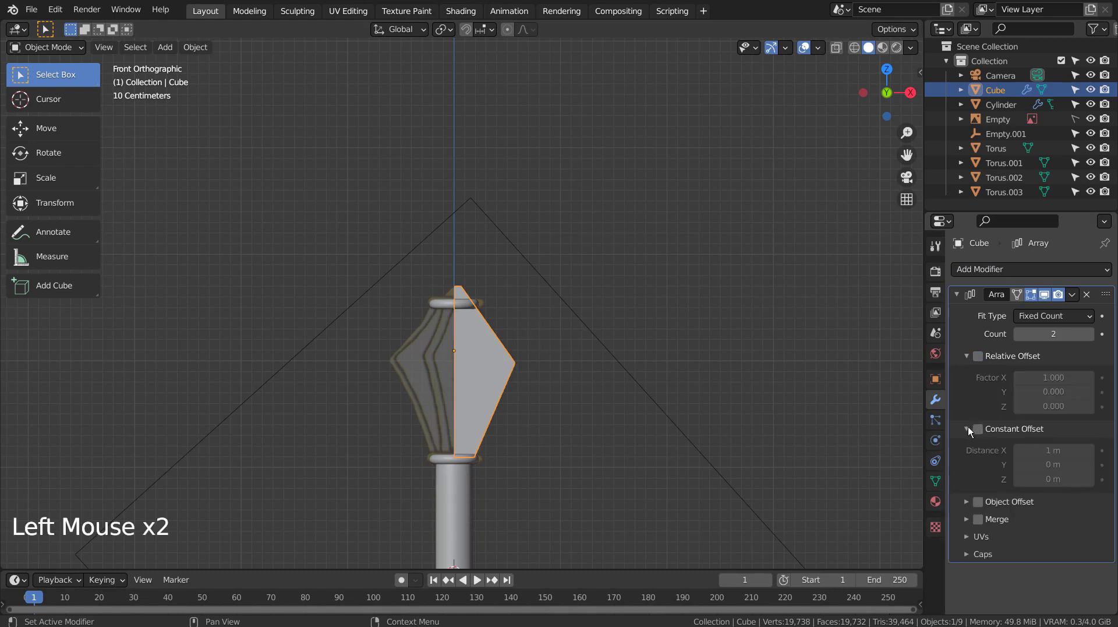
{"action": "left_click", "coordinate": [968, 433]}
{"action": "left_click", "coordinate": [981, 449]}
{"action": "left_click", "coordinate": [969, 450]}
{"action": "left_click", "coordinate": [1033, 470]}
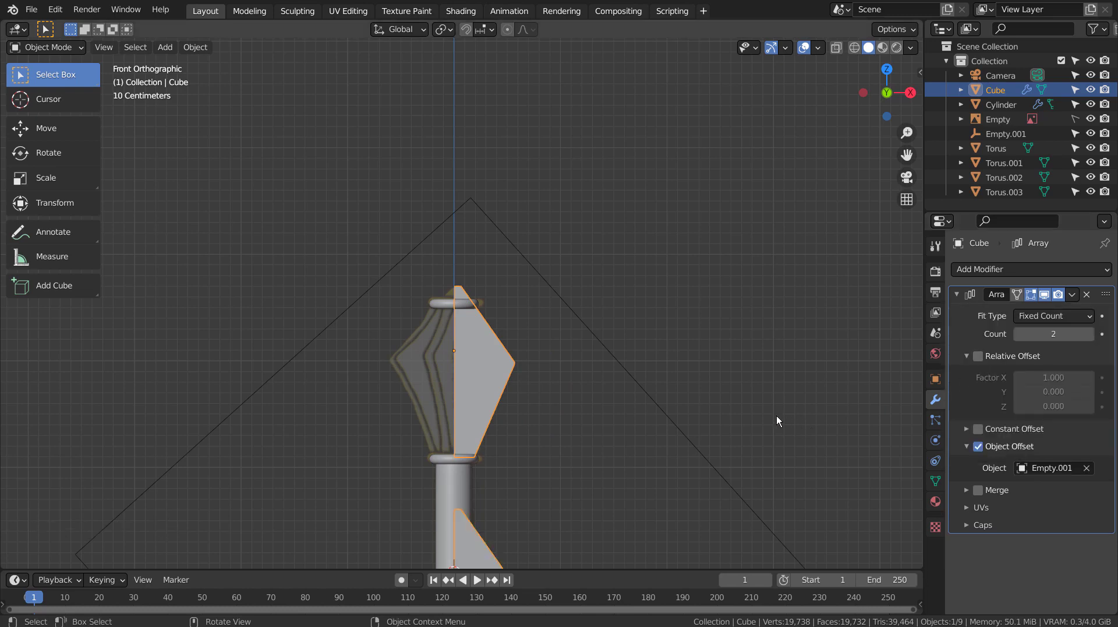
{"action": "scroll", "scroll_direction": "down", "scroll_amount": 3}
{"action": "left_click", "coordinate": [470, 350]}
{"action": "key", "text": "ctrl+a"}
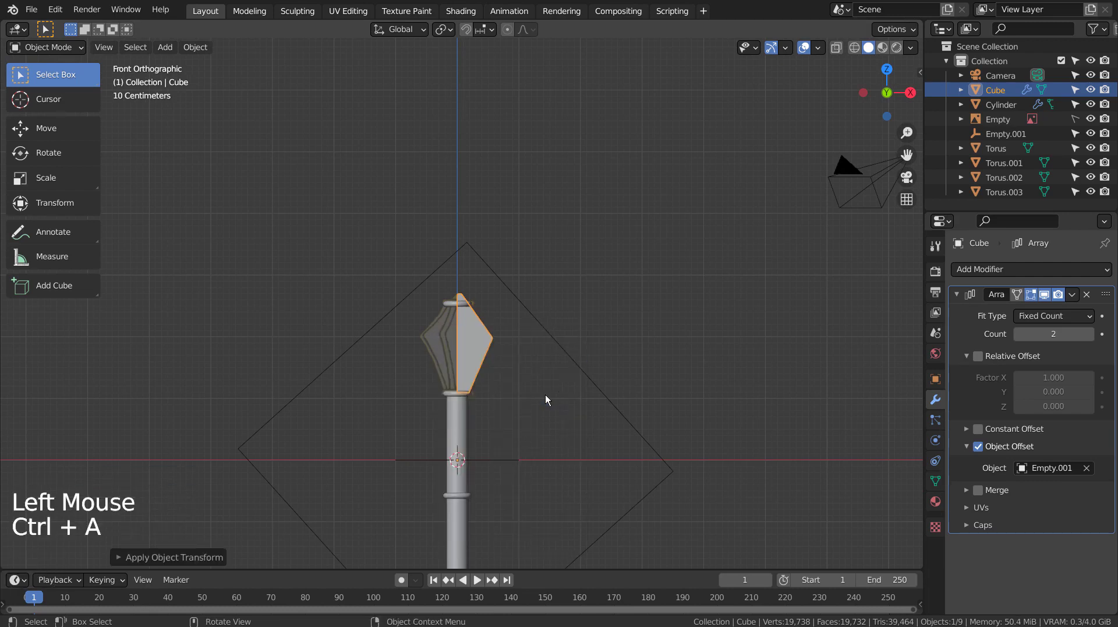
Raise the blade's array count to 12 to form a full ring of flanges around the head
{"action": "middle_click", "coordinate": [606, 370]}
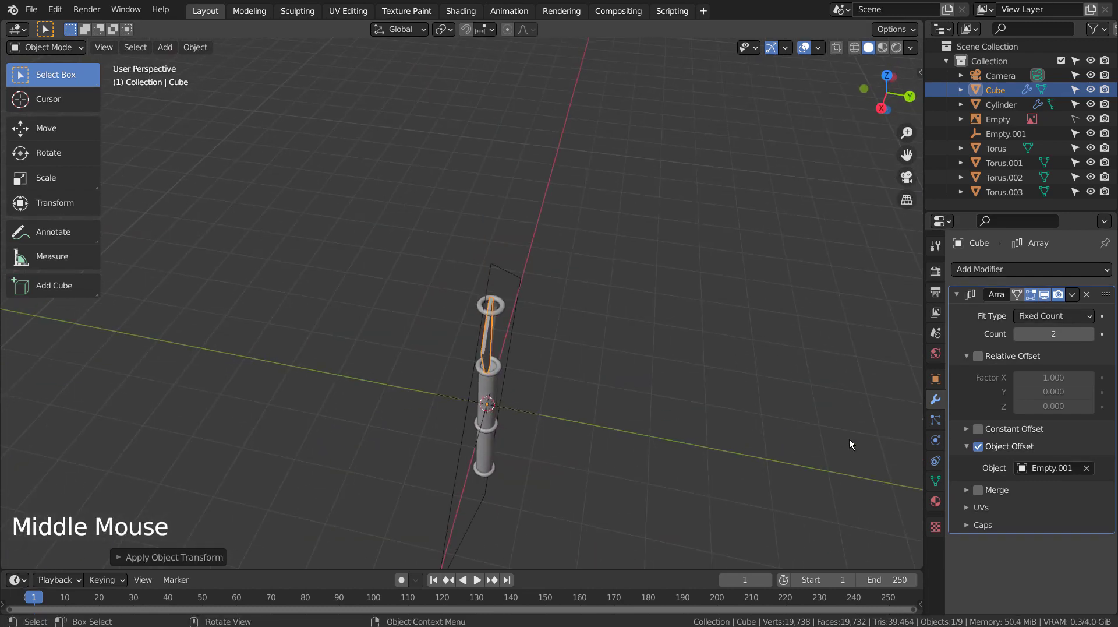
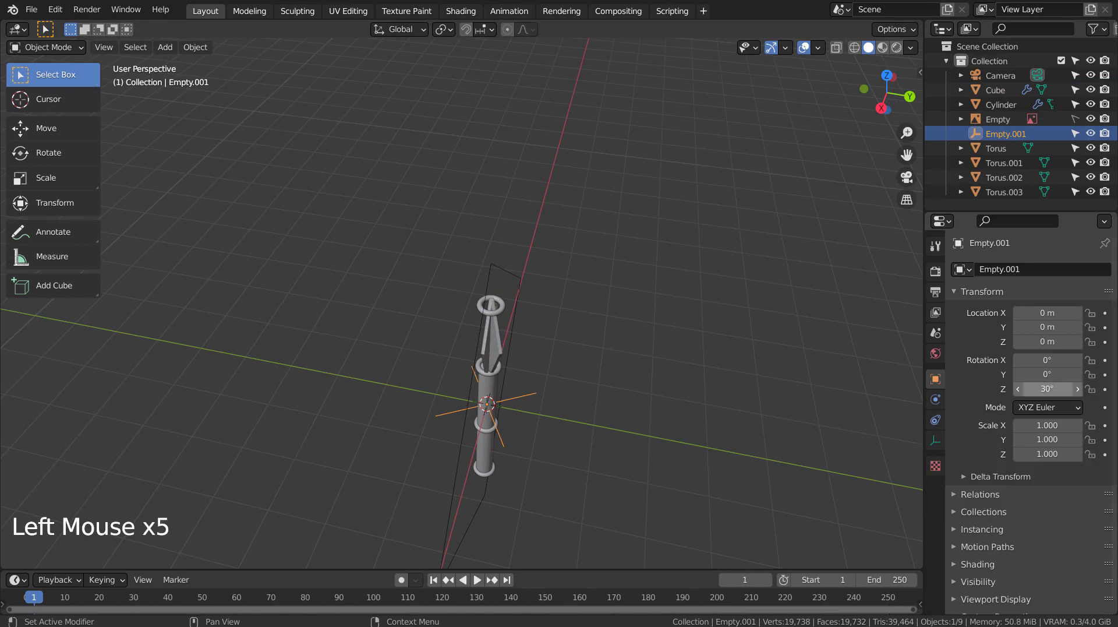
{"action": "middle_click", "coordinate": [542, 426]}
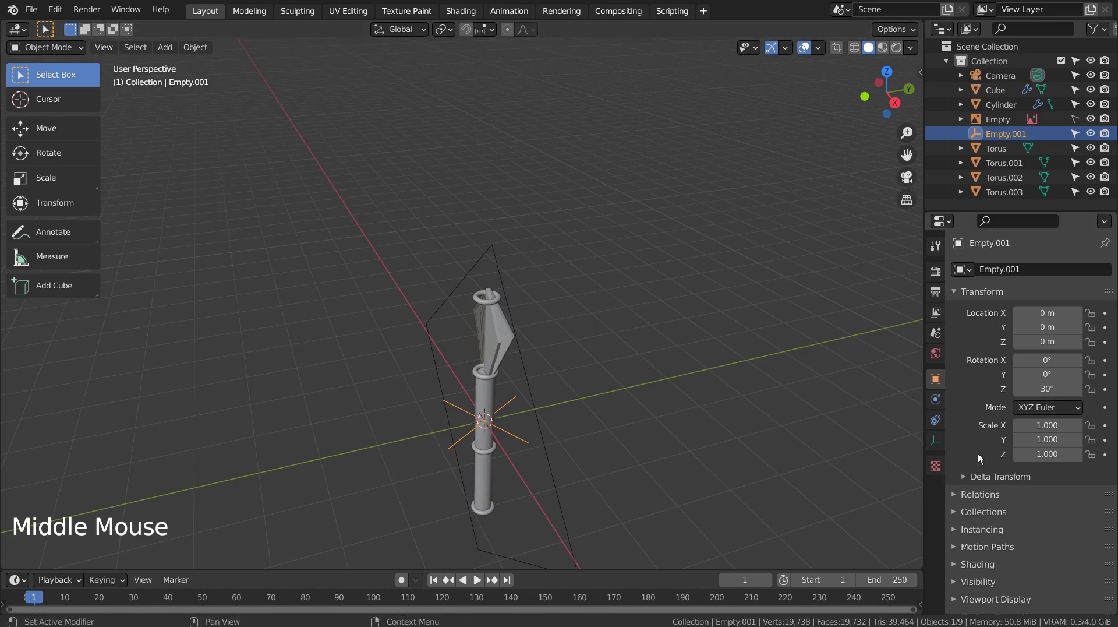
{"action": "left_click", "coordinate": [520, 340]}
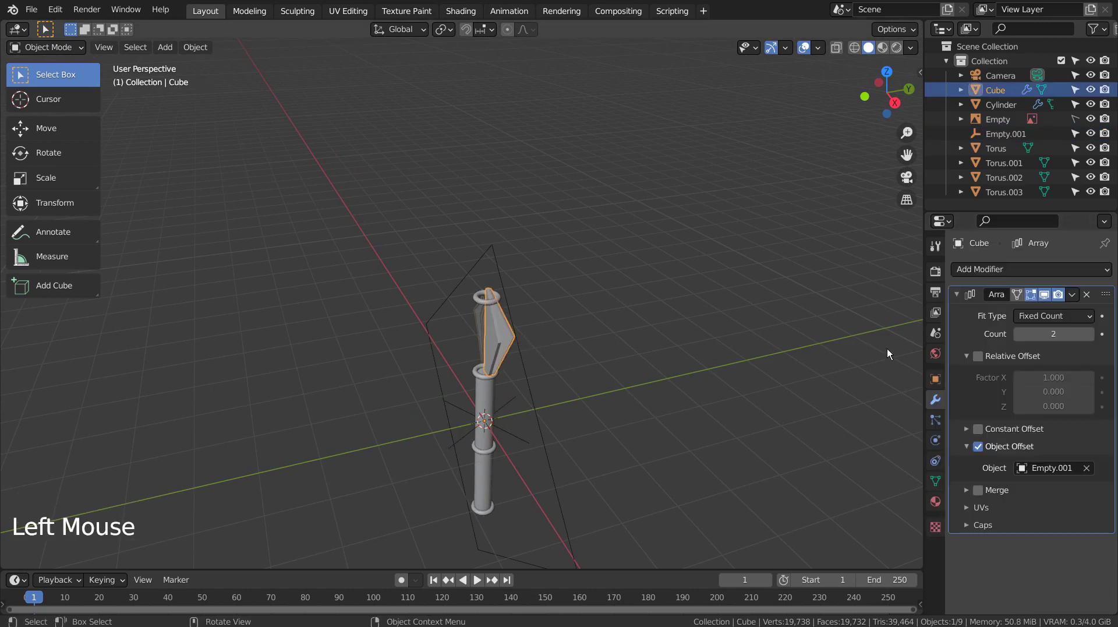
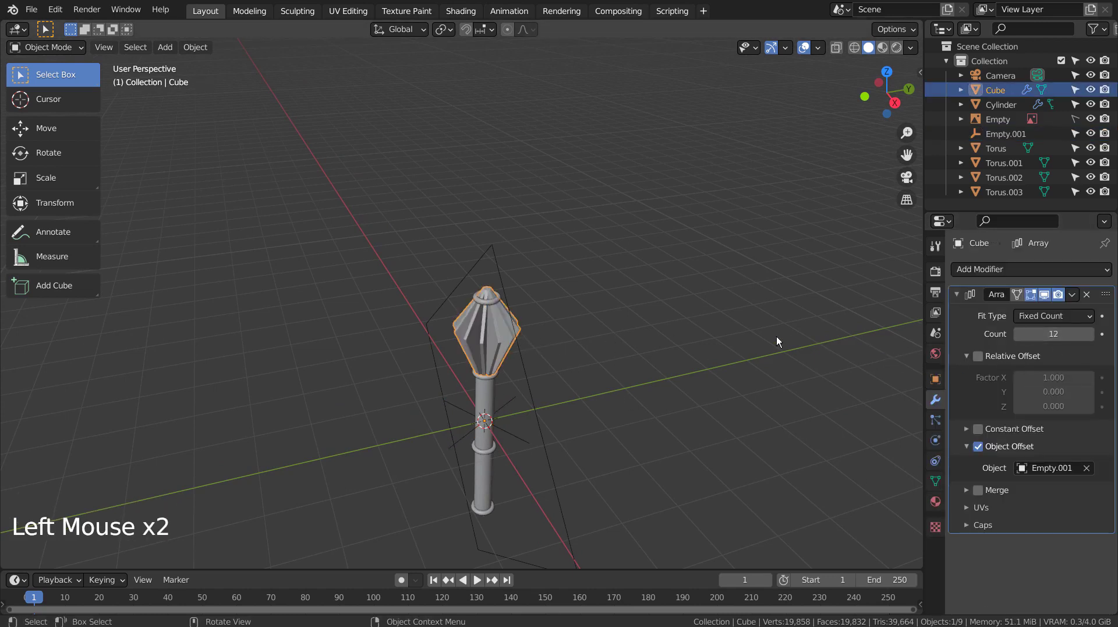
{"action": "left_click", "coordinate": [750, 341]}
Orbit around the mace head to inspect the flange ring, then return to a see-through front view
{"action": "middle_click", "coordinate": [504, 462]}
{"action": "scroll", "scroll_direction": "up", "scroll_amount": 3}
{"action": "middle_click", "coordinate": [600, 354]}
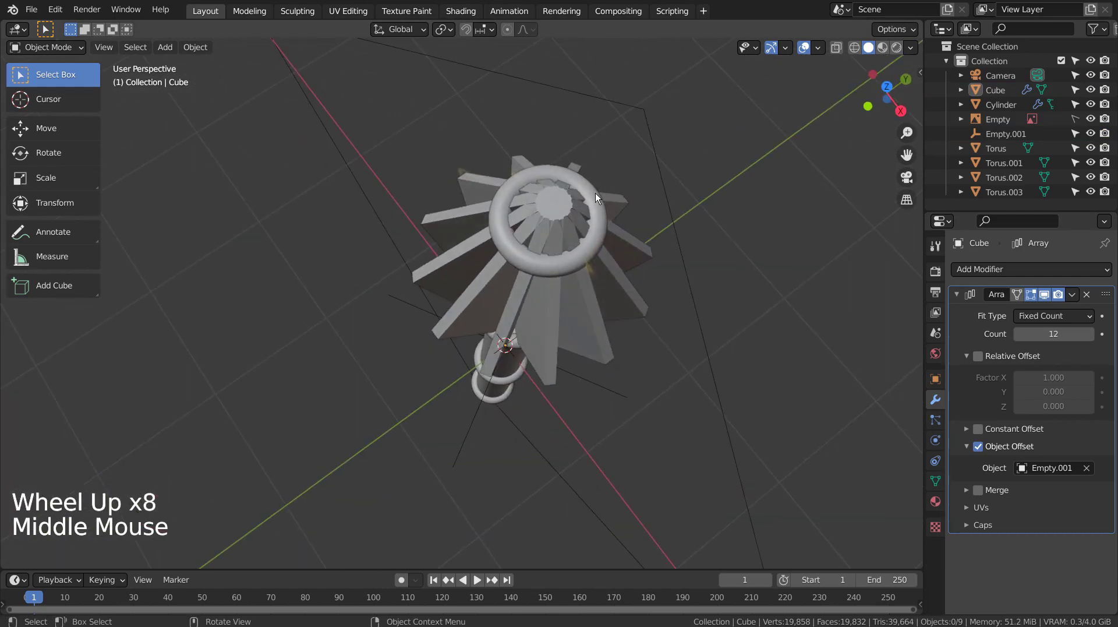
{"action": "middle_click", "coordinate": [623, 222]}
{"action": "middle_click", "coordinate": [623, 222]}
{"action": "key", "text": "KP_1"}
{"action": "key", "text": "shift+z"}
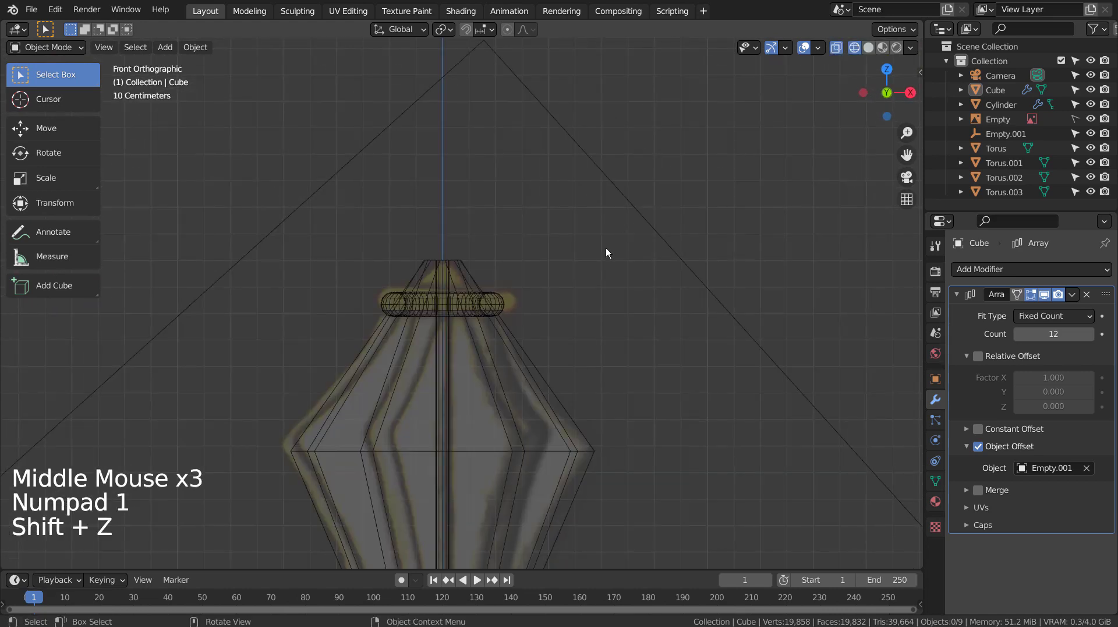
Move the blade's top corner along X so it tucks in beneath the top ring
{"action": "key", "text": "1"}
{"action": "left_click", "coordinate": [497, 458]}
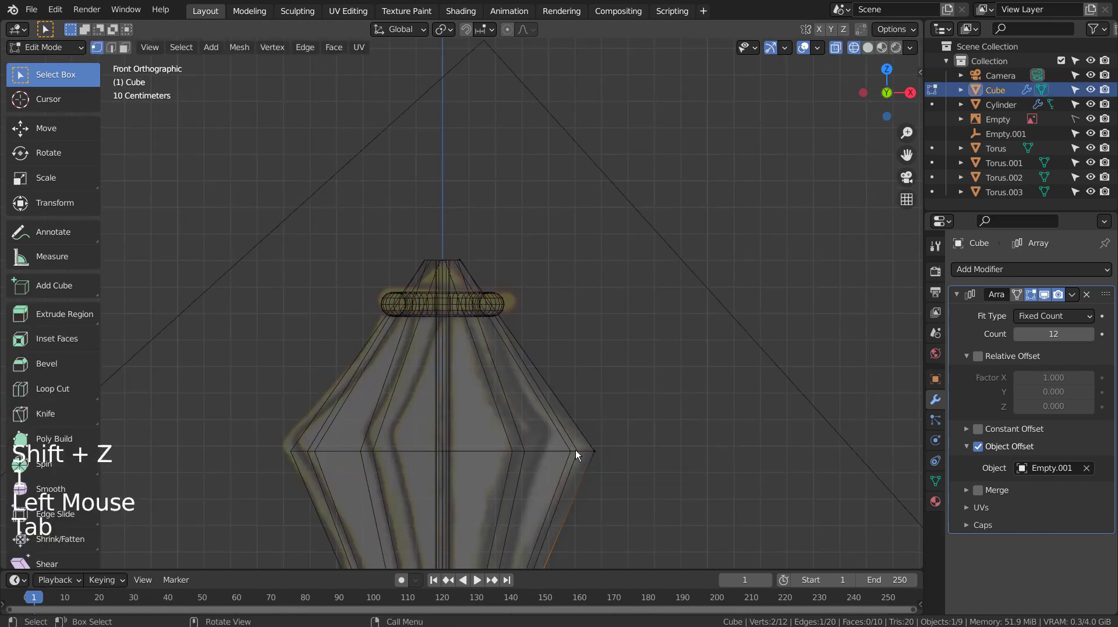
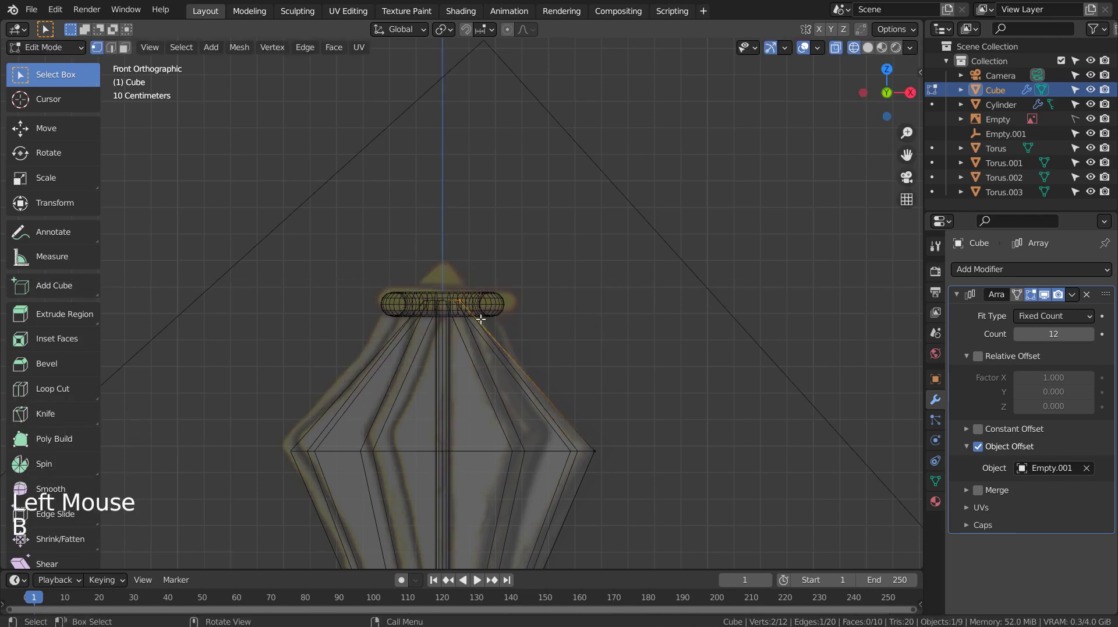
{"action": "key", "text": "KP_1"}
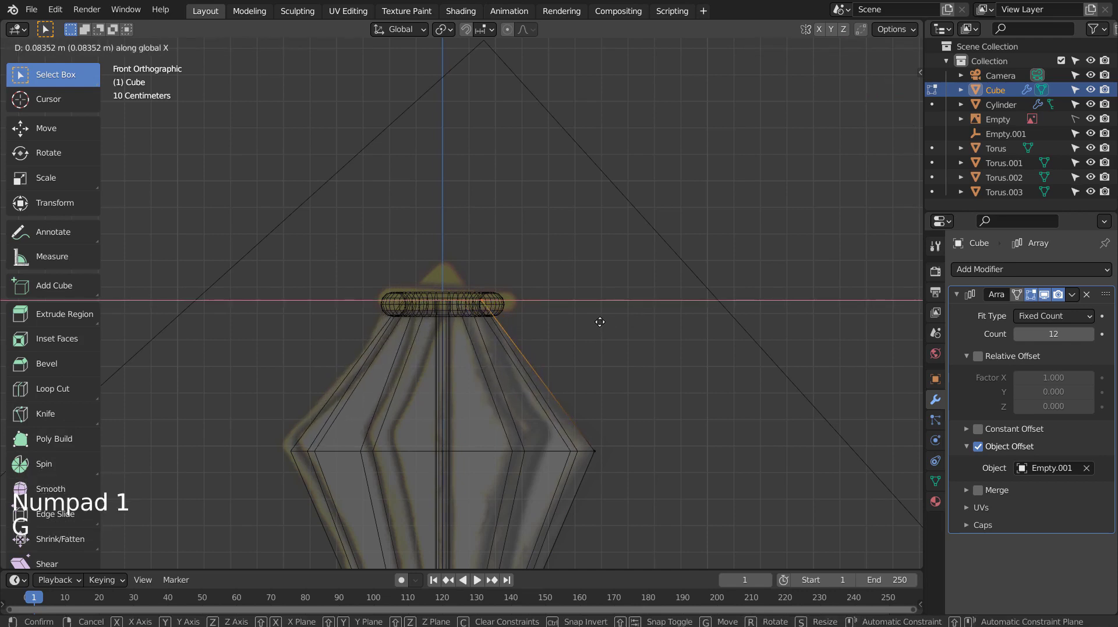
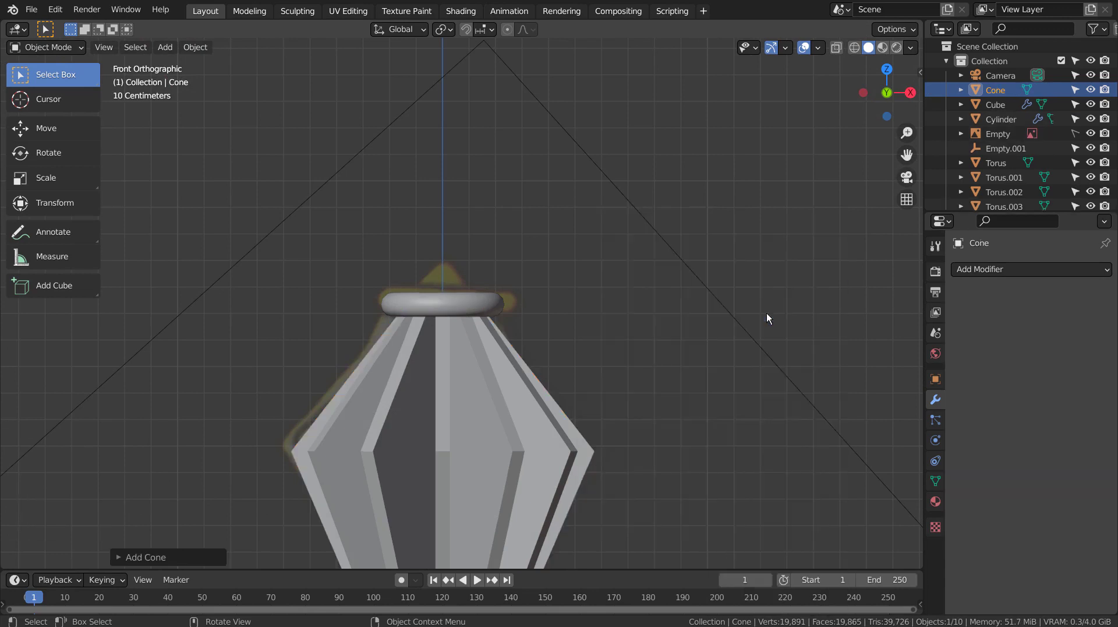
Scale the cone up to fit the top ring and raise it onto the mace head
{"action": "scroll", "scroll_direction": "down", "scroll_amount": 3}
{"action": "key", "text": "s"}
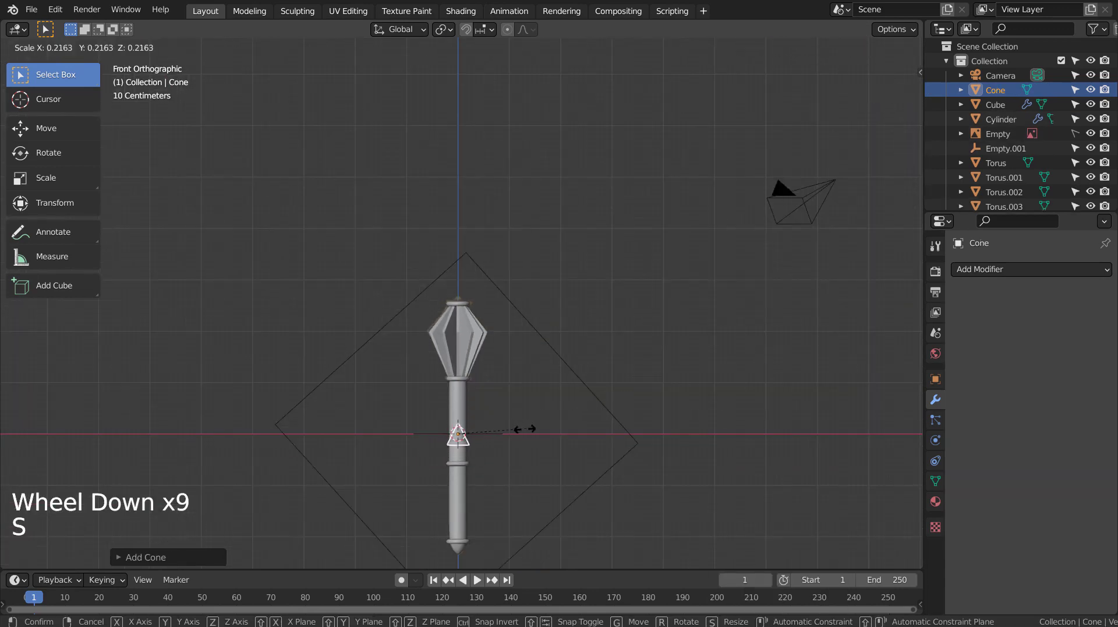
{"action": "key", "text": "g"}
{"action": "scroll", "scroll_direction": "up", "scroll_amount": 3}
{"action": "key", "text": "s"}
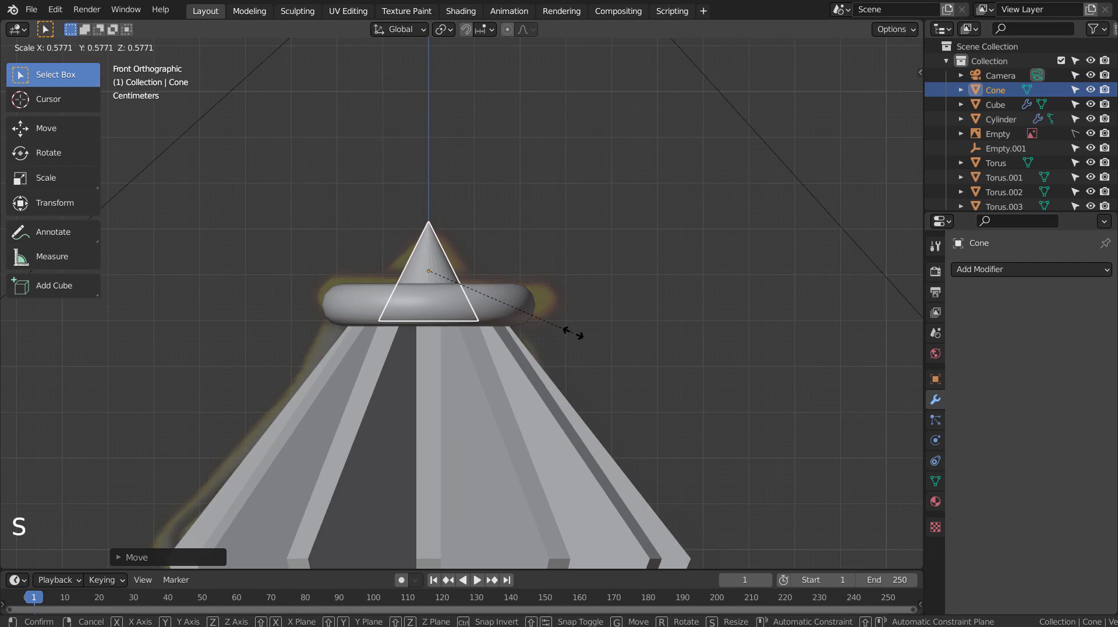
{"action": "key", "text": "g"}
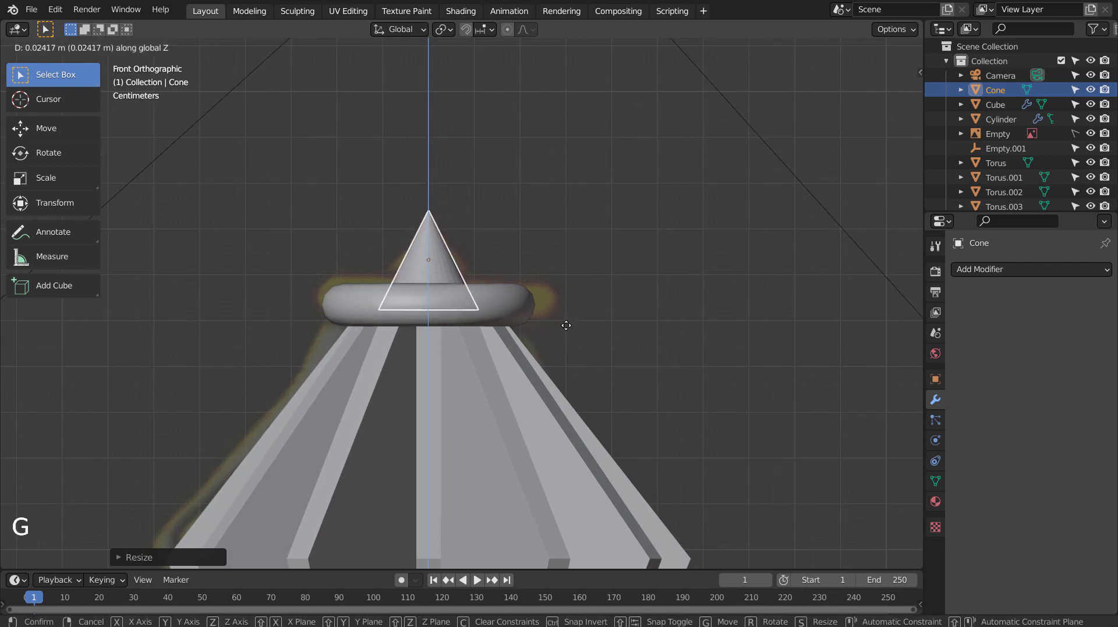
{"action": "middle_click", "coordinate": [611, 350]}
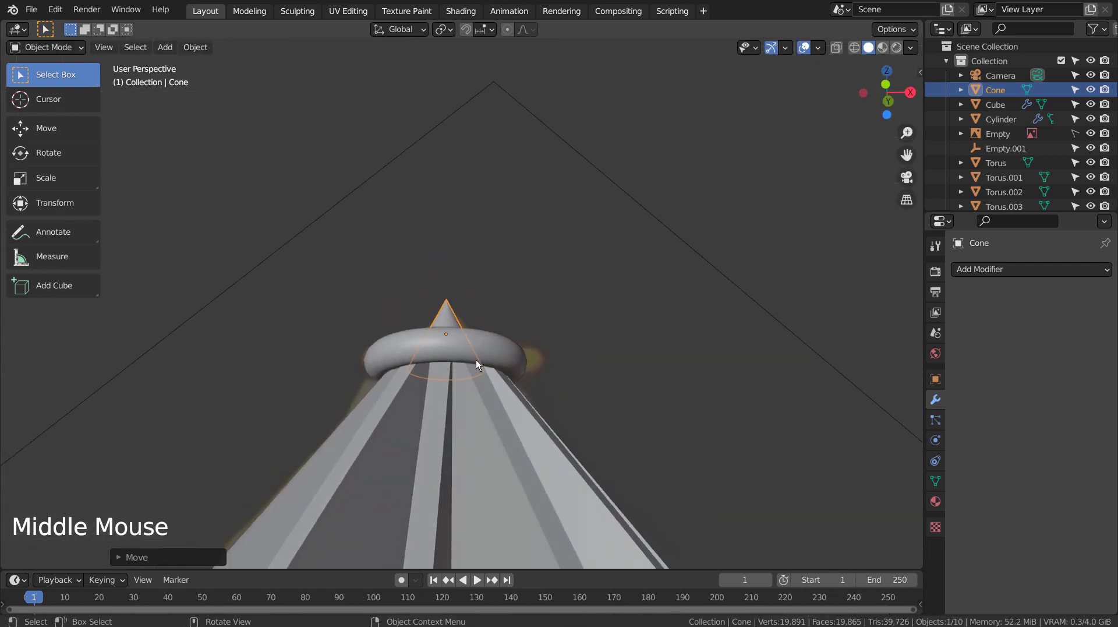
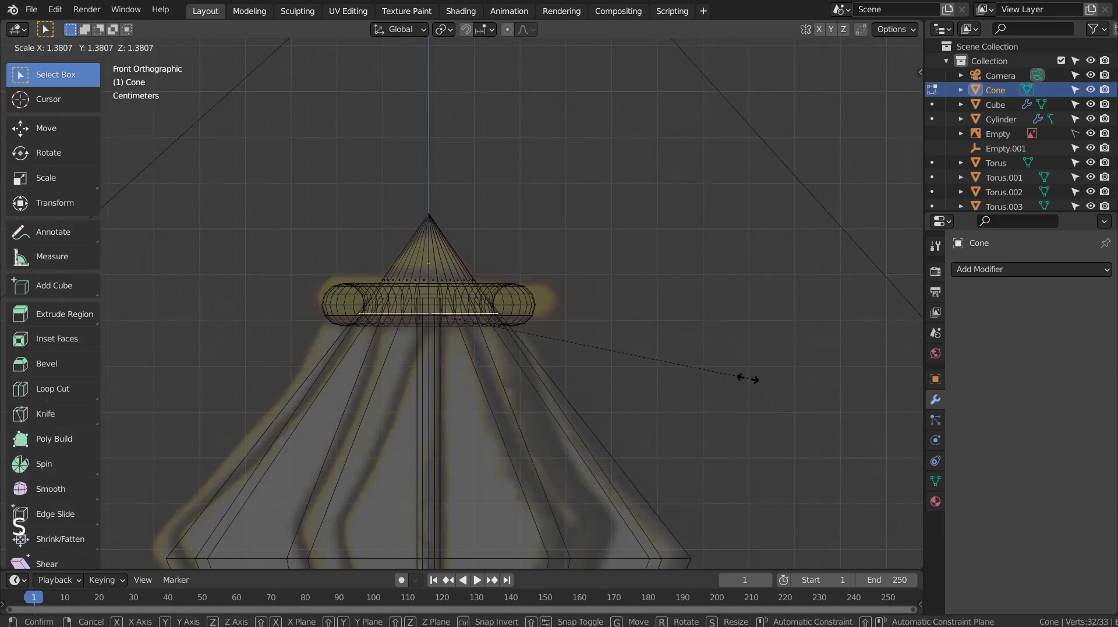
{"action": "key", "text": "shift+z"}
{"action": "key", "text": "Tab"}
Adjust object options on the head pieces and inspect the head from below
{"action": "left_click", "coordinate": [773, 388]}
{"action": "left_click", "coordinate": [440, 258]}
{"action": "right_click", "coordinate": [440, 259]}
{"action": "left_click", "coordinate": [657, 314]}
{"action": "scroll", "scroll_direction": "down", "scroll_amount": 3}
{"action": "middle_click", "coordinate": [680, 408]}
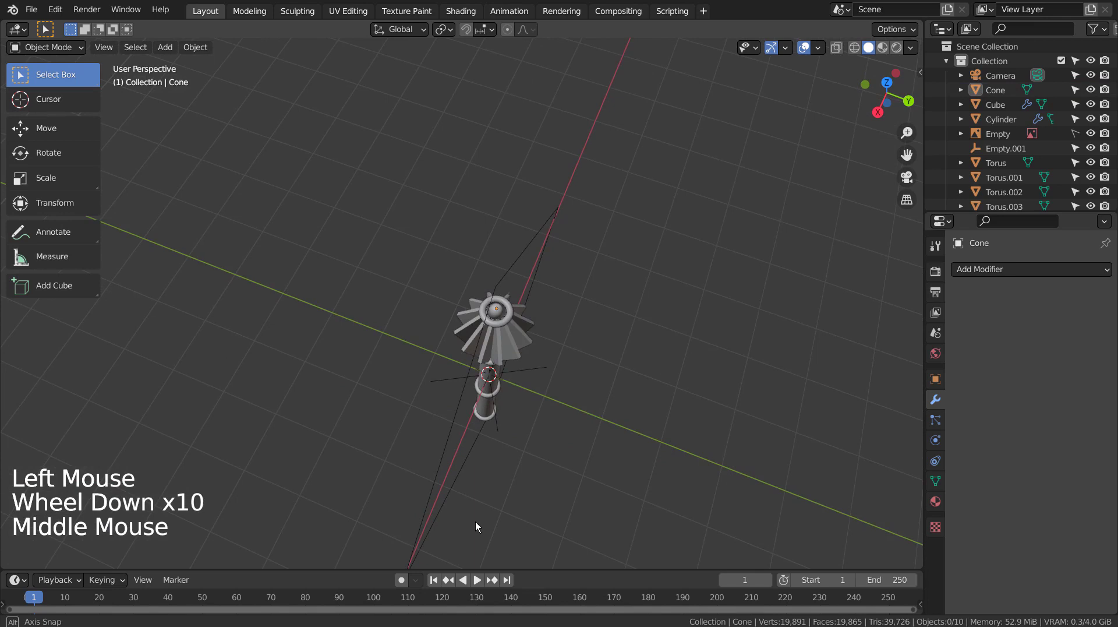
{"action": "scroll", "scroll_direction": "up", "scroll_amount": 3}
Lower the cone's mesh so it seats inside the top ring as a pointed cap
{"action": "left_click", "coordinate": [677, 321]}
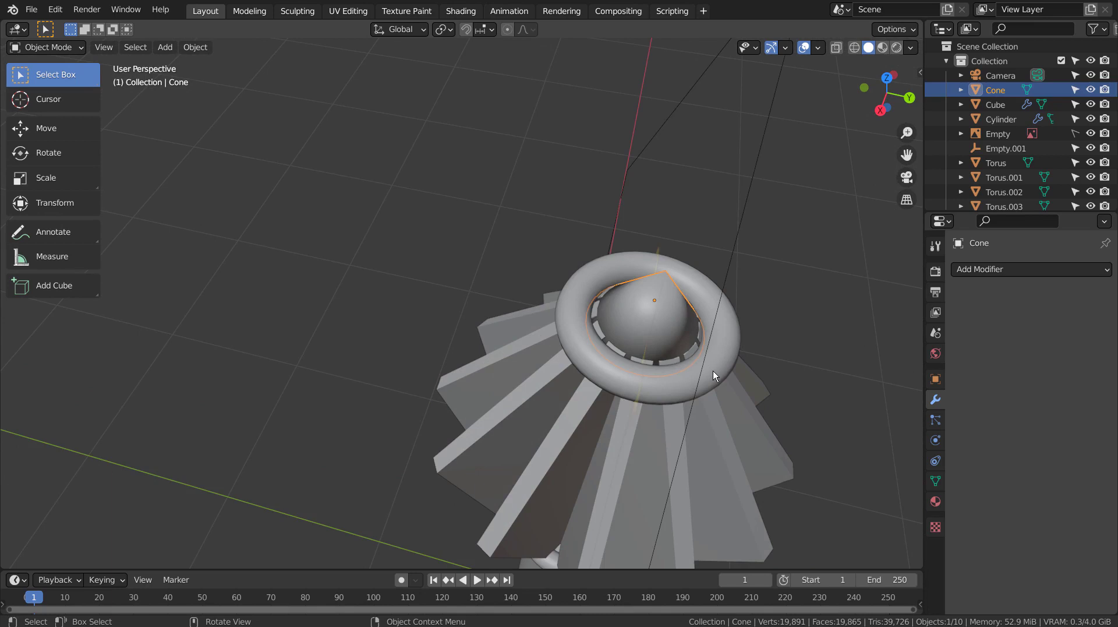
{"action": "key", "text": "Tab"}
{"action": "key", "text": "g"}
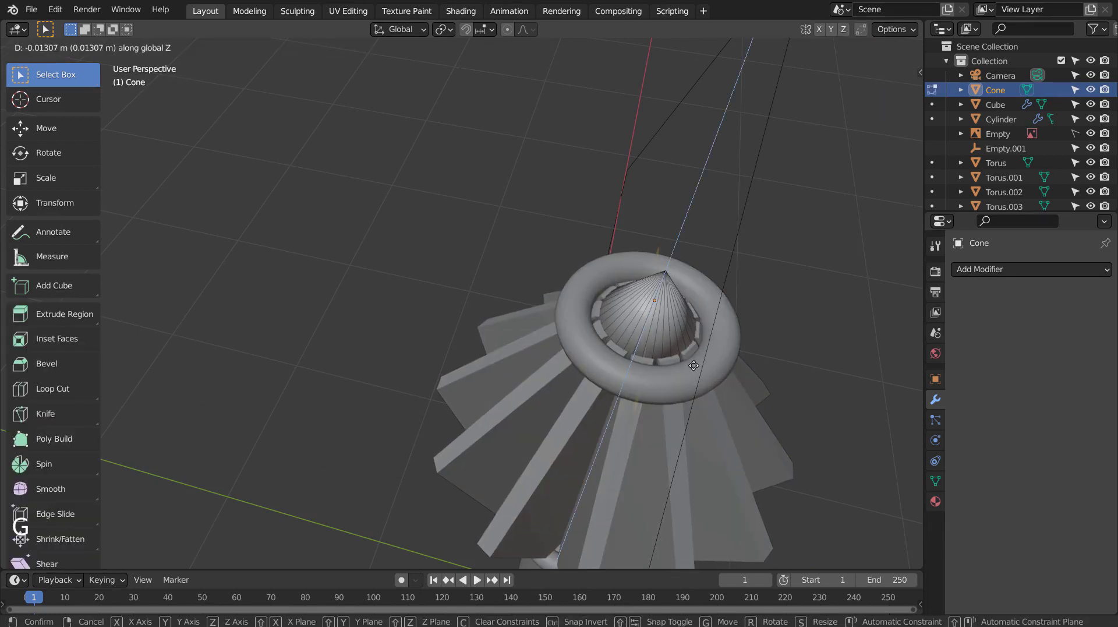
{"action": "key", "text": "Tab"}
{"action": "middle_click", "coordinate": [737, 411]}
{"action": "left_click", "coordinate": [935, 485]}
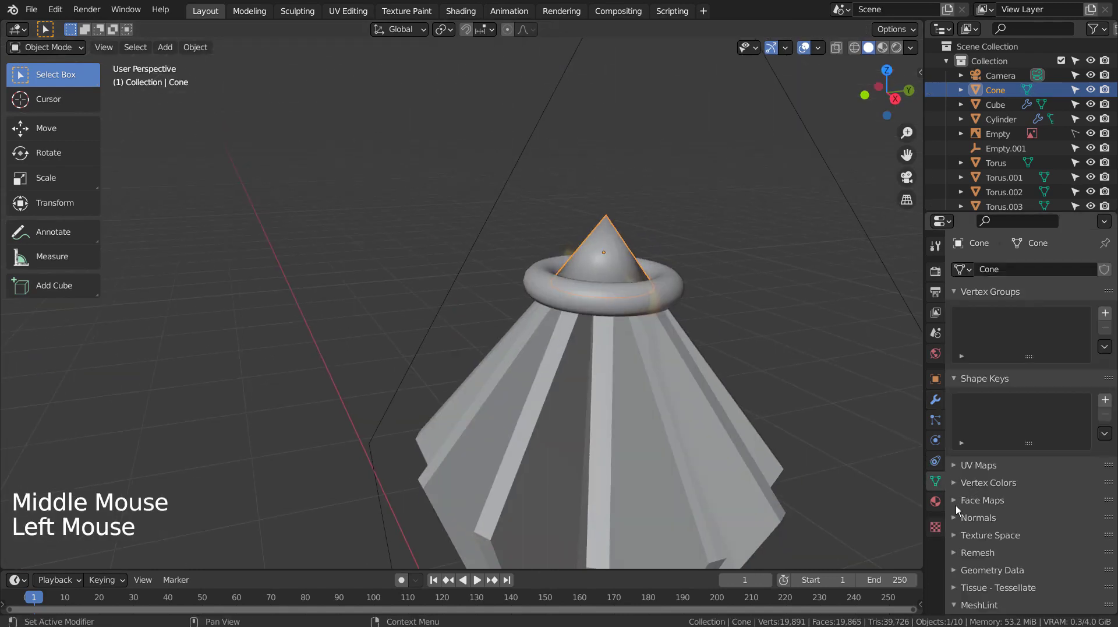
Orbit around the mace and settle on the straight front view (Numpad 1)
{"action": "left_click", "coordinate": [962, 519]}
{"action": "left_click", "coordinate": [1028, 546]}
{"action": "left_click", "coordinate": [794, 421]}
{"action": "scroll", "scroll_direction": "down", "scroll_amount": 3}
{"action": "middle_click", "coordinate": [739, 470]}
{"action": "scroll", "scroll_direction": "down", "scroll_amount": 3}
{"action": "middle_click", "coordinate": [691, 442]}
{"action": "key", "text": "KP_1"}
{"action": "scroll", "scroll_direction": "up", "scroll_amount": 3}
Select the reference image Empty and enable Opacity so it shows fully opaque
{"action": "left_click", "coordinate": [1075, 140]}
{"action": "left_click", "coordinate": [983, 134]}
{"action": "left_click", "coordinate": [766, 309]}
{"action": "key", "text": "g"}
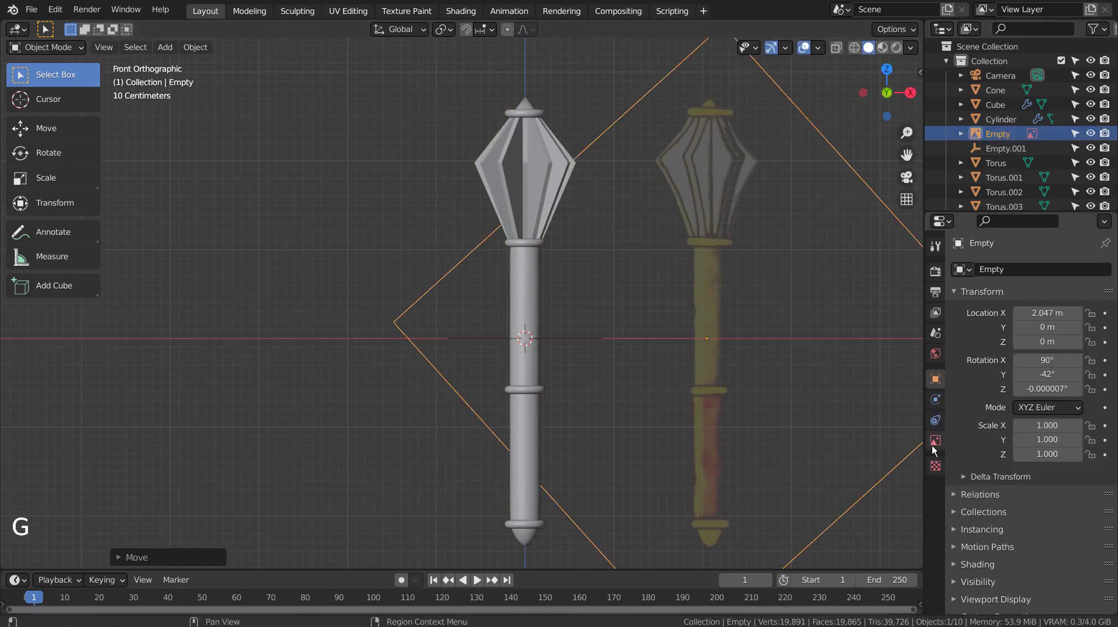
{"action": "left_click", "coordinate": [935, 449]}
{"action": "left_click", "coordinate": [1056, 436]}
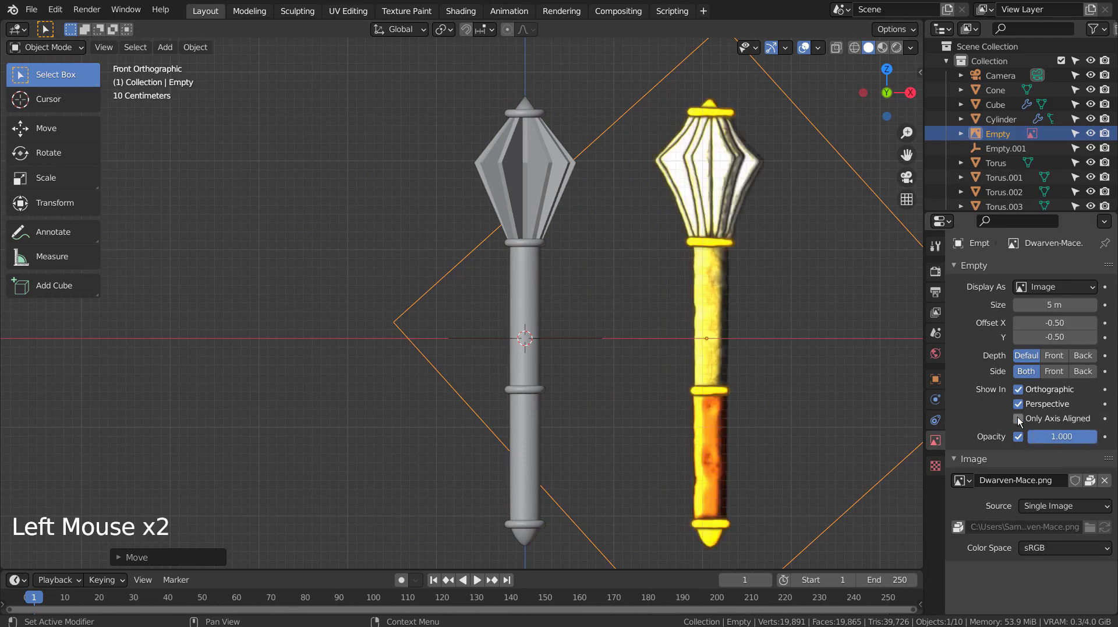
Select the shaft Cylinder and bring up its Material properties
{"action": "left_click", "coordinate": [522, 436]}
{"action": "left_click", "coordinate": [938, 504]}
{"action": "left_click", "coordinate": [1040, 320]}
Create a new pale gold material for the shaft with Metallic 0.95, then return to Edit Mode
{"action": "left_click", "coordinate": [1065, 448]}
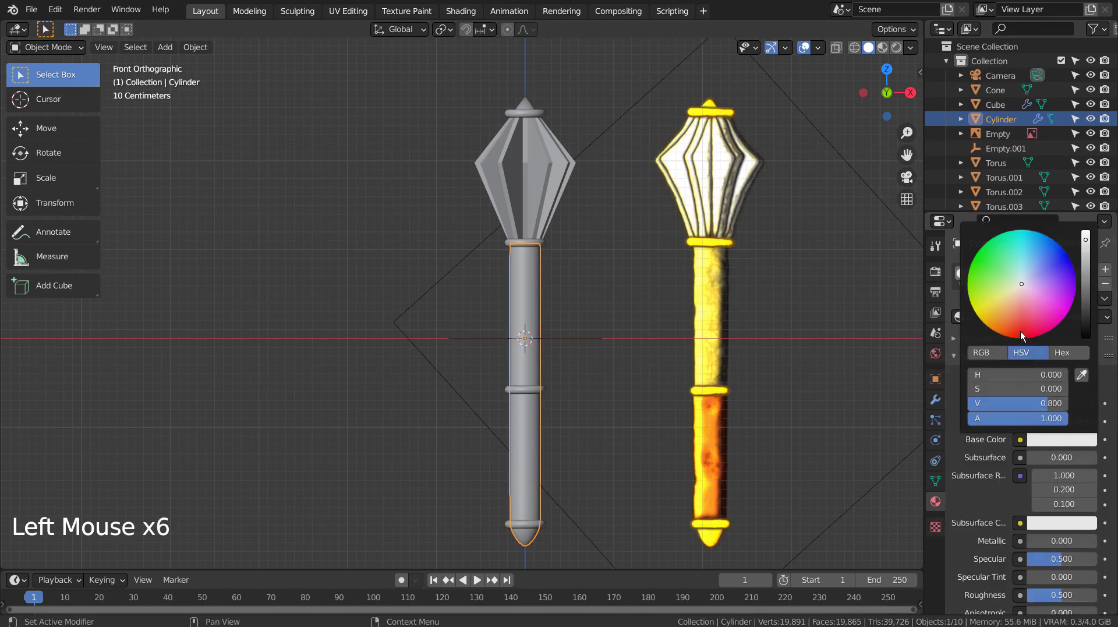
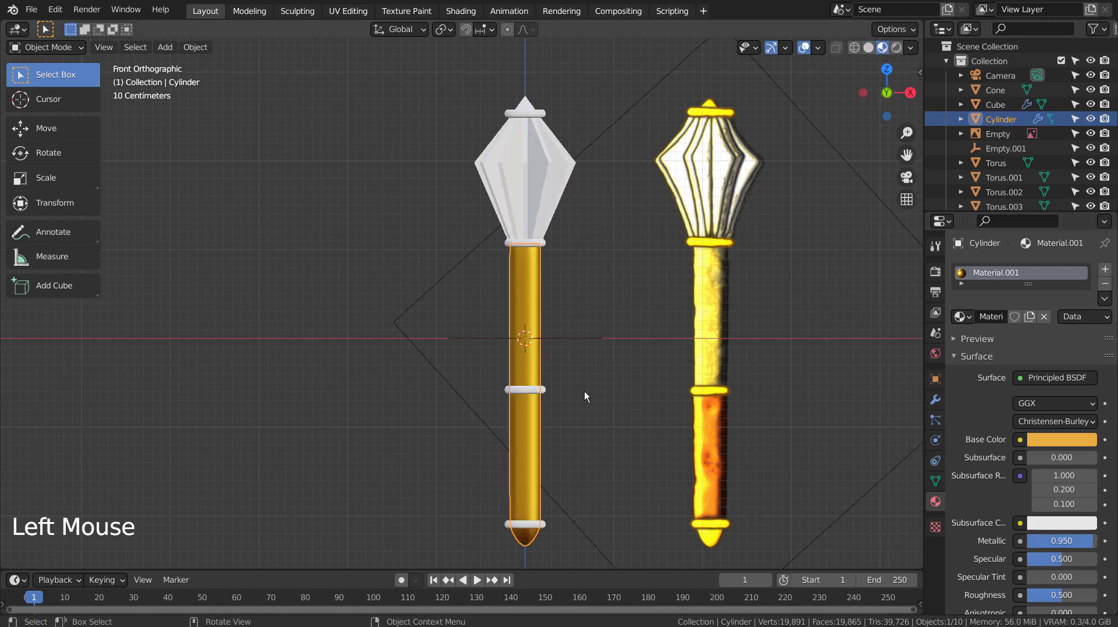
{"action": "left_click", "coordinate": [1063, 436]}
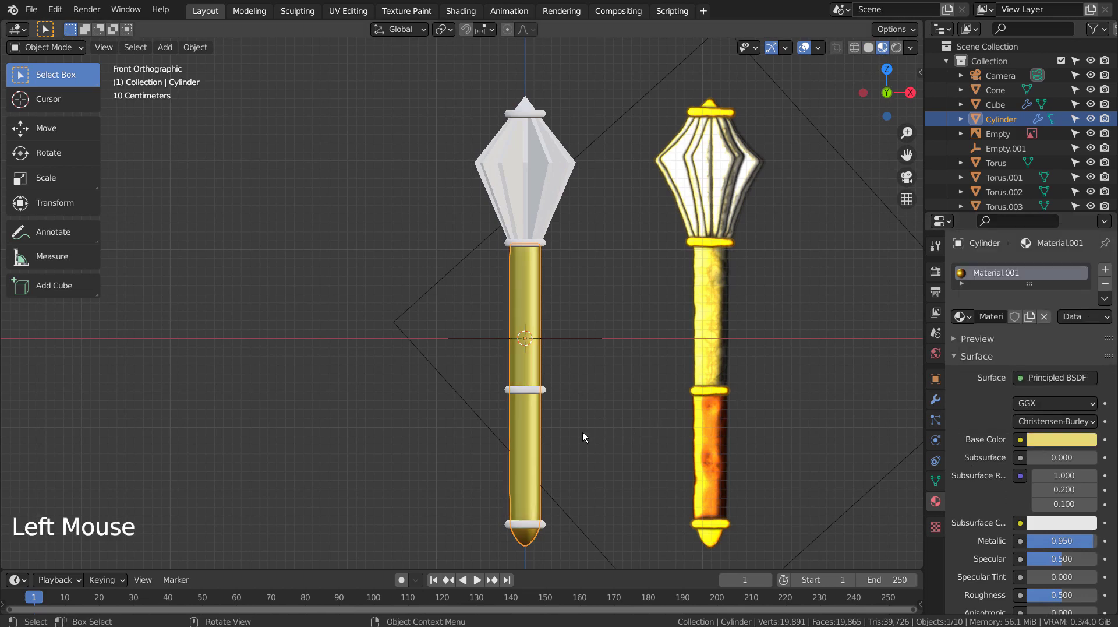
{"action": "key", "text": "Tab"}
Loop-cut the shaft, add a second material slot and start a new orange metallic grip material
{"action": "key", "text": "ctrl+r"}
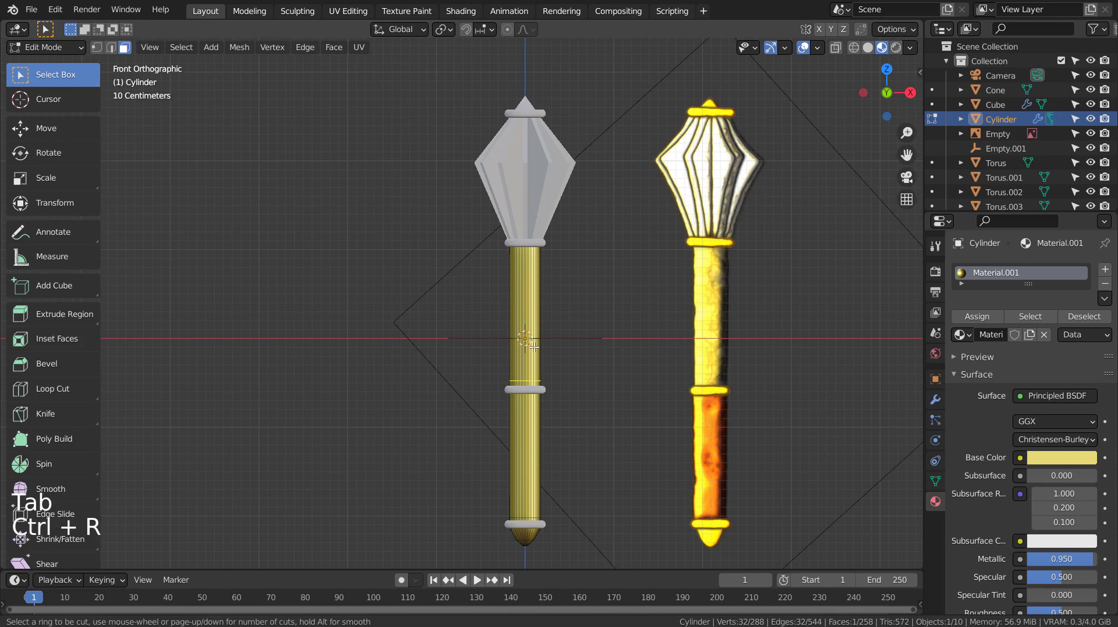
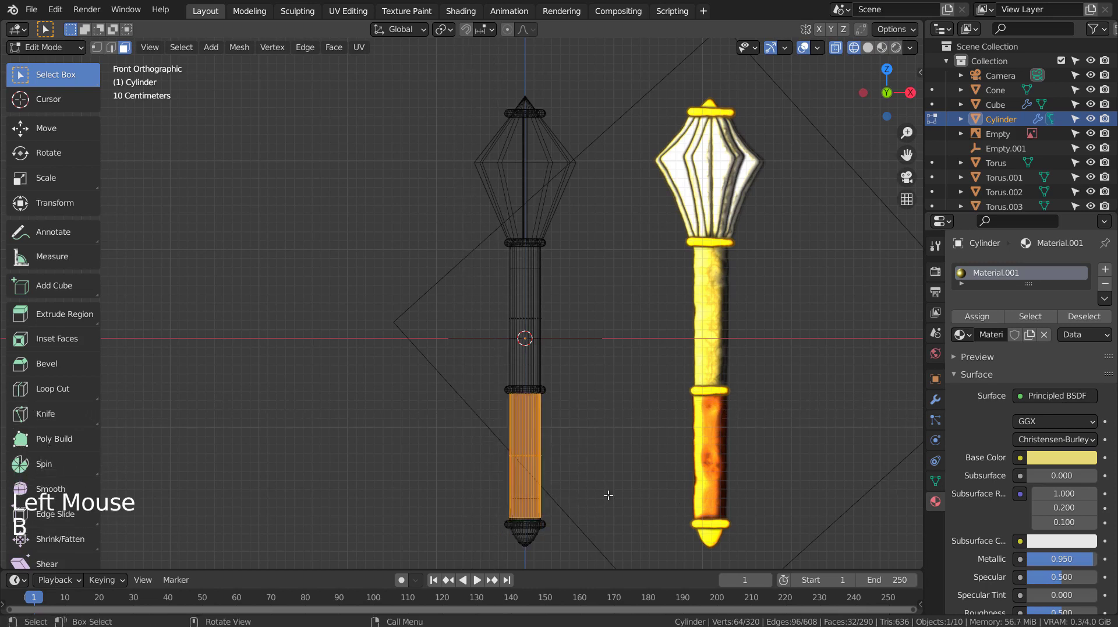
{"action": "left_click", "coordinate": [1107, 273]}
{"action": "left_click", "coordinate": [1039, 378]}
{"action": "left_click", "coordinate": [1063, 497]}
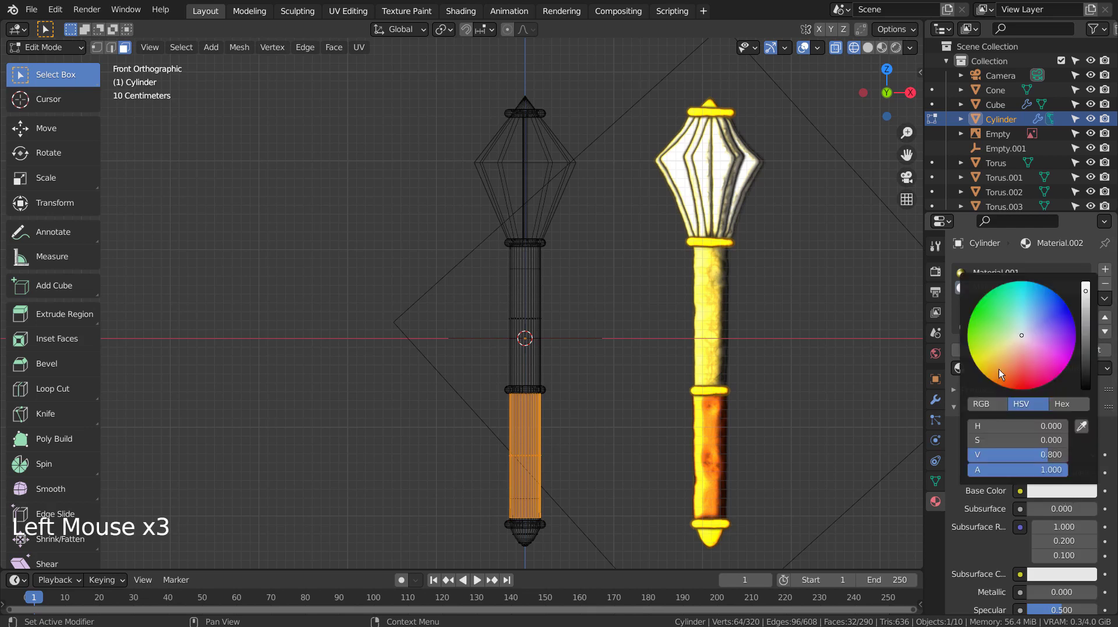
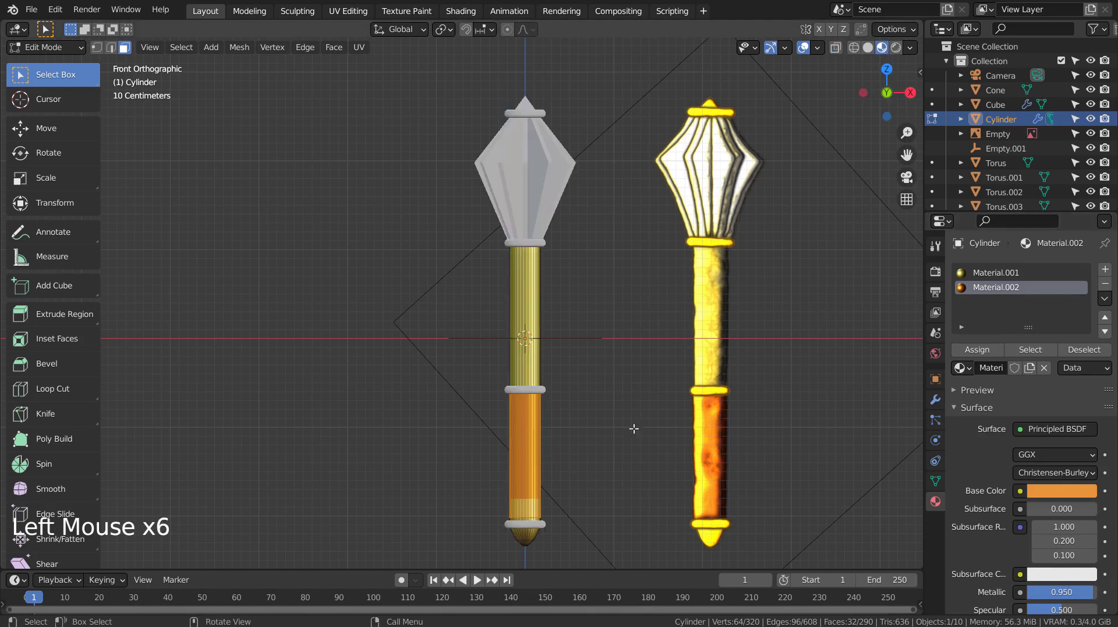
Slide the grip's lower edge loop down to the ring near the shaft's end
{"action": "key", "text": "Tab"}
{"action": "middle_click", "coordinate": [584, 509]}
{"action": "scroll", "scroll_direction": "up", "scroll_amount": 3}
{"action": "key", "text": "Tab"}
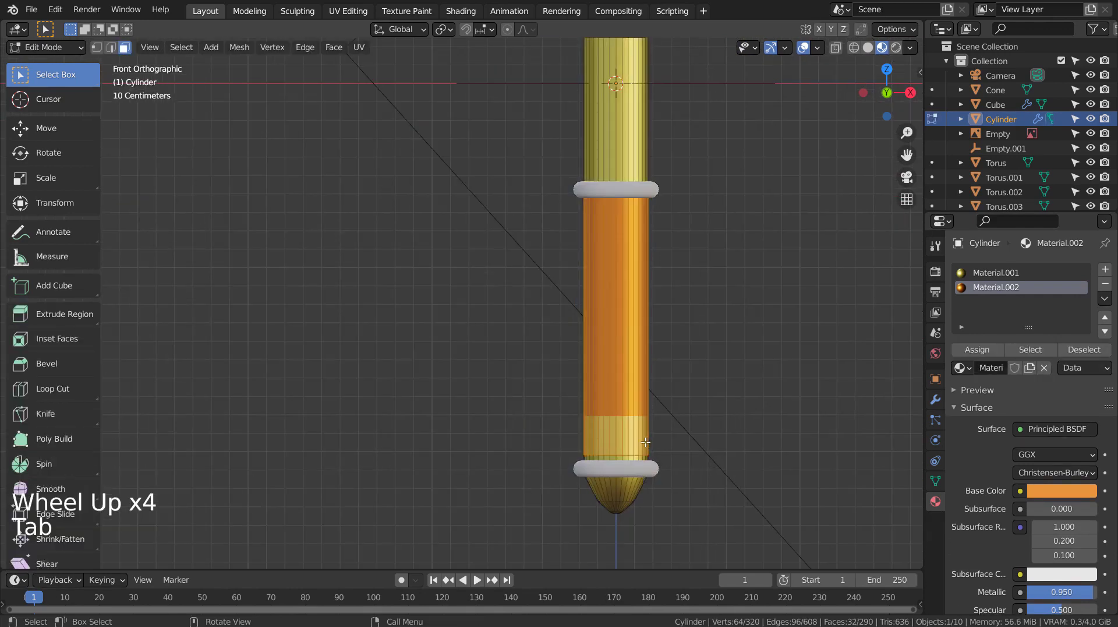
{"action": "key", "text": "ctrl+r"}
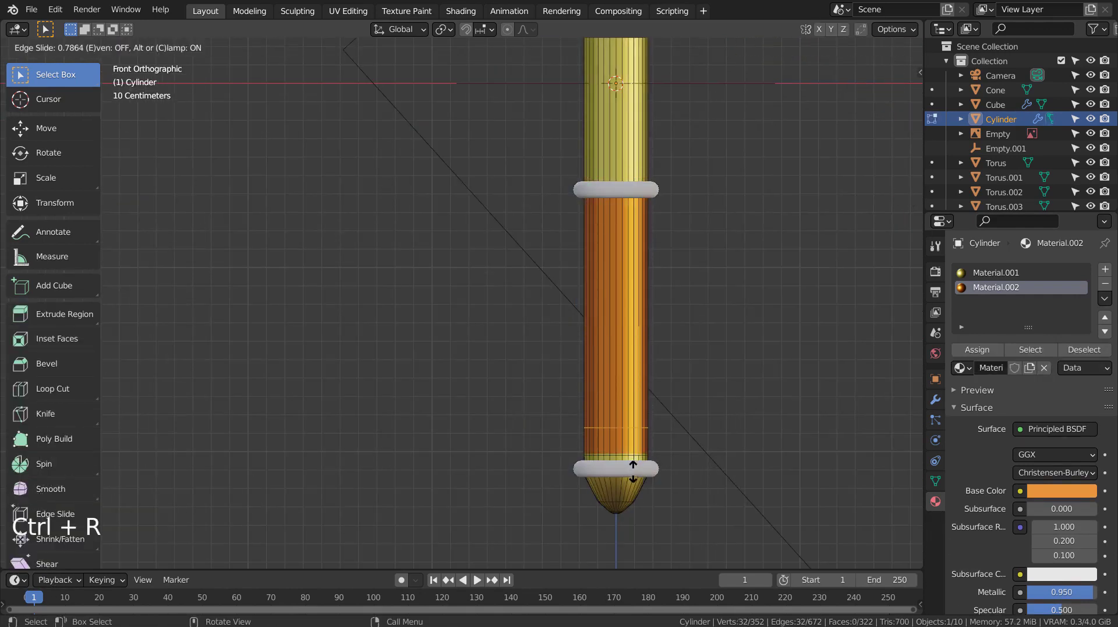
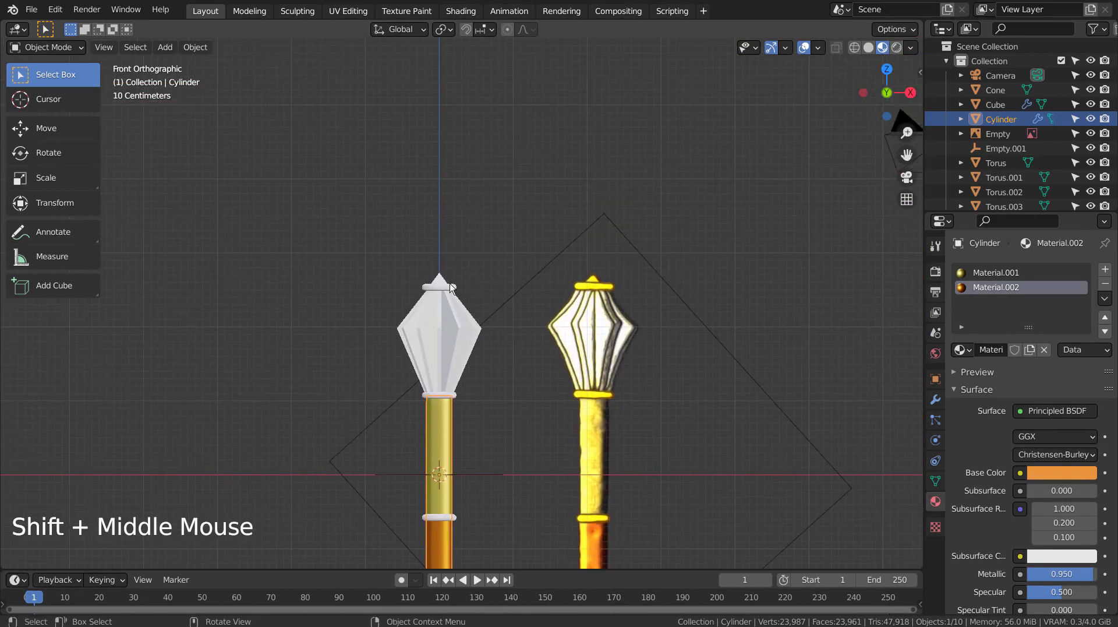
Assign gold Material.001 to the top ring and link it to all the shaft rings
{"action": "left_click", "coordinate": [453, 288]}
{"action": "left_click", "coordinate": [968, 326]}
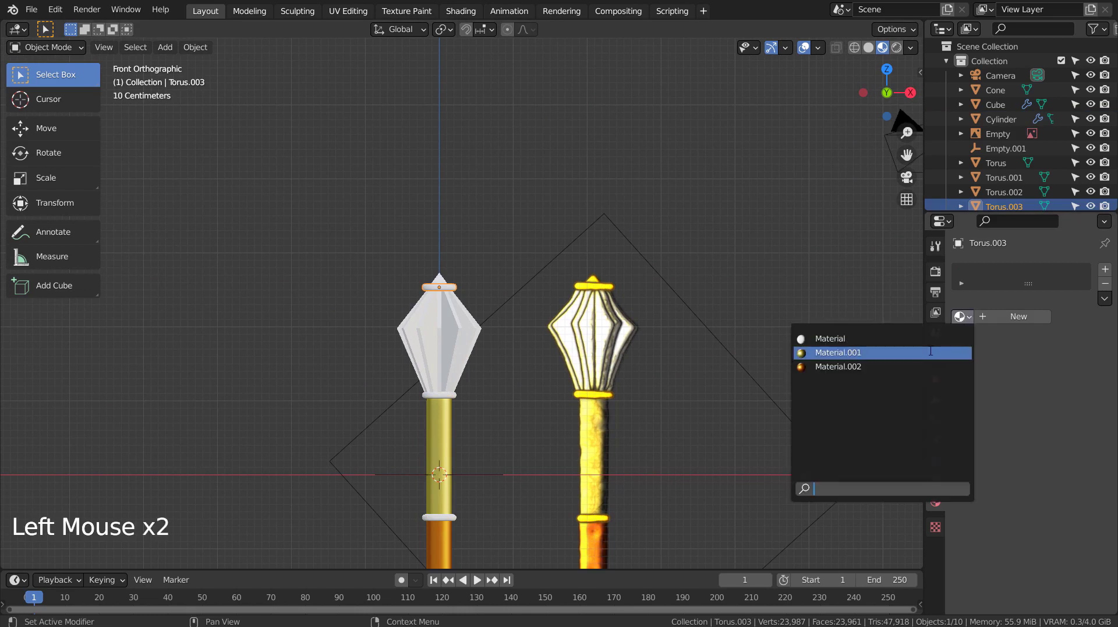
{"action": "left_click", "coordinate": [460, 398]}
{"action": "middle_click", "coordinate": [709, 444]}
{"action": "left_click", "coordinate": [479, 489]}
{"action": "left_click", "coordinate": [484, 373]}
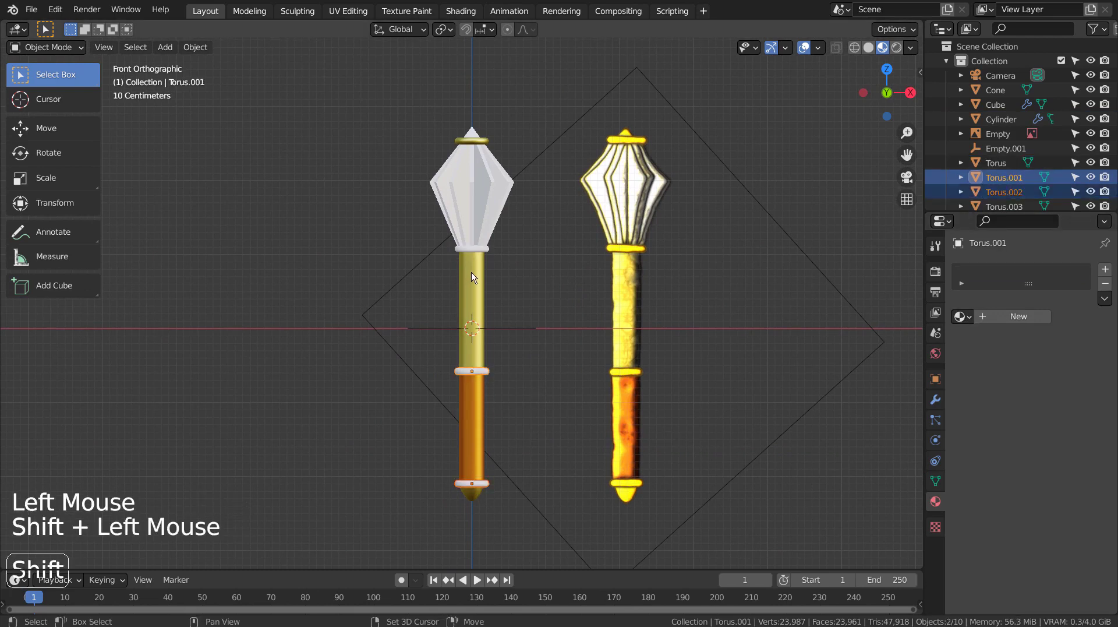
{"action": "left_click", "coordinate": [474, 254]}
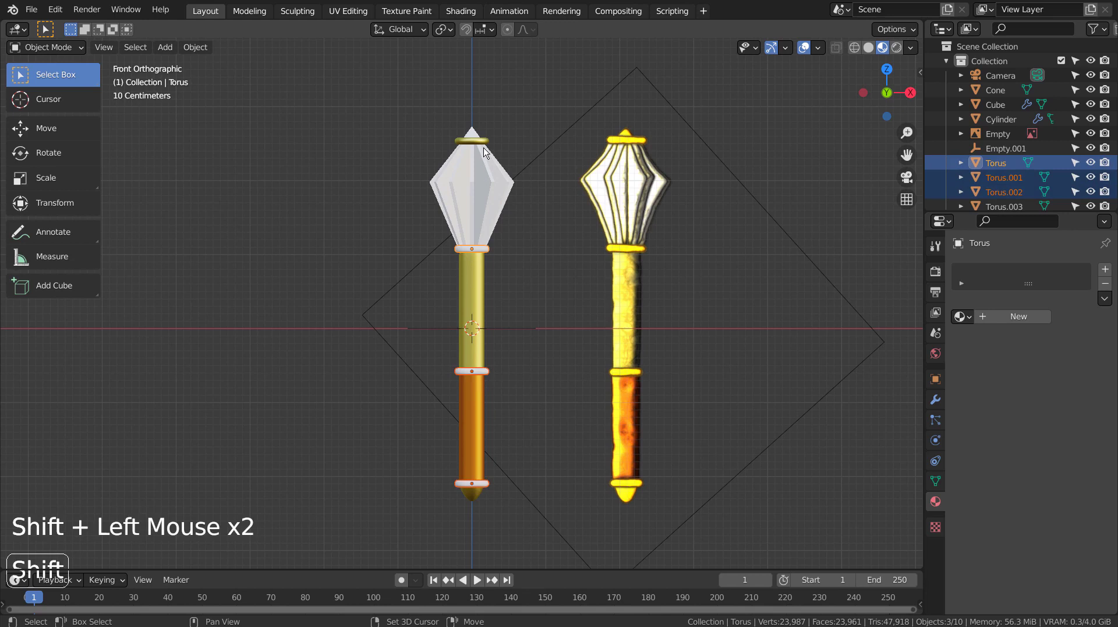
{"action": "left_click", "coordinate": [484, 148]}
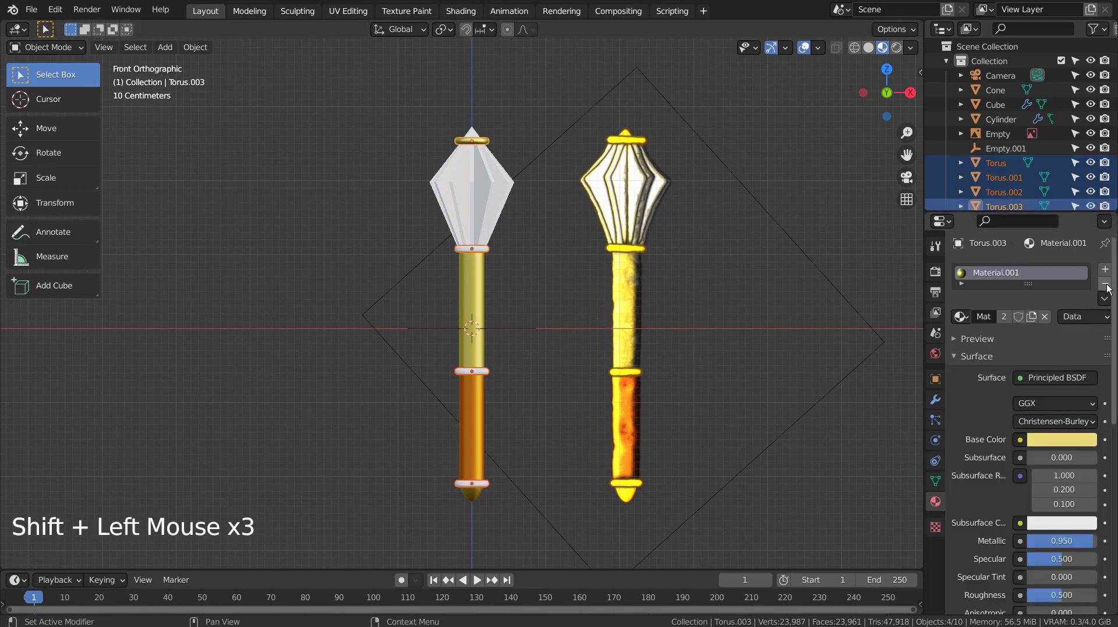
{"action": "left_click", "coordinate": [1108, 308]}
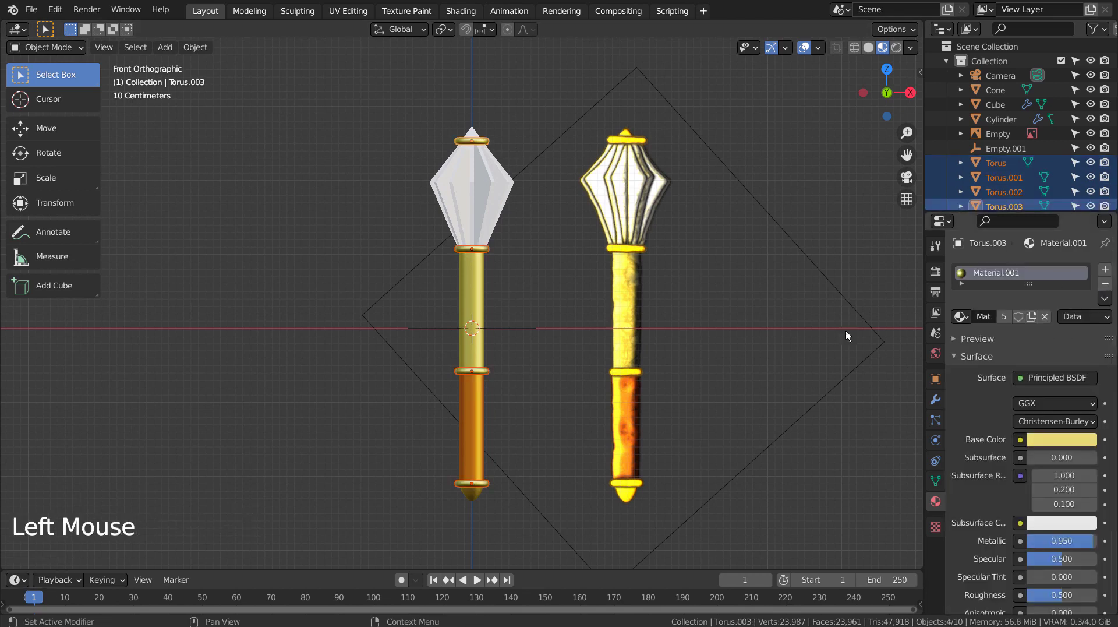
{"action": "left_click", "coordinate": [787, 335]}
Give the mace head Cube a new white material with raised Metallic for a silver look
{"action": "left_click", "coordinate": [459, 217]}
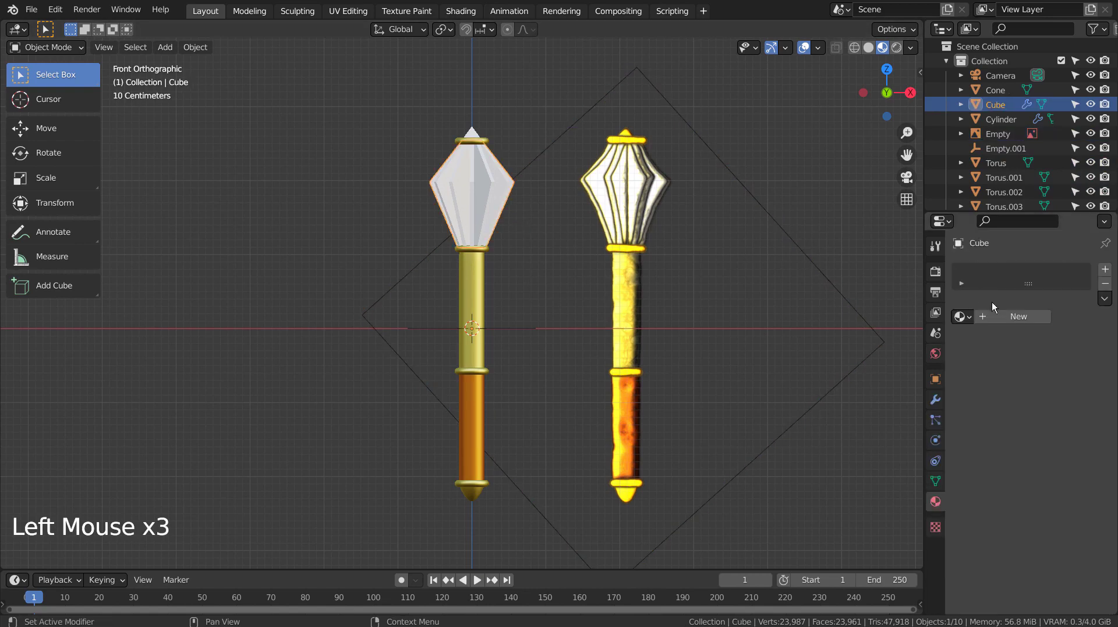
{"action": "left_click", "coordinate": [1032, 319]}
{"action": "left_click", "coordinate": [1080, 446]}
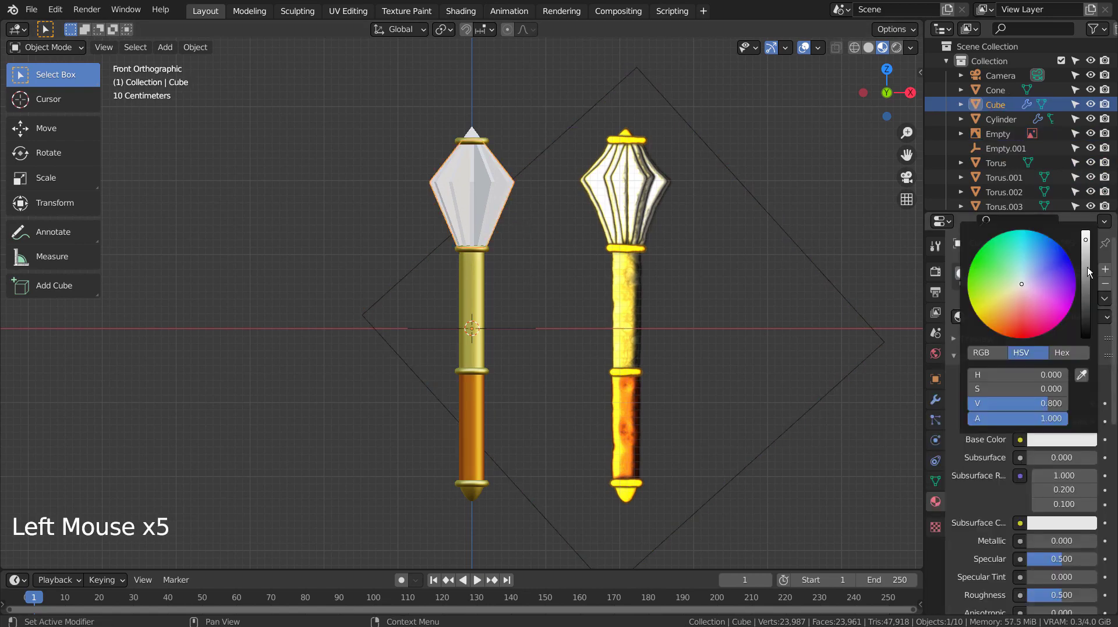
{"action": "left_click", "coordinate": [1046, 544]}
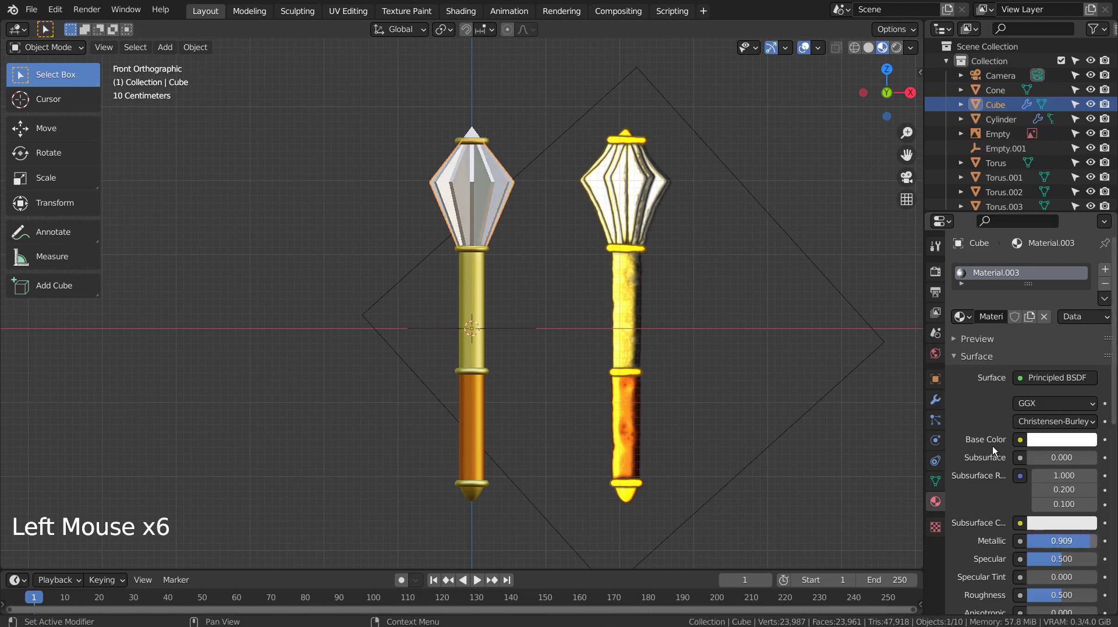
{"action": "left_click", "coordinate": [803, 301]}
{"action": "left_click", "coordinate": [343, 477]}
Hide the reference mace image Empty from the viewport
{"action": "middle_click", "coordinate": [549, 470]}
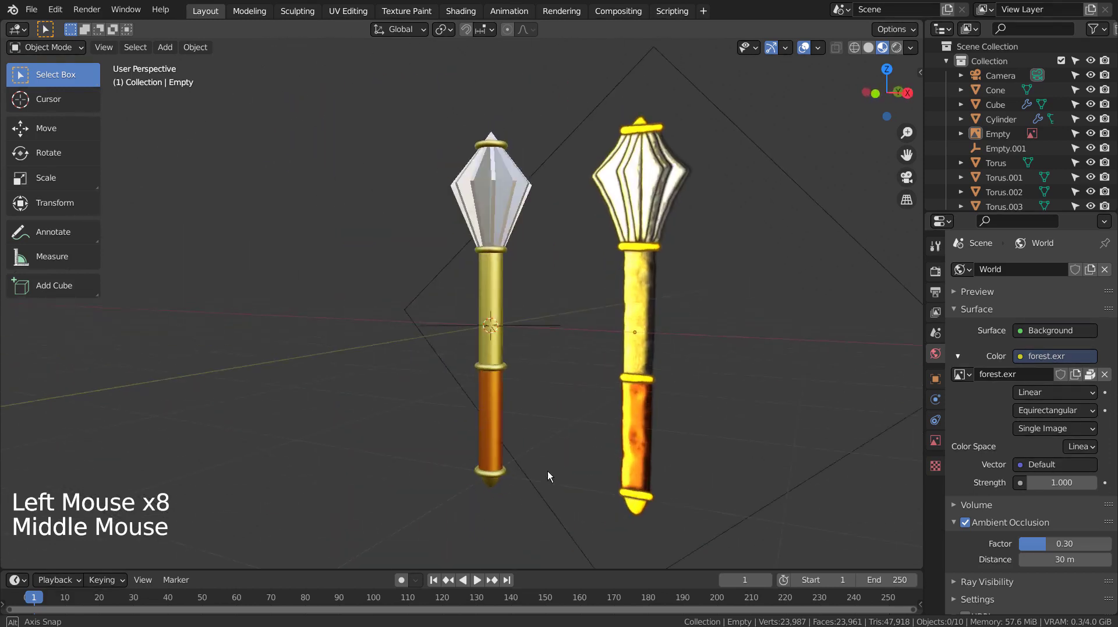
{"action": "left_click", "coordinate": [1095, 137]}
{"action": "left_click", "coordinate": [1108, 137]}
{"action": "left_click", "coordinate": [1096, 151]}
{"action": "left_click", "coordinate": [1114, 150]}
{"action": "left_click", "coordinate": [794, 315]}
{"action": "middle_click", "coordinate": [746, 385]}
{"action": "left_click", "coordinate": [670, 401]}
{"action": "key", "text": "b"}
Switch to front view, select the head Cube and bring up its Array modifier settings
{"action": "key", "text": "KP_1"}
{"action": "key", "text": "r"}
{"action": "key", "text": "ctrl+z"}
{"action": "left_click", "coordinate": [454, 191]}
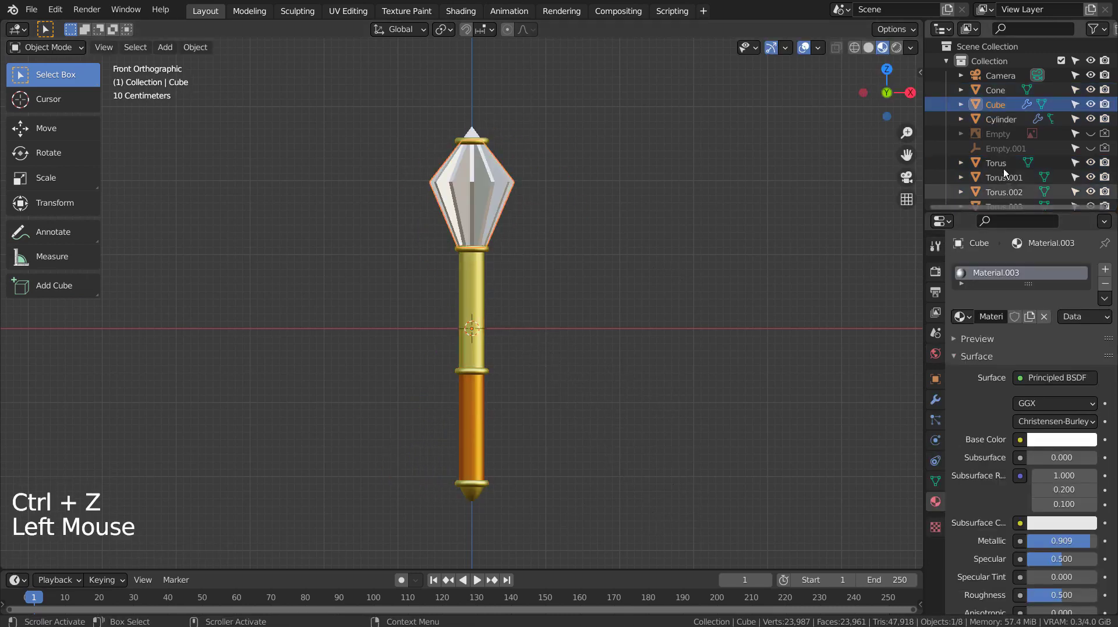
{"action": "left_click", "coordinate": [1004, 112]}
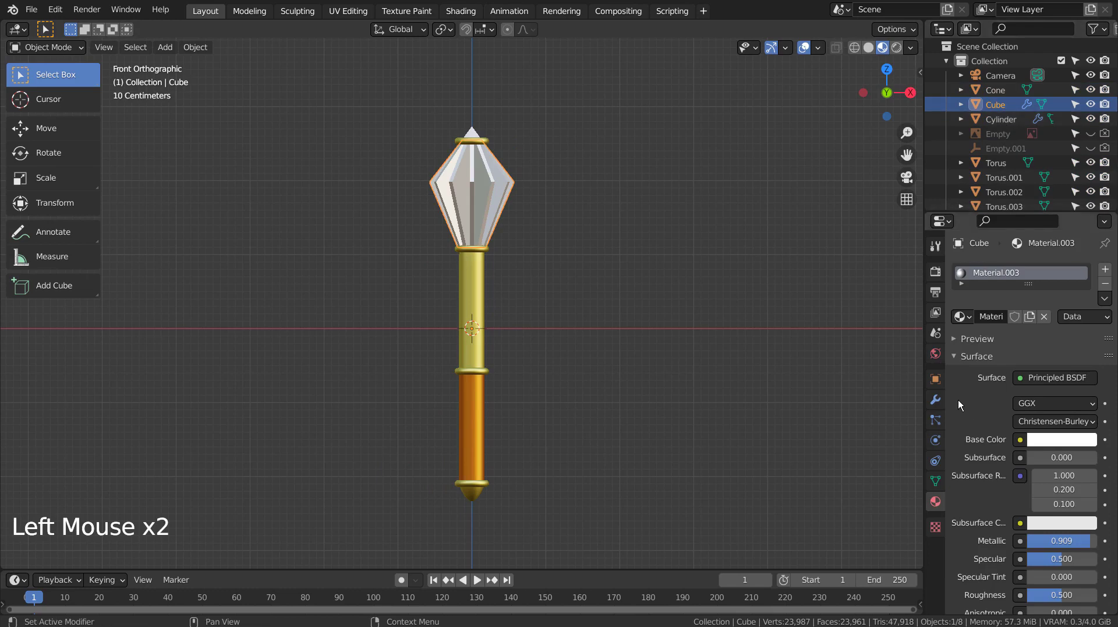
{"action": "left_click", "coordinate": [938, 400]}
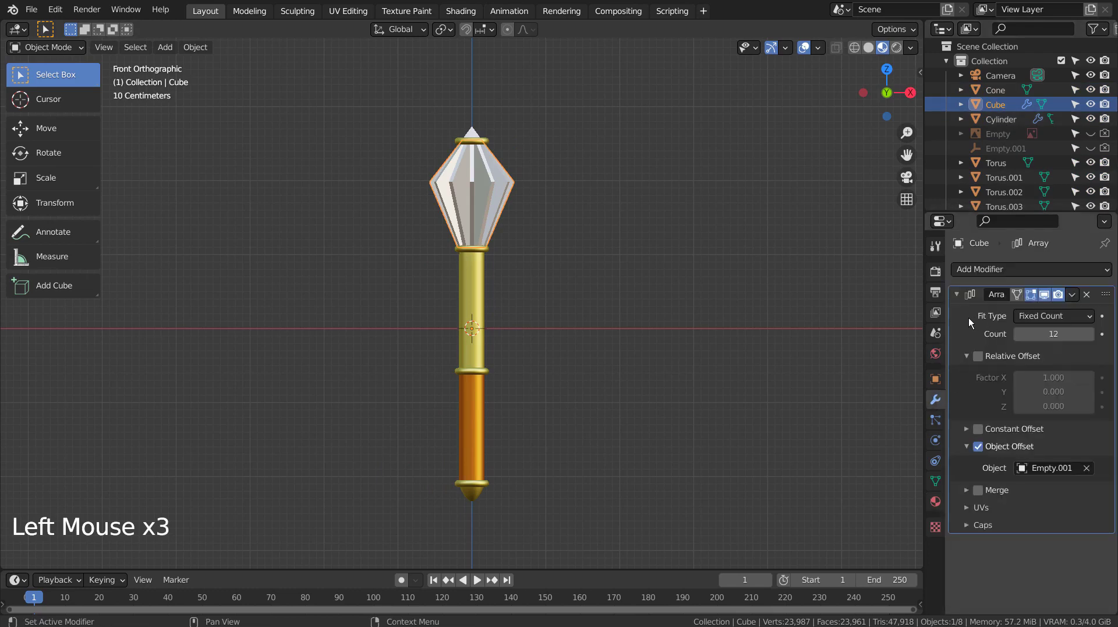
Apply the head's Array modifier, select all mace parts and rotate 90° to lay it flat
{"action": "left_click", "coordinate": [961, 325]}
{"action": "key", "text": "ctrl+a"}
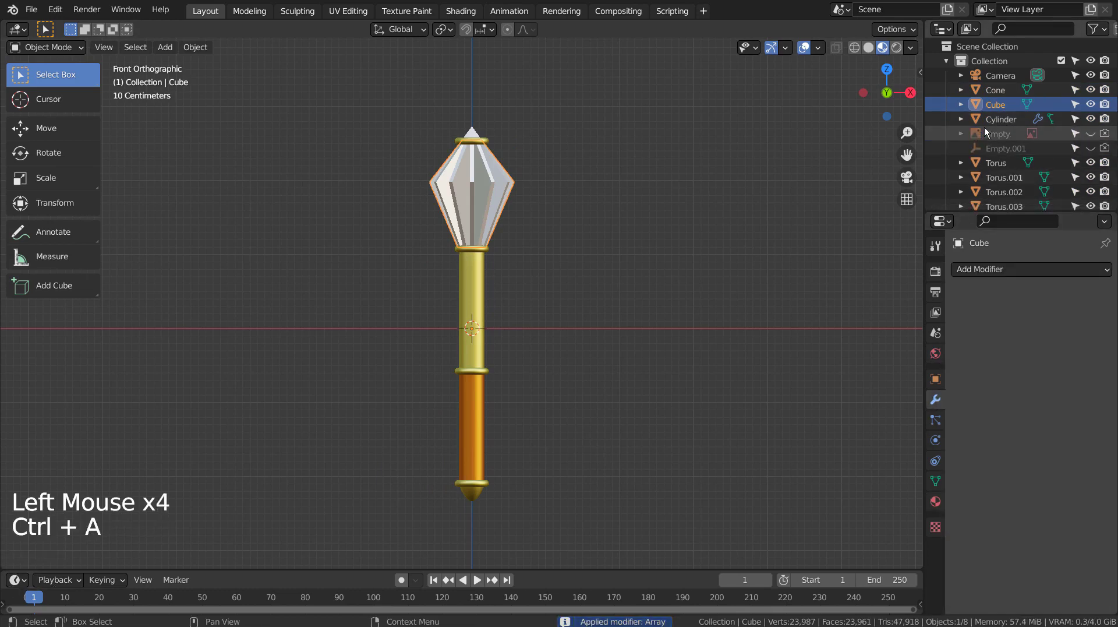
{"action": "left_click", "coordinate": [707, 177]}
{"action": "key", "text": "b"}
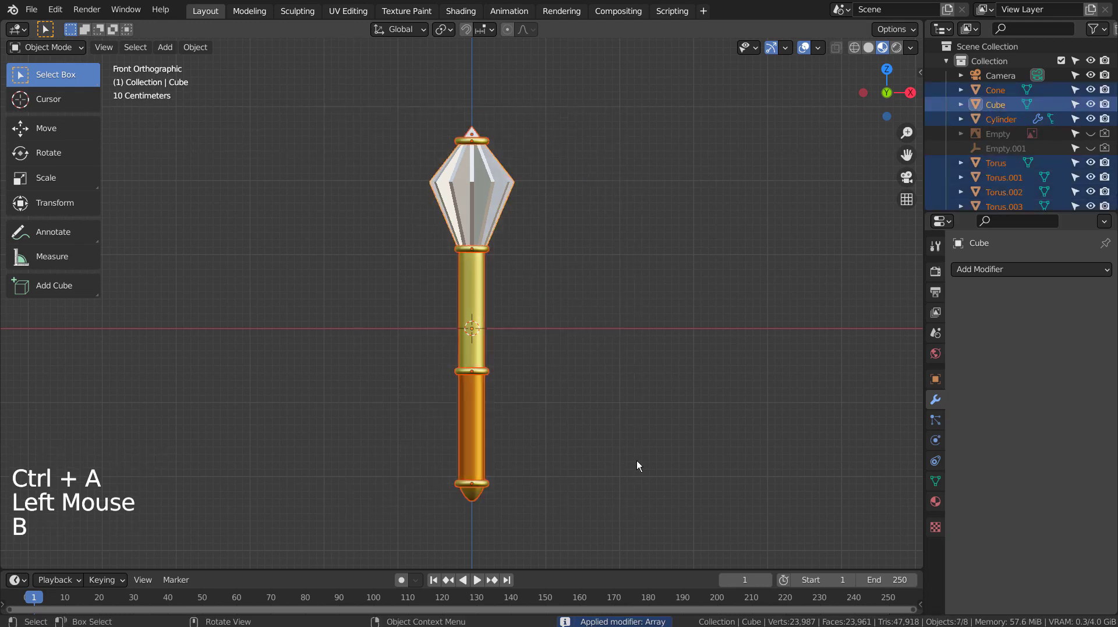
{"action": "key", "text": "r"}
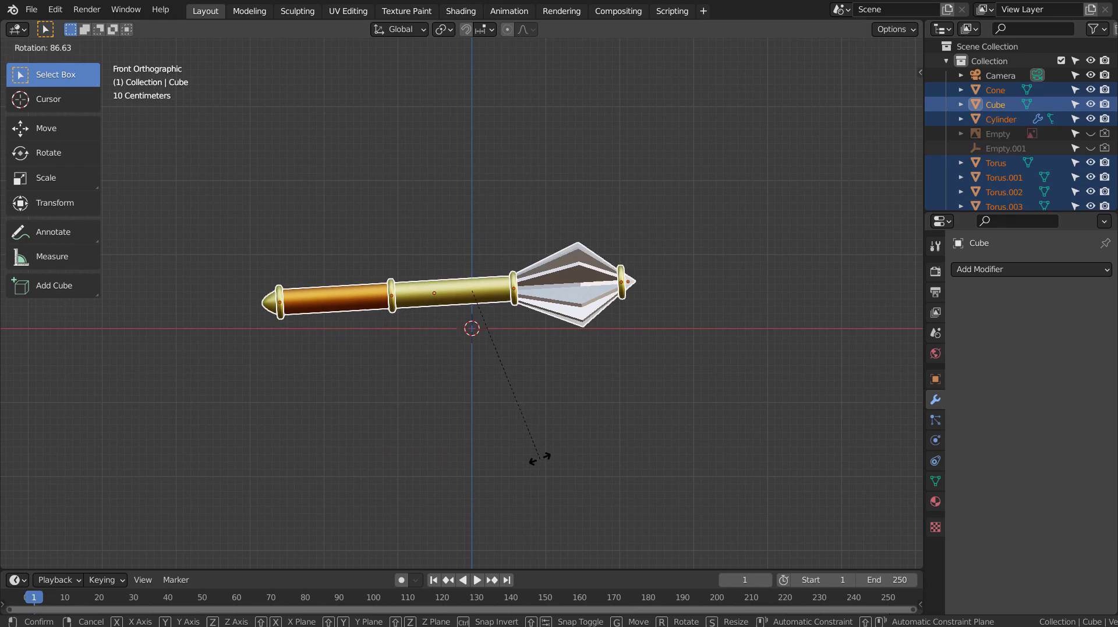
{"action": "key", "text": "g"}
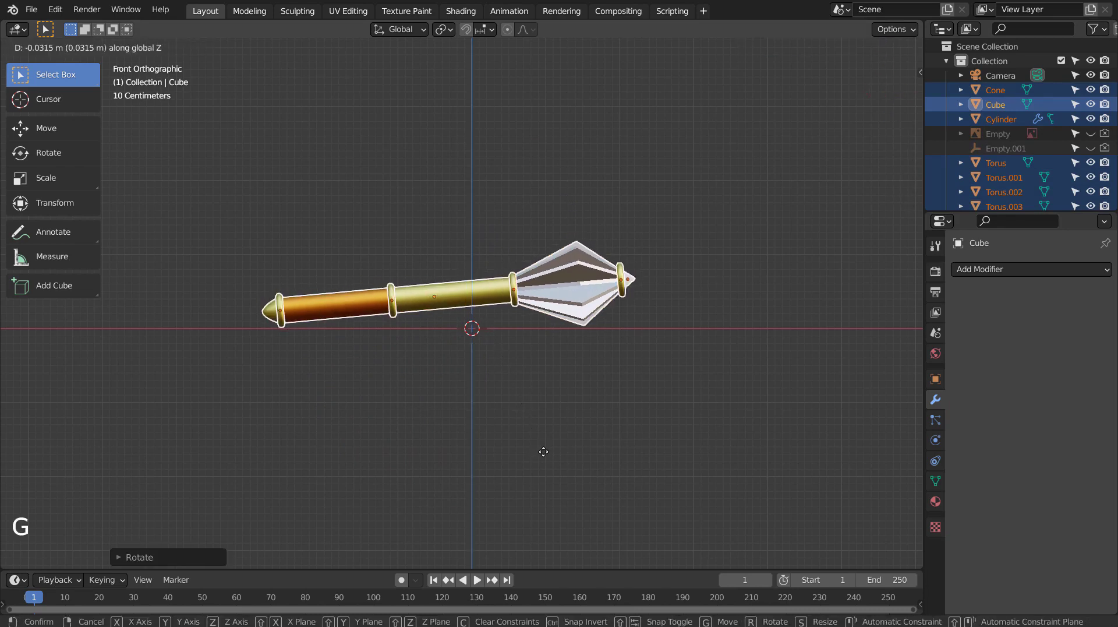
In top view duplicate the mace, turn the copy 180° and place it parallel beside the first
{"action": "middle_click", "coordinate": [516, 380]}
{"action": "middle_click", "coordinate": [673, 466]}
{"action": "scroll", "scroll_direction": "down", "scroll_amount": 3}
{"action": "key", "text": "KP_7"}
{"action": "key", "text": "shift+d"}
{"action": "key", "text": "g"}
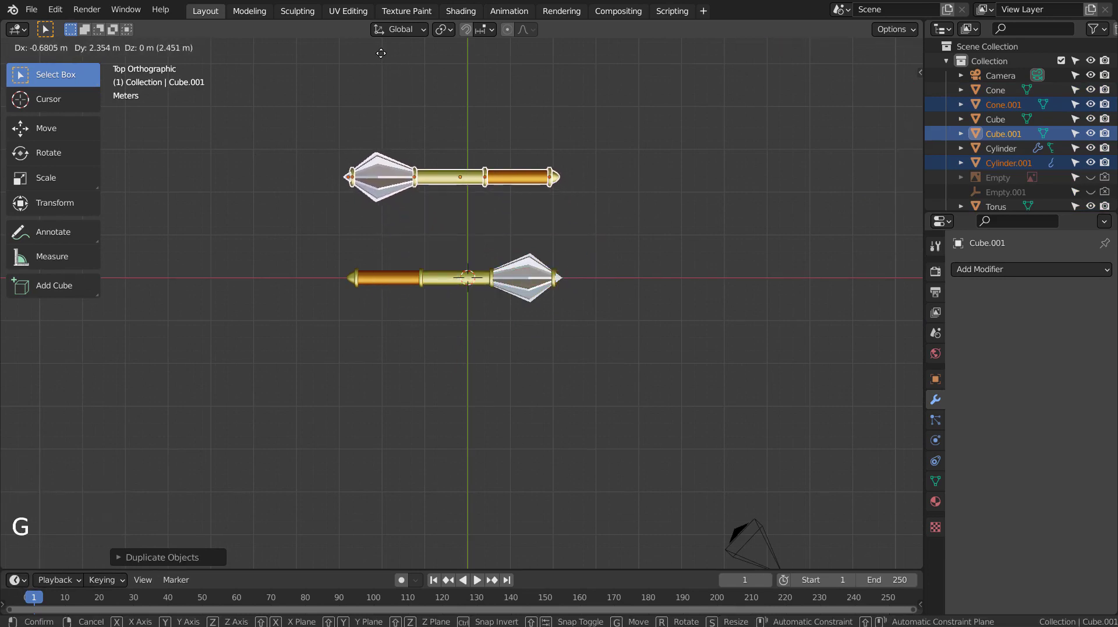
{"action": "middle_click", "coordinate": [509, 360]}
{"action": "middle_click", "coordinate": [582, 306]}
{"action": "middle_click", "coordinate": [667, 392]}
Add a mesh Plane as the floor and scale it up beneath the maces
{"action": "key", "text": "shift+a"}
{"action": "key", "text": "s"}
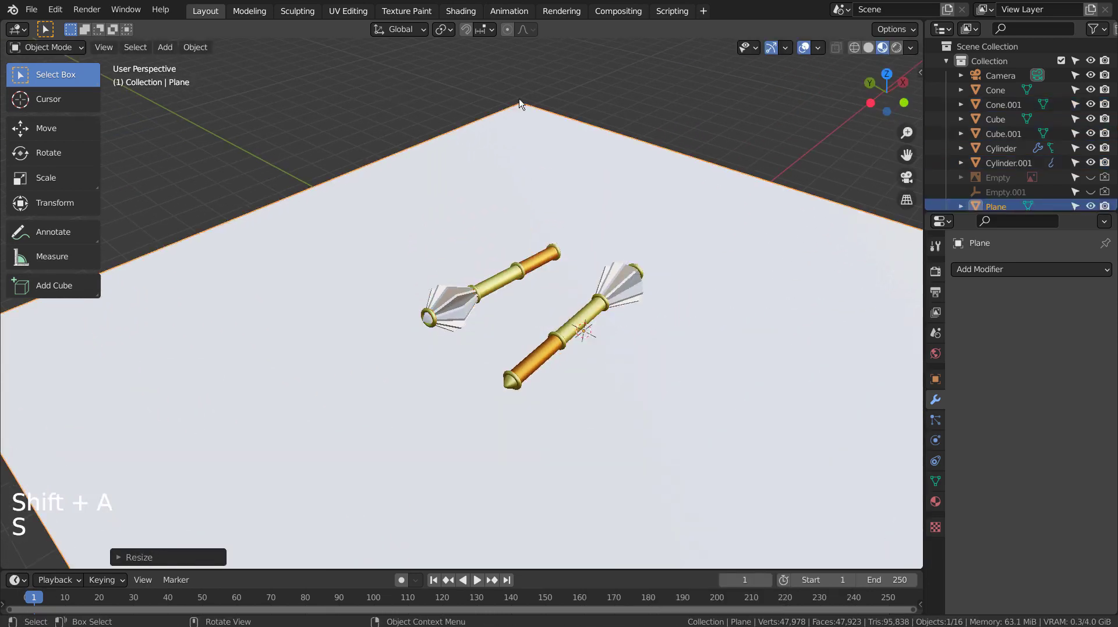
{"action": "key", "text": "s"}
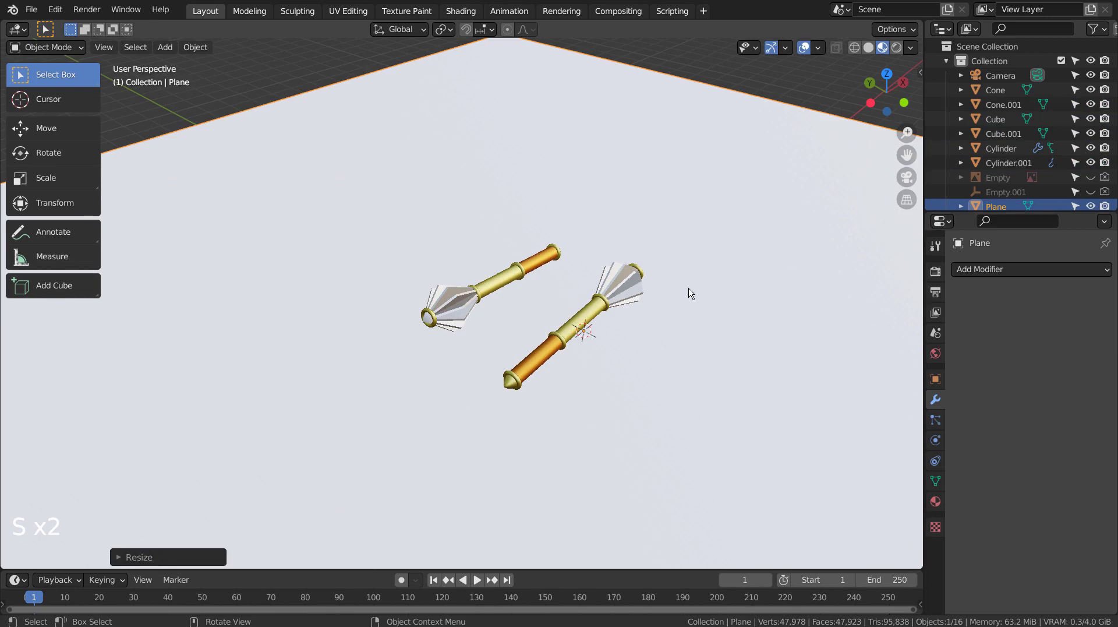
Align the camera to the view and fly it to frame both maces from above
{"action": "key", "text": "ctrl+alt+KP_0"}
{"action": "key", "text": "shift+`"}
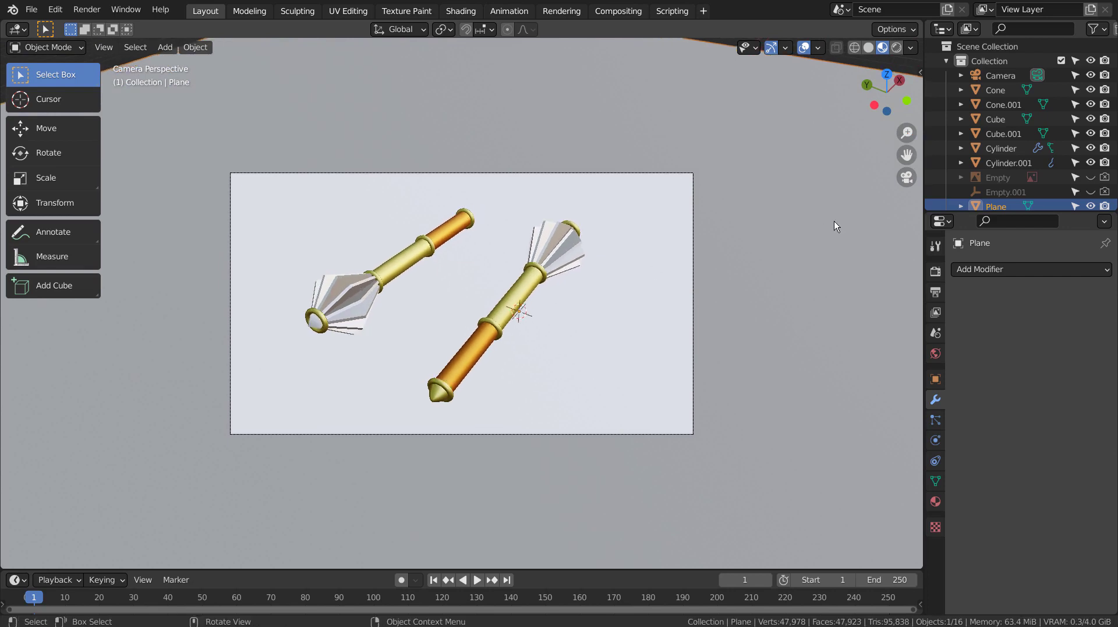
{"action": "key", "text": "shift+`"}
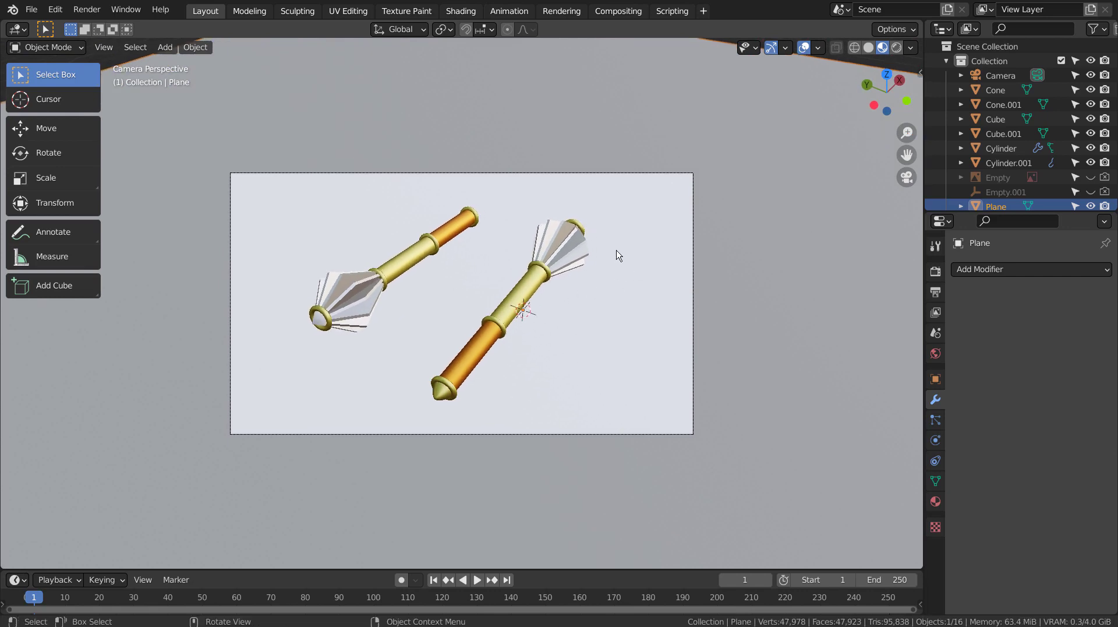
{"action": "left_click", "coordinate": [816, 262]}
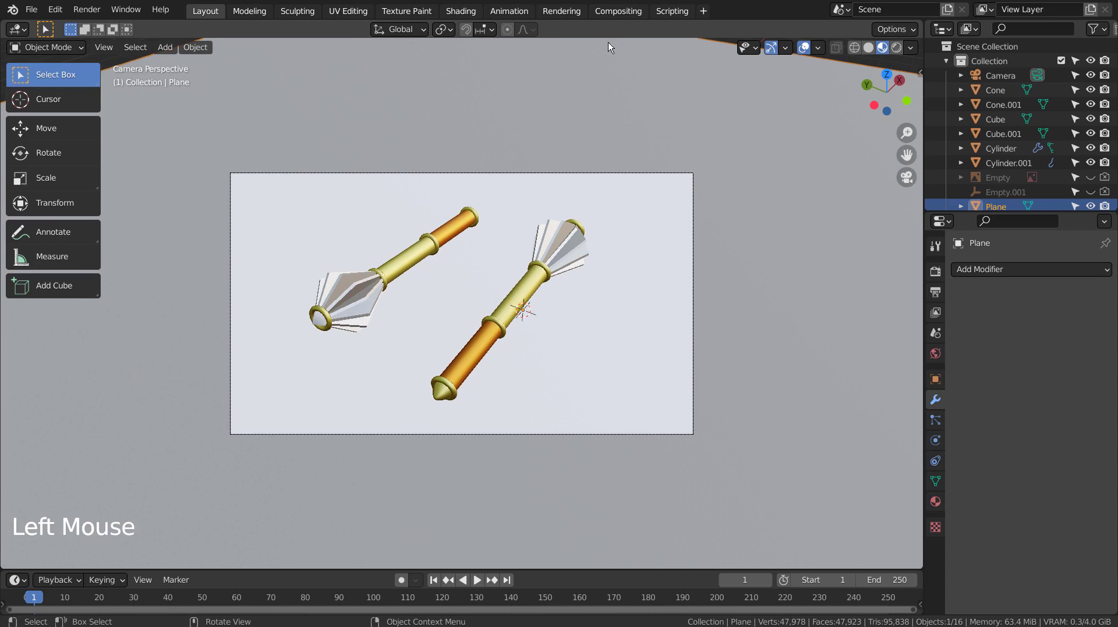
In the Shading workspace create a new material for the floor plane
{"action": "left_click", "coordinate": [463, 16]}
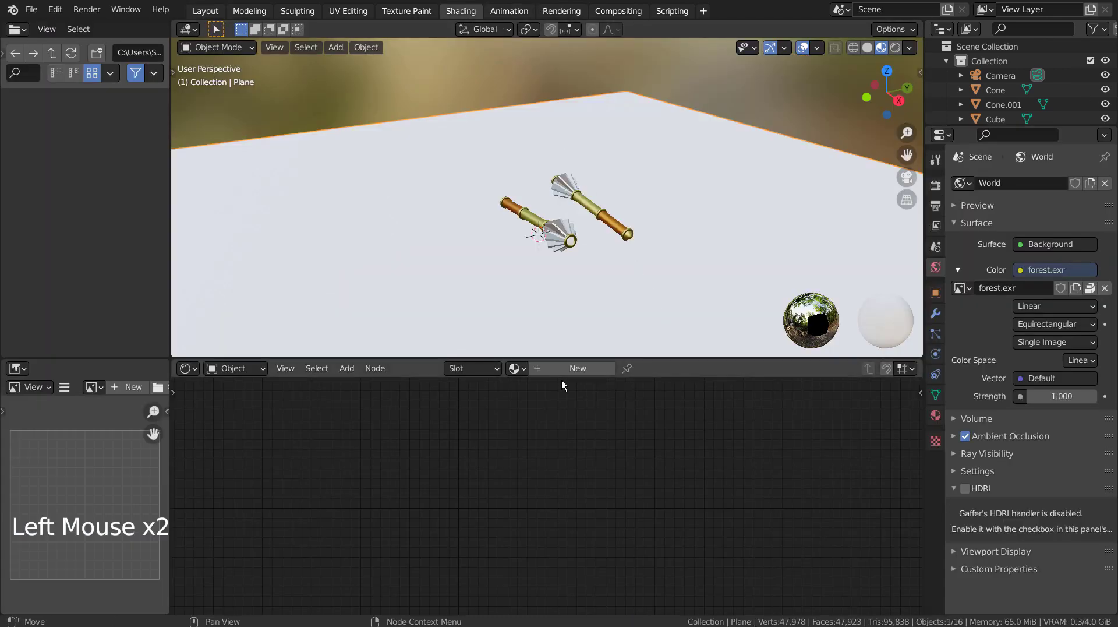
{"action": "left_click", "coordinate": [558, 371]}
{"action": "left_click", "coordinate": [509, 423]}
Load the Wood060 colour and normal textures with Node Wrangler and preview in Rendered mode
{"action": "key", "text": "ctrl+z"}
{"action": "key", "text": "ctrl+shift+t"}
{"action": "left_click", "coordinate": [757, 197]}
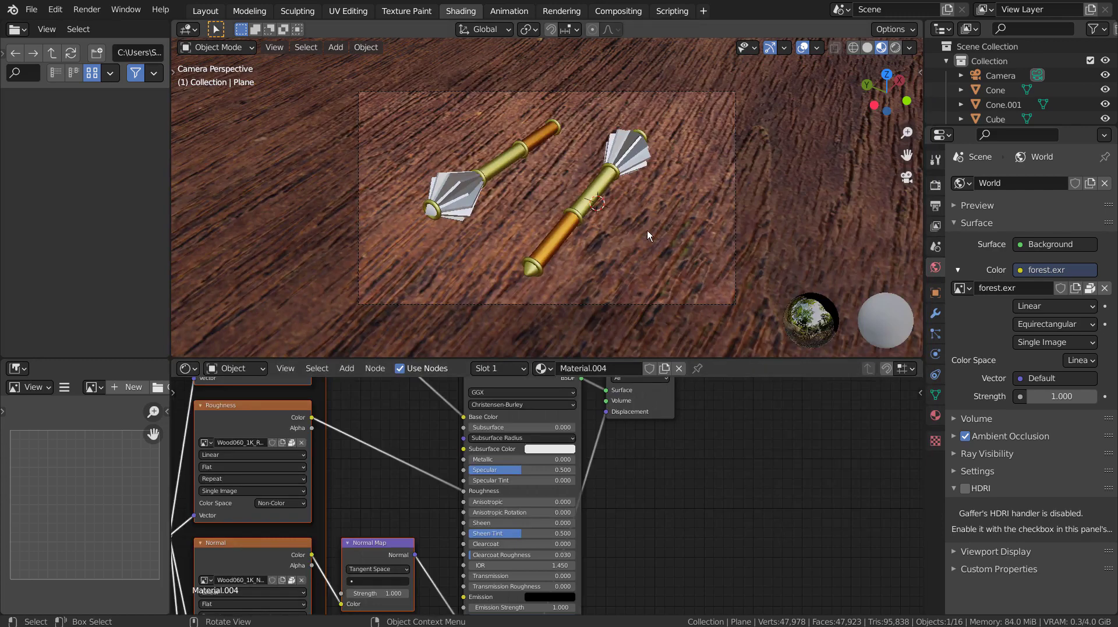
{"action": "middle_click", "coordinate": [391, 484]}
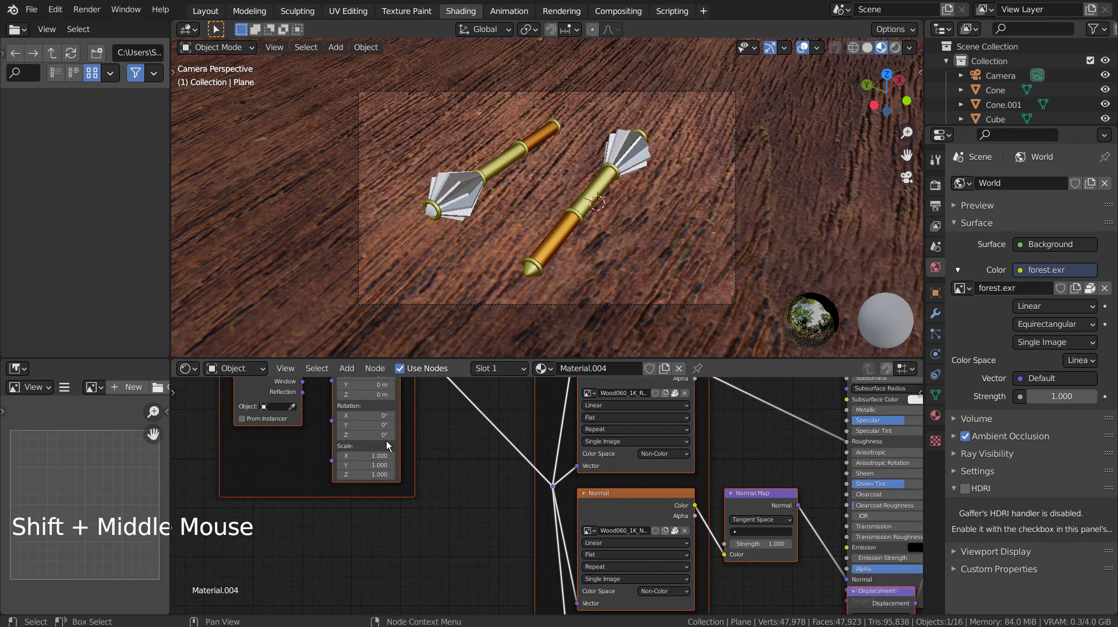
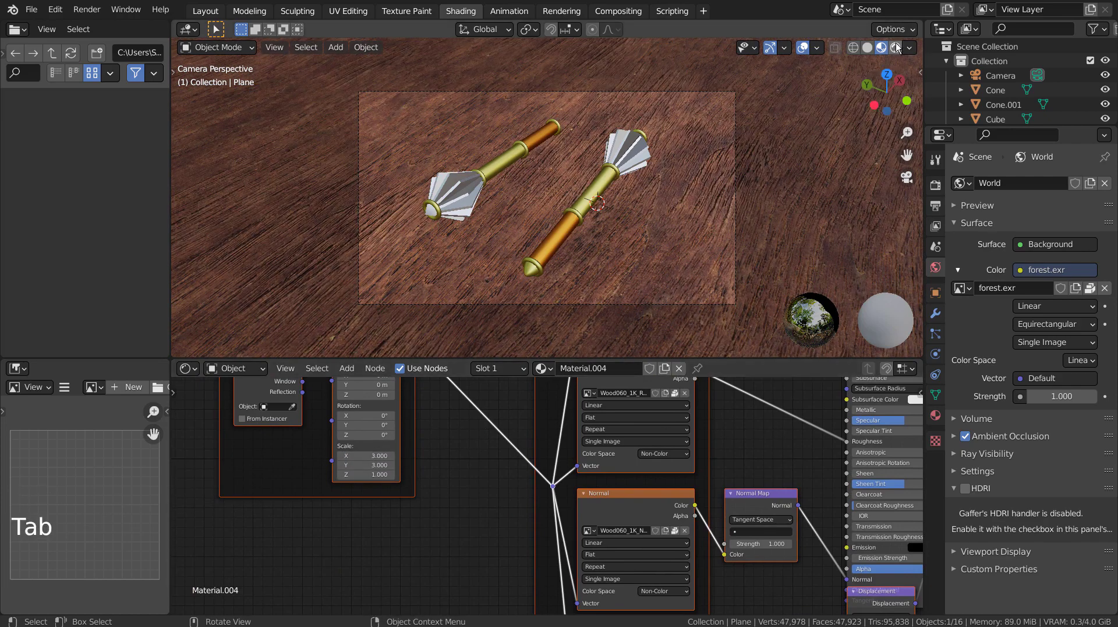
{"action": "left_click", "coordinate": [898, 50]}
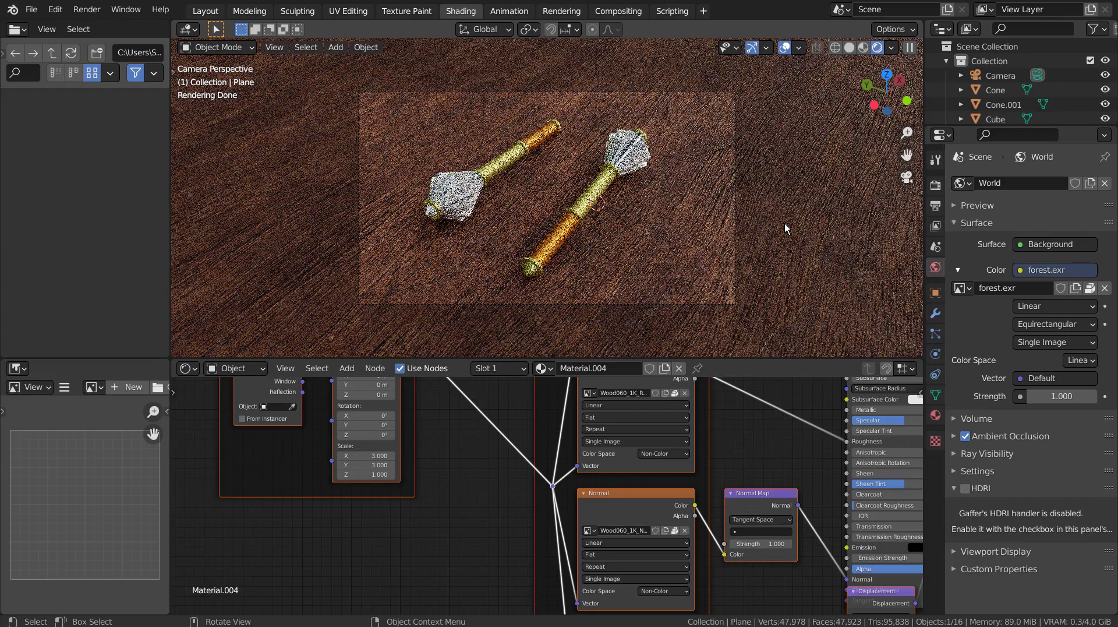
Reframe the camera and set the floor material's Displacement to Displacement and Bump
{"action": "key", "text": "shift+`"}
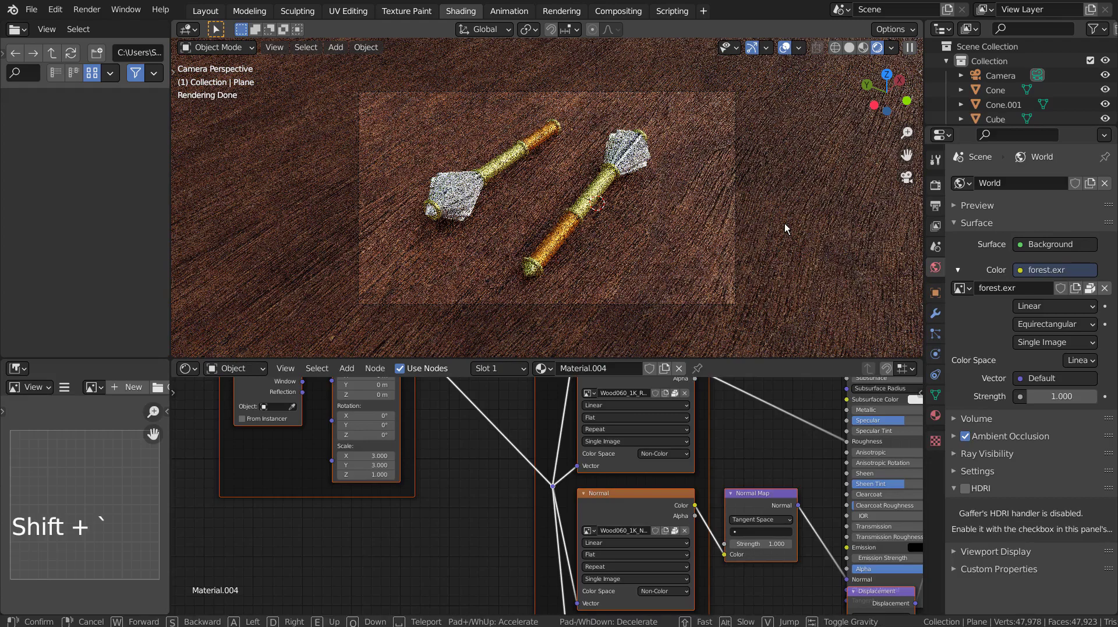
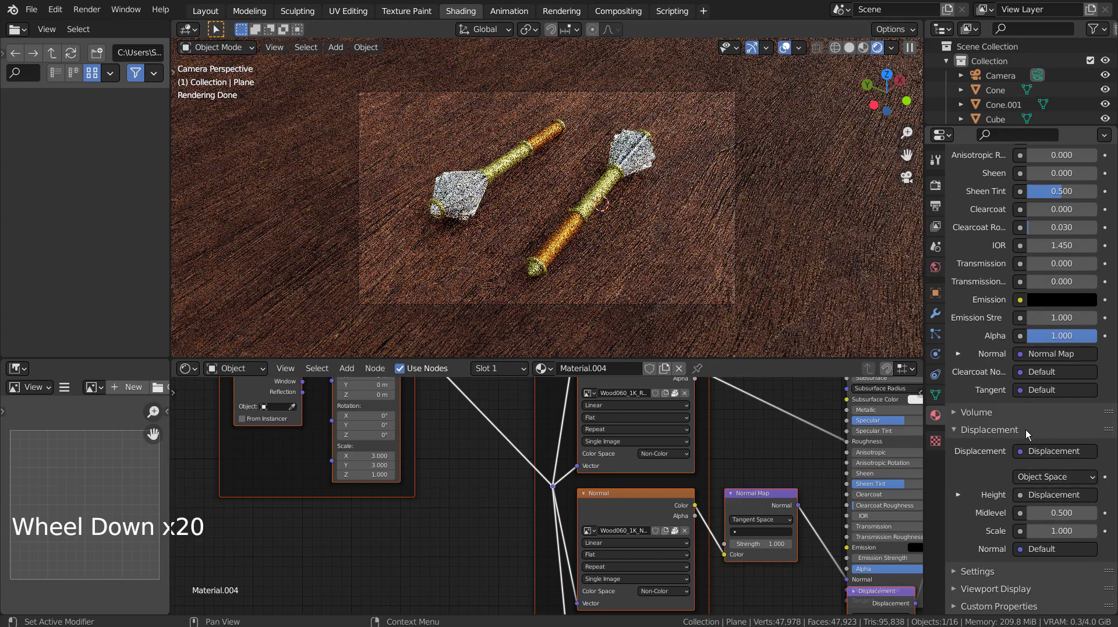
{"action": "left_click", "coordinate": [954, 572]}
{"action": "scroll", "scroll_direction": "down", "scroll_amount": 3}
{"action": "scroll", "scroll_direction": "down", "scroll_amount": 3}
{"action": "left_click", "coordinate": [1050, 477]}
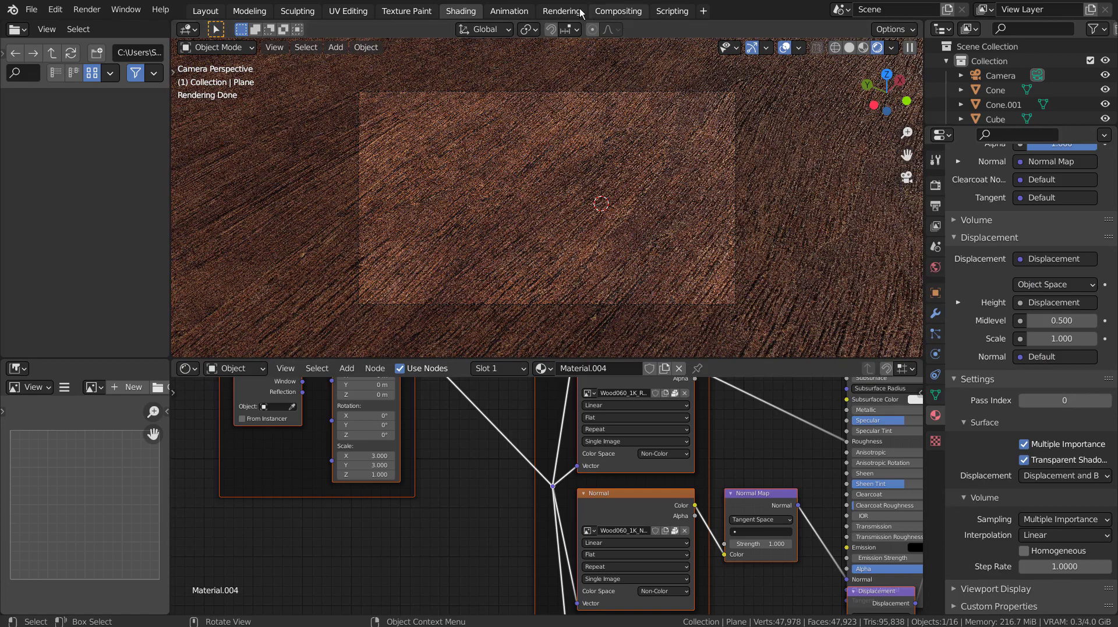
Go to the Displacement node in the graph to set its Midlevel to 1
{"action": "left_click", "coordinate": [567, 16]}
{"action": "left_click", "coordinate": [473, 20]}
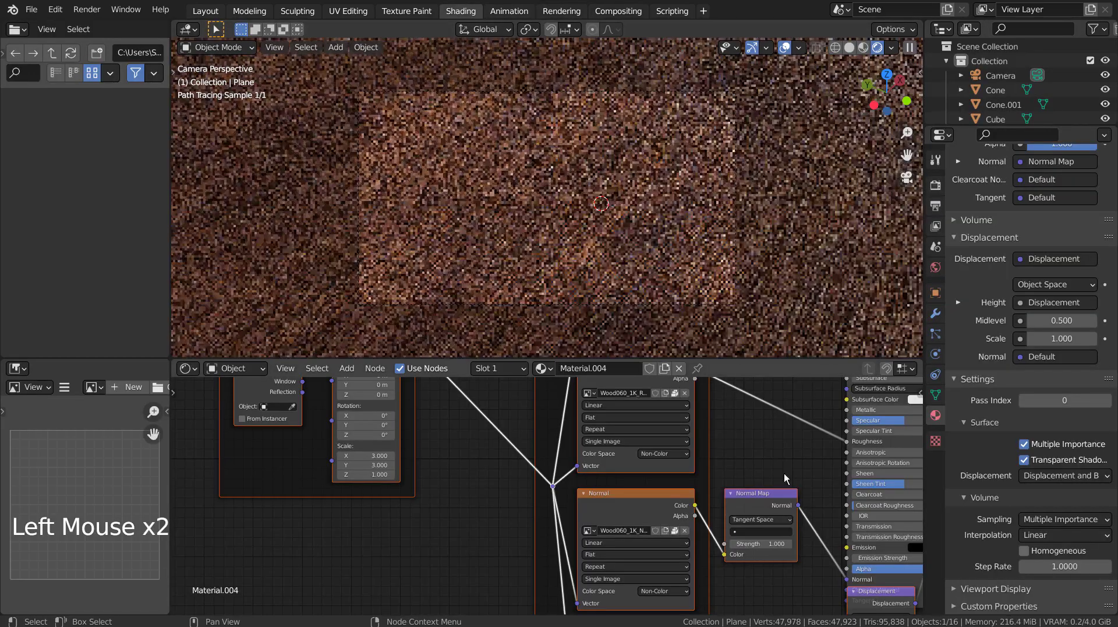
{"action": "middle_click", "coordinate": [815, 512]}
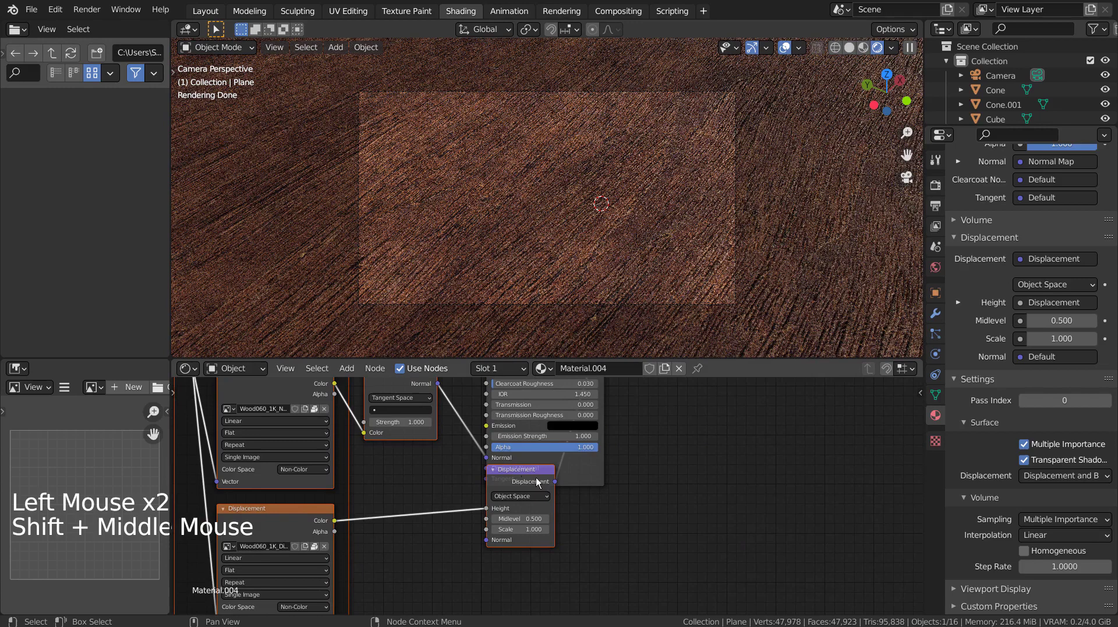
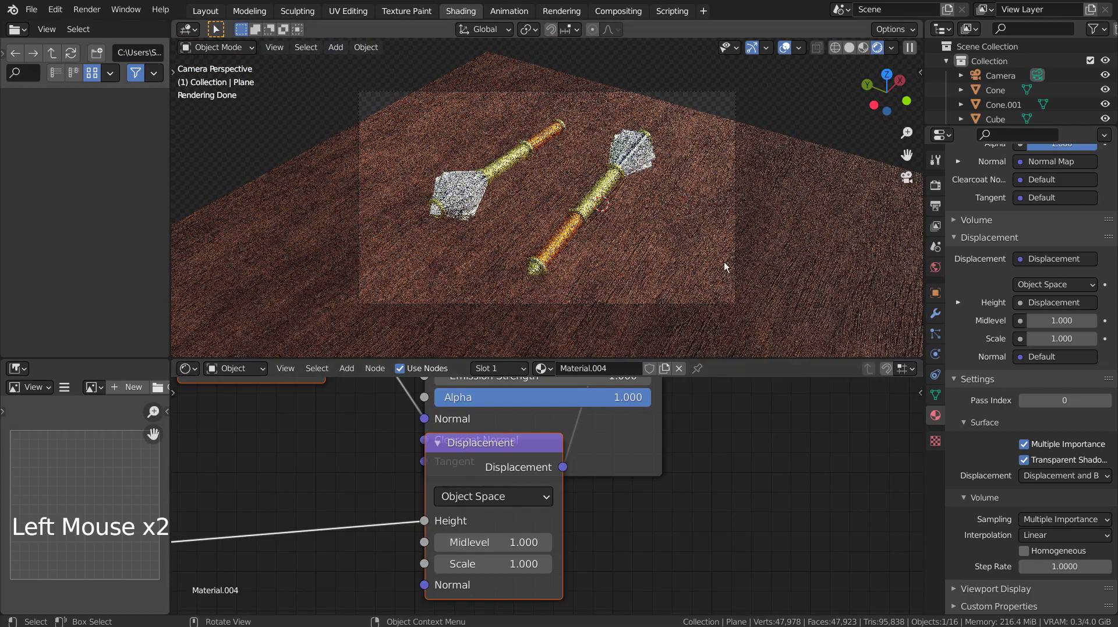
Scale up the wood floor plane and show the Cycles sampling settings in Render Properties
{"action": "left_click", "coordinate": [788, 192]}
{"action": "key", "text": "s"}
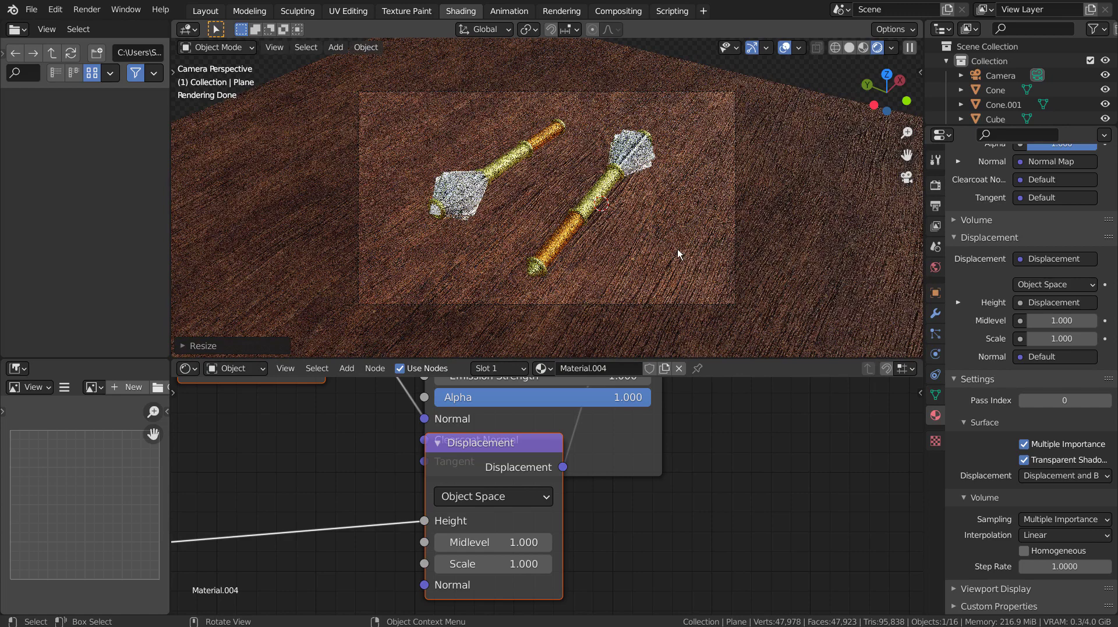
{"action": "scroll", "scroll_direction": "up", "scroll_amount": 3}
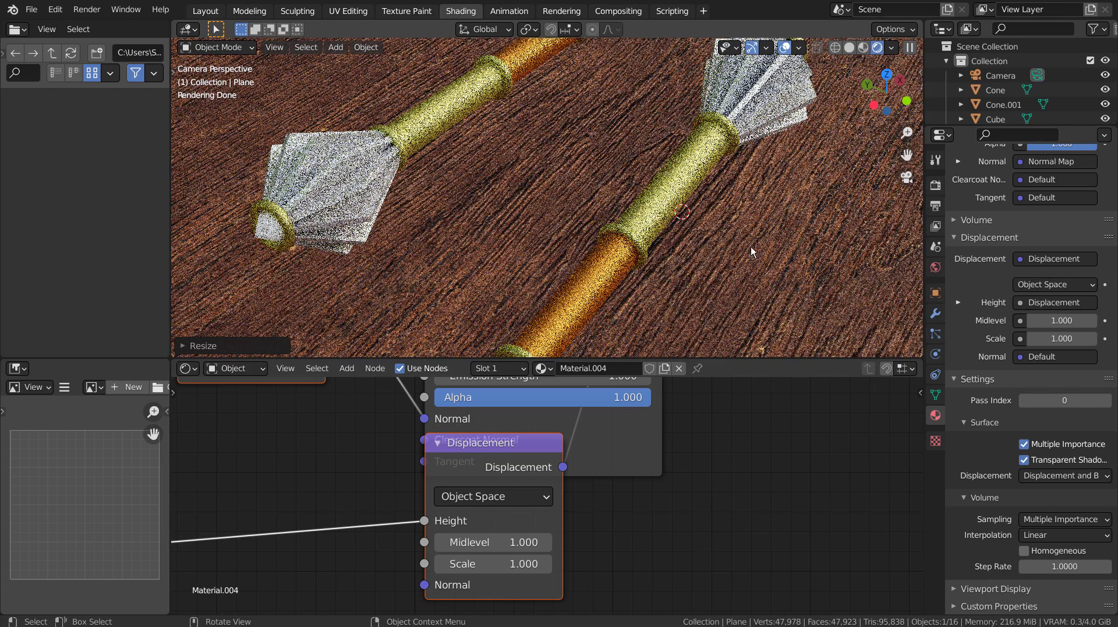
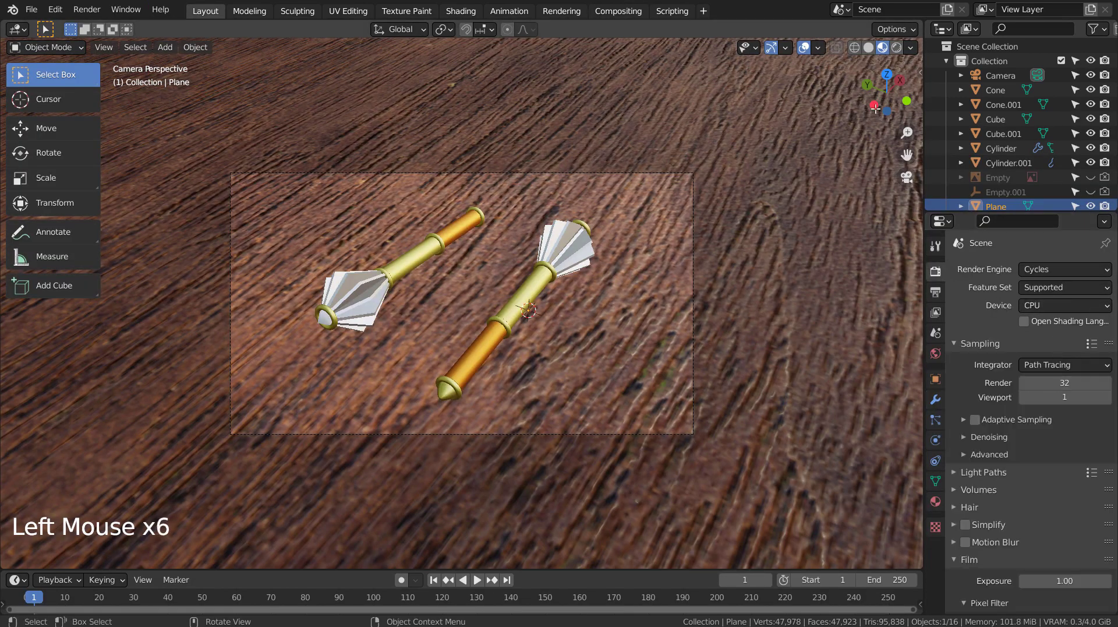
Lower render samples to 32, save the file and render the final image of both maces
{"action": "double_click", "coordinate": [624, 92]}
{"action": "key", "text": "ctrl+s"}
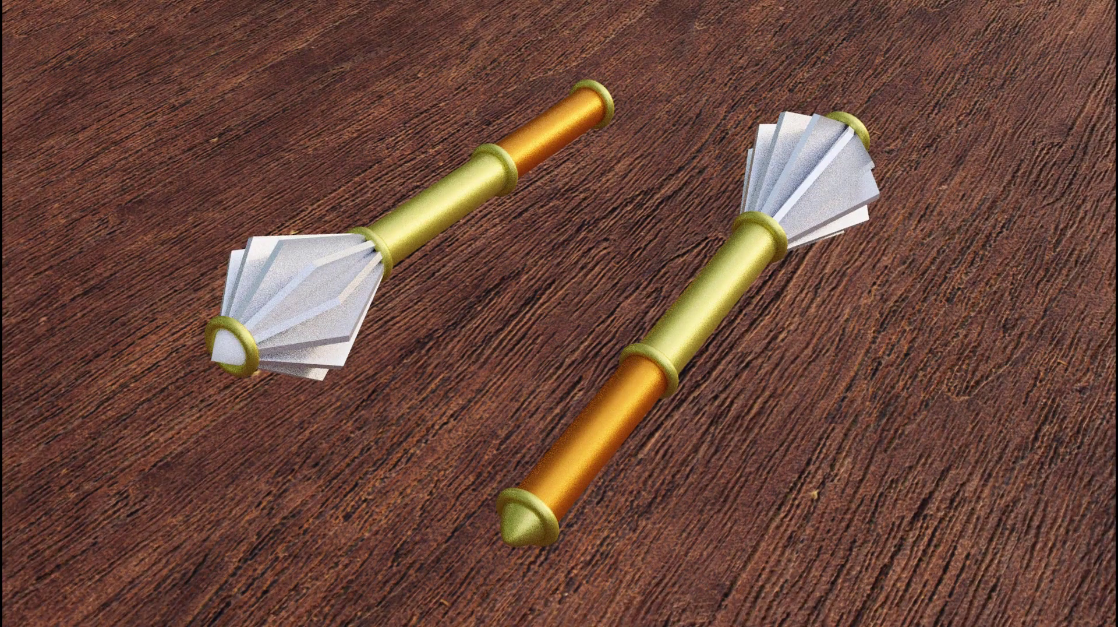